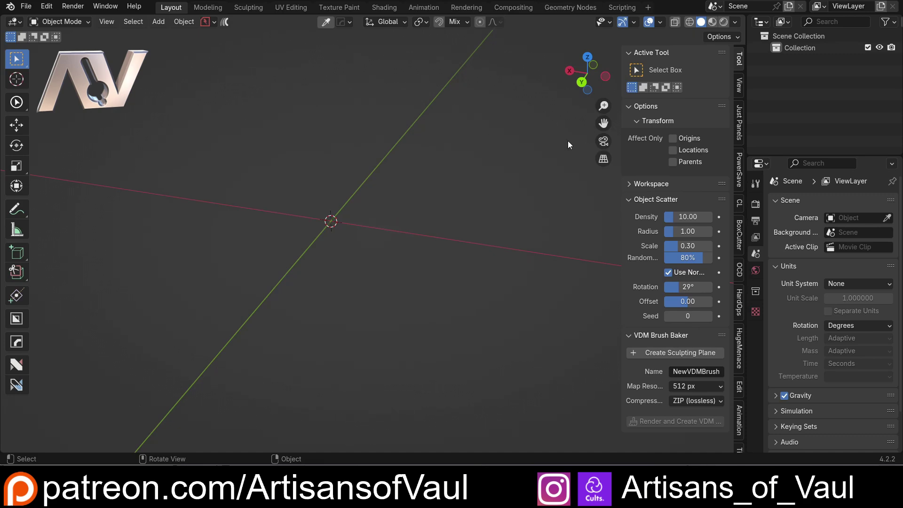
Show the RePrimitive add-on panel in the sidebar, then return to the tool settings.
scroll(down, 3)
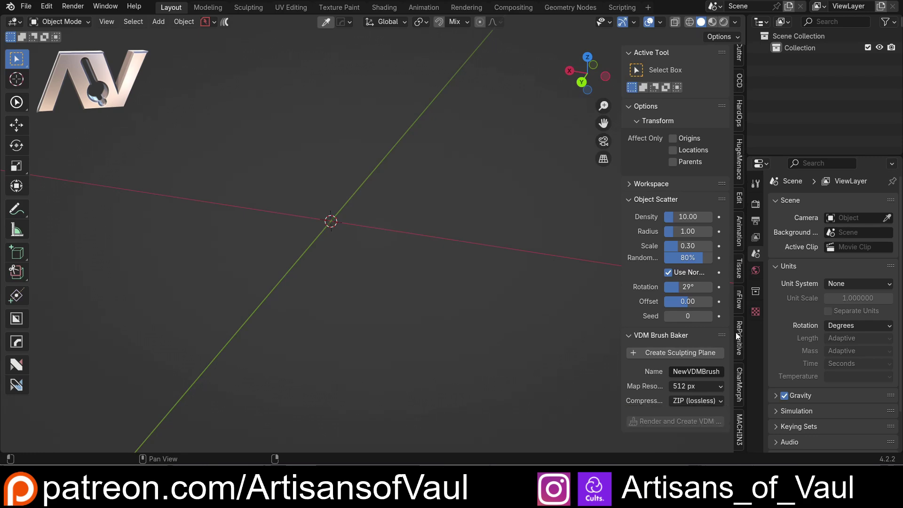
click(740, 331)
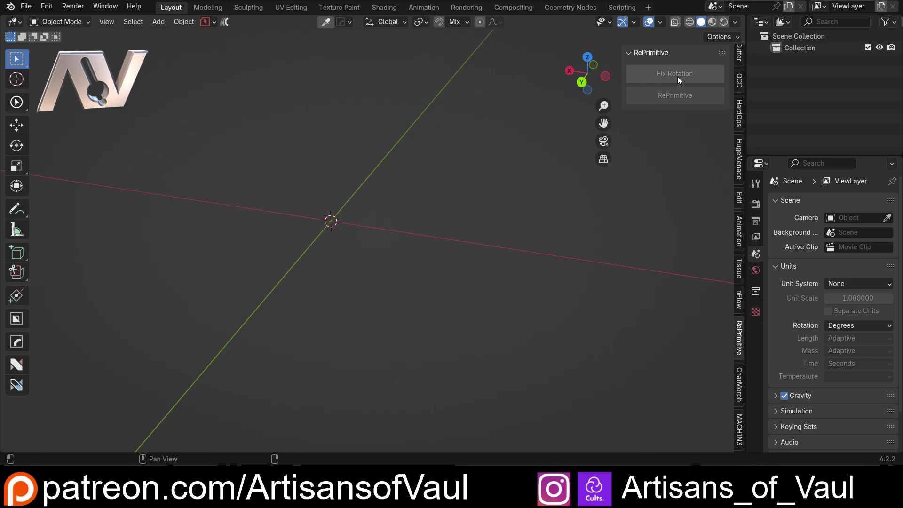
scroll(up, 3)
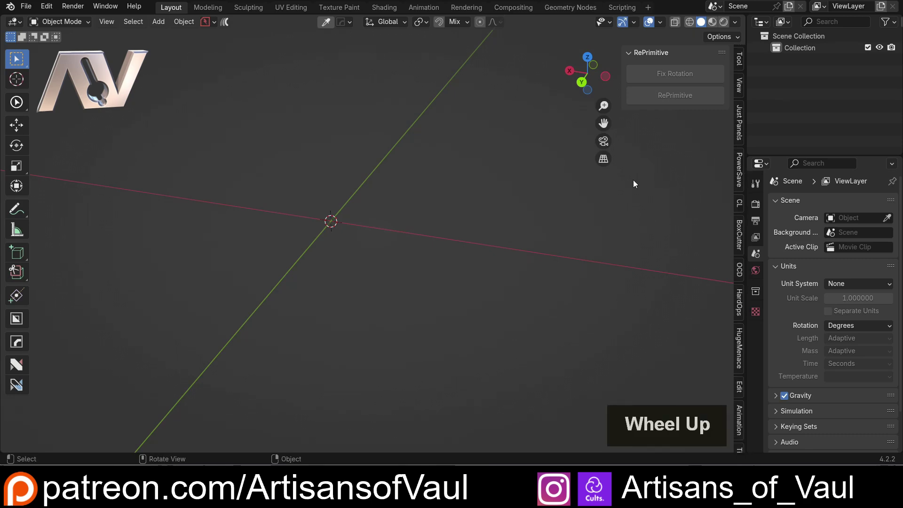
click(744, 57)
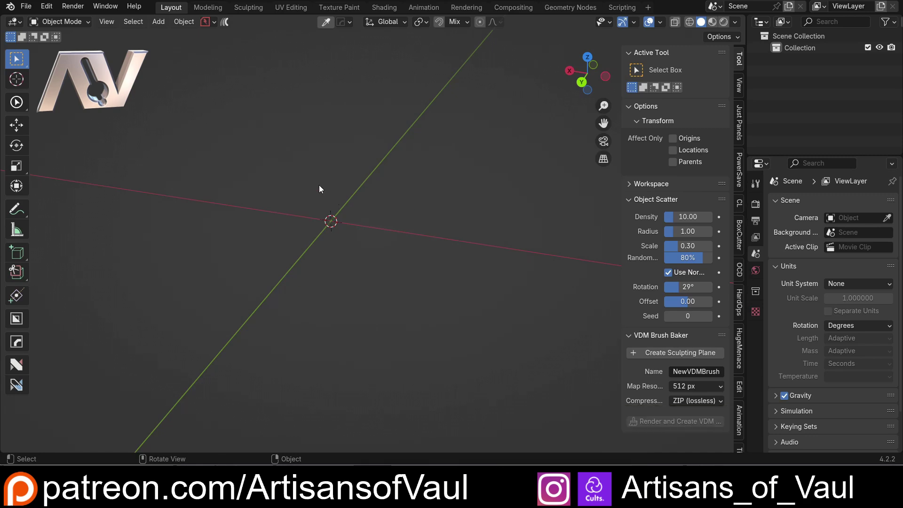
Add a cylinder mesh at the world origin and inspect it from several angles.
key(shift+a)
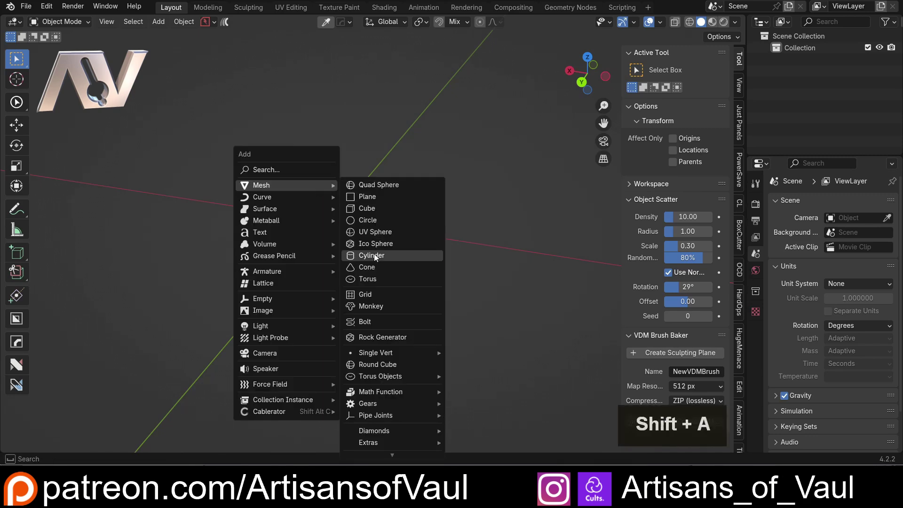
click(377, 256)
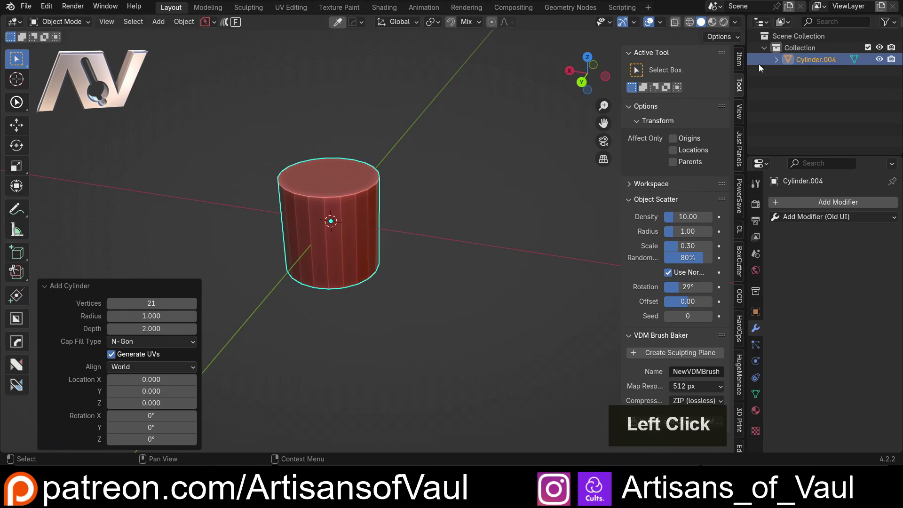
click(743, 63)
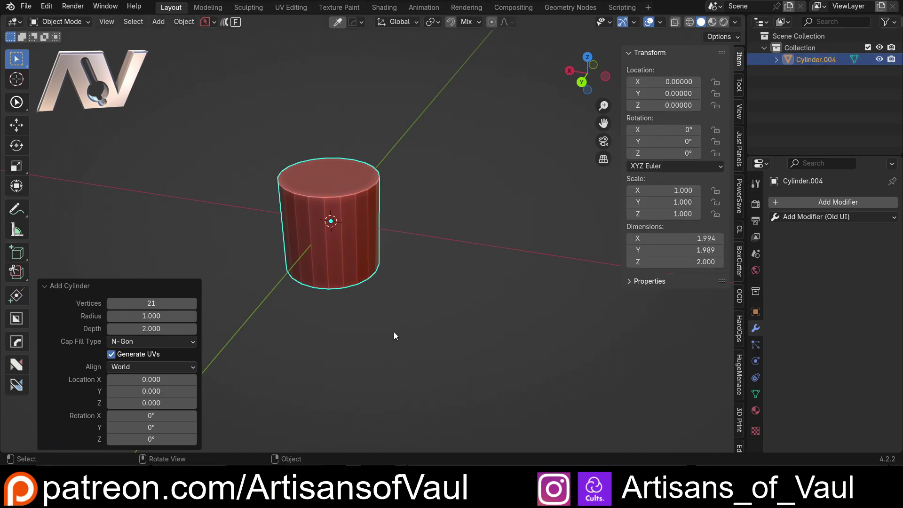
middle_click(420, 307)
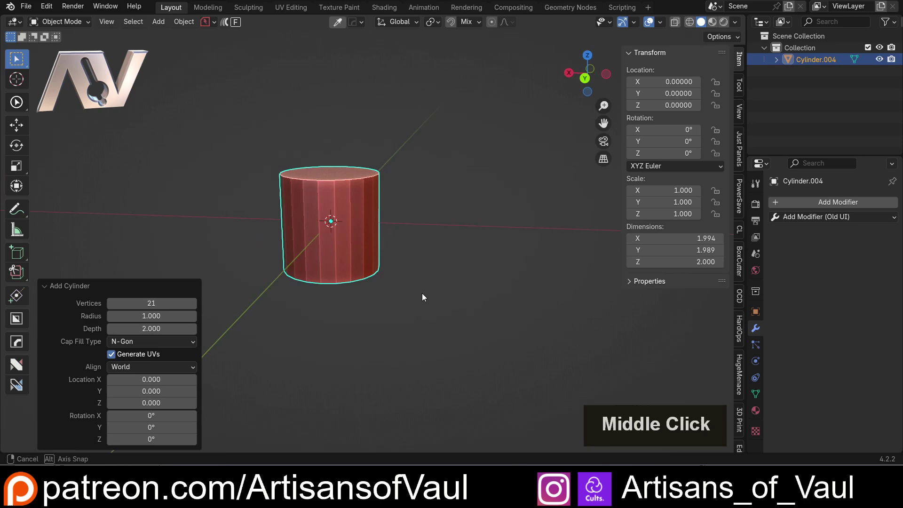
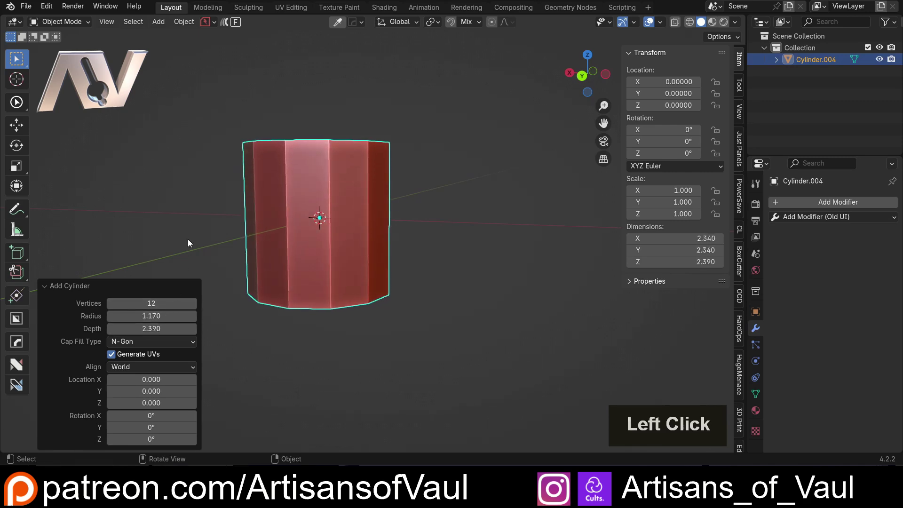
middle_click(219, 192)
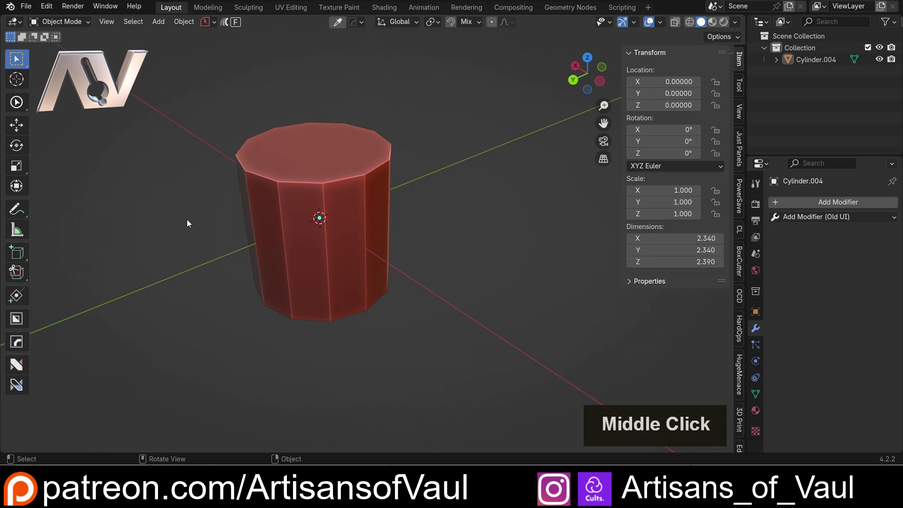
middle_click(297, 269)
middle_click(229, 255)
middle_click(127, 241)
scroll(down, 3)
middle_click(292, 229)
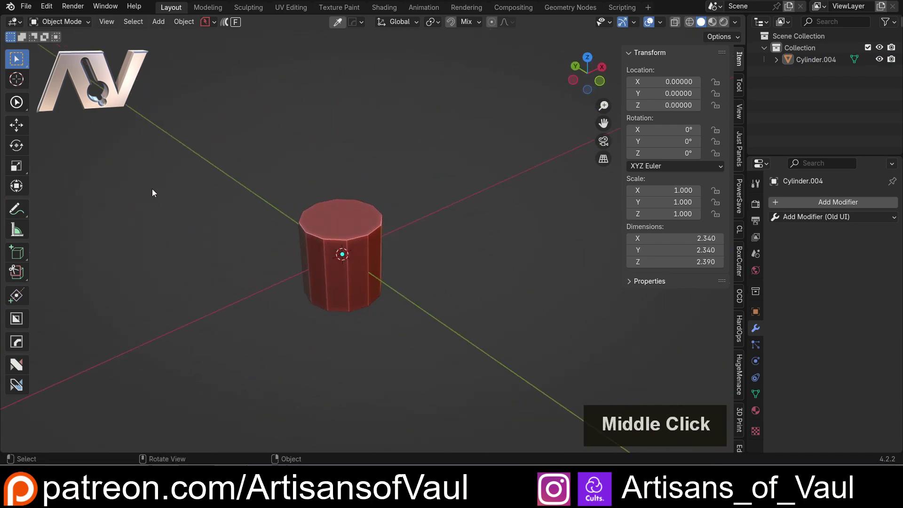
Set the new cylinder to 10 vertices, radius 1.17 and depth 2.39 in the Add Cylinder panel.
key(F9)
click(257, 173)
double_click(258, 172)
click(164, 167)
double_click(164, 169)
click(164, 168)
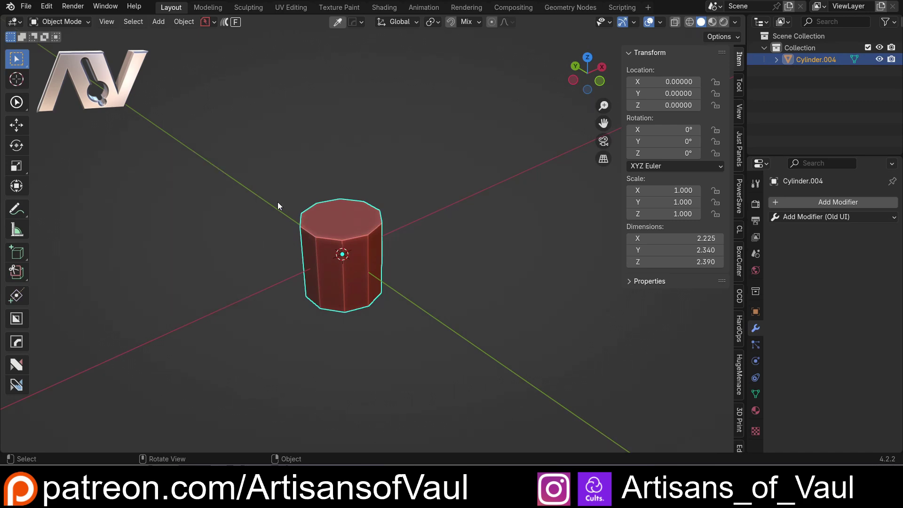
click(252, 211)
double_click(319, 251)
middle_click(337, 257)
Move the cylinder off the origin and give it a freehand tilt.
key(g)
click(468, 180)
key(r)
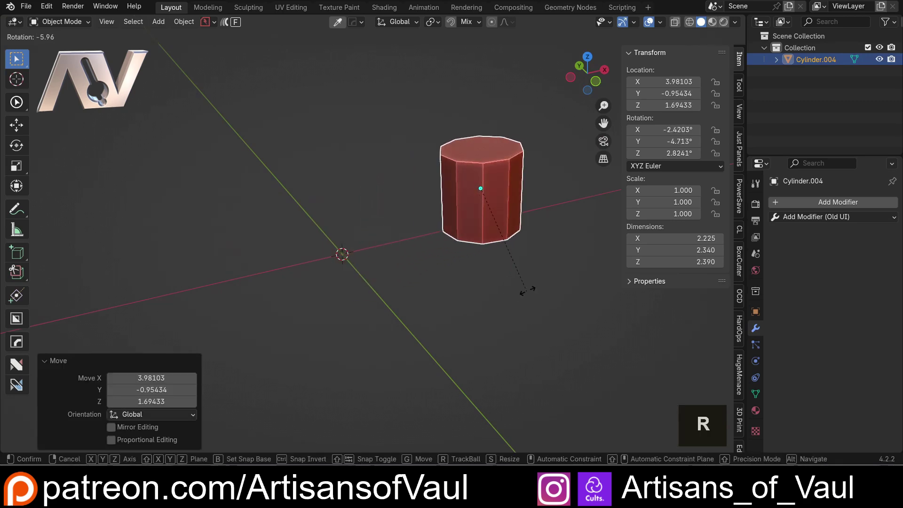
click(424, 267)
middle_click(330, 243)
middle_click(250, 206)
click(411, 180)
Adjust the last rotation to about 11.7°, 43.3° and -19.3° and inspect the tilted cylinder.
key(F9)
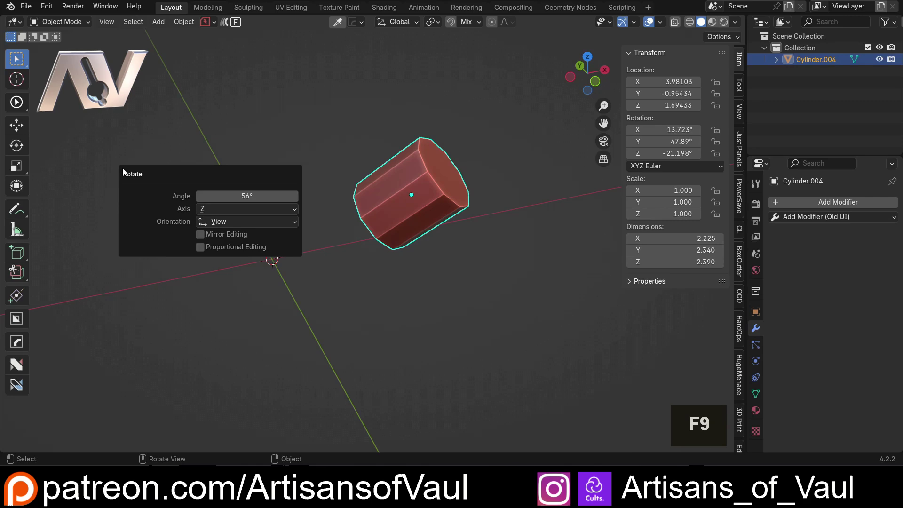
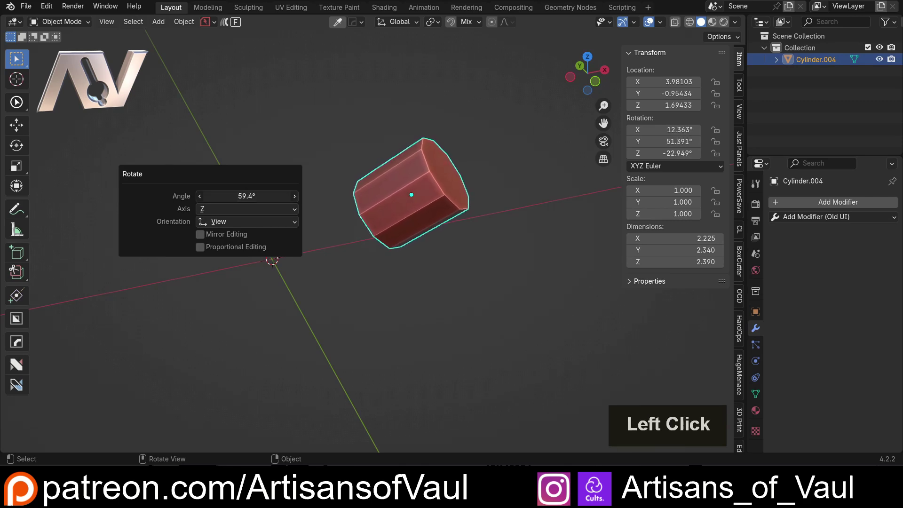
middle_click(340, 227)
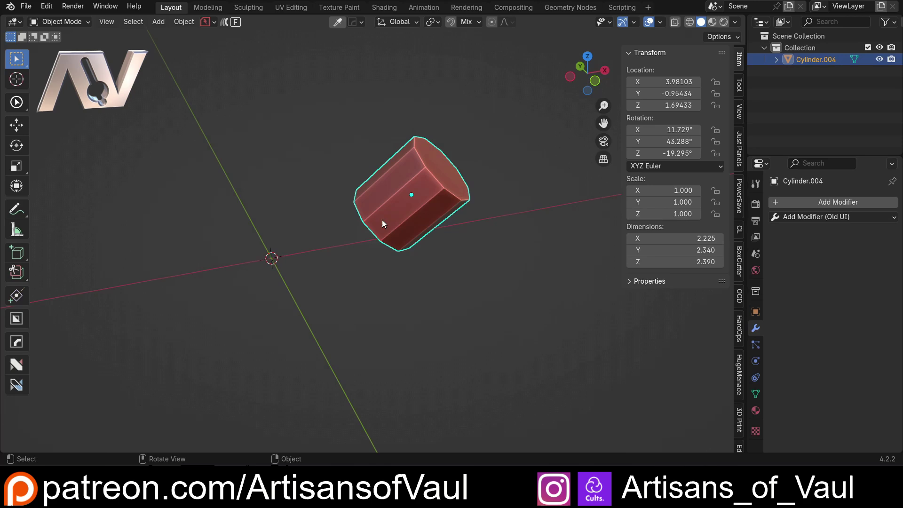
middle_click(364, 250)
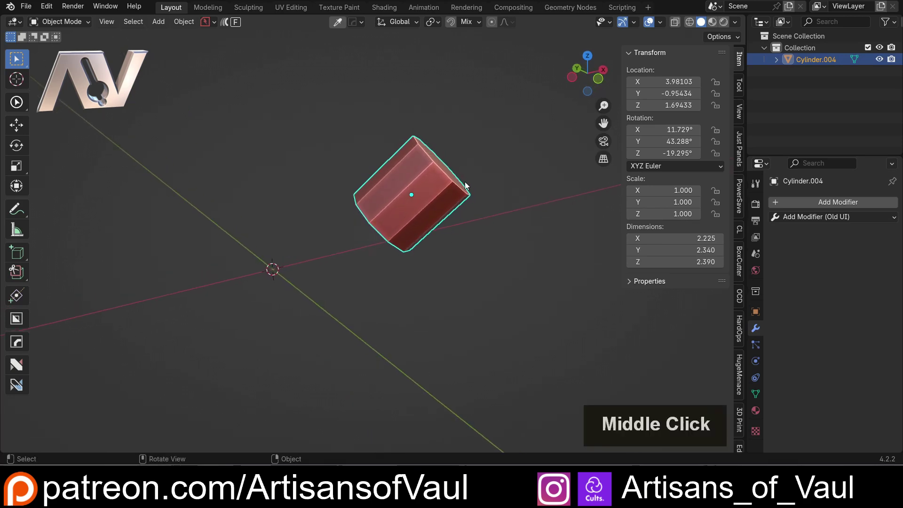
middle_click(464, 182)
scroll(up, 3)
middle_click(423, 207)
scroll(down, 3)
middle_click(374, 258)
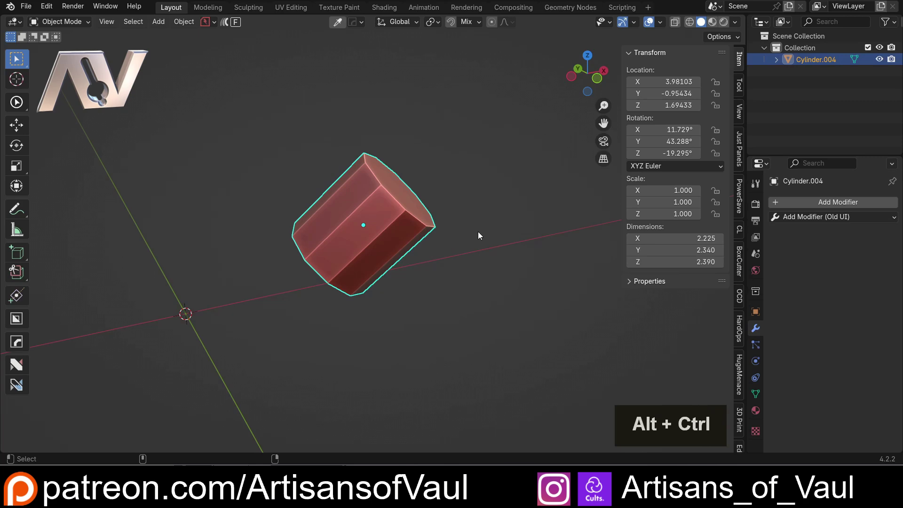
Rebuild the cylinder via RePrimitive with 23 vertices, radius 1.35 and depth 4.25, keeping its tilt.
key(ctrl+alt+a)
click(474, 217)
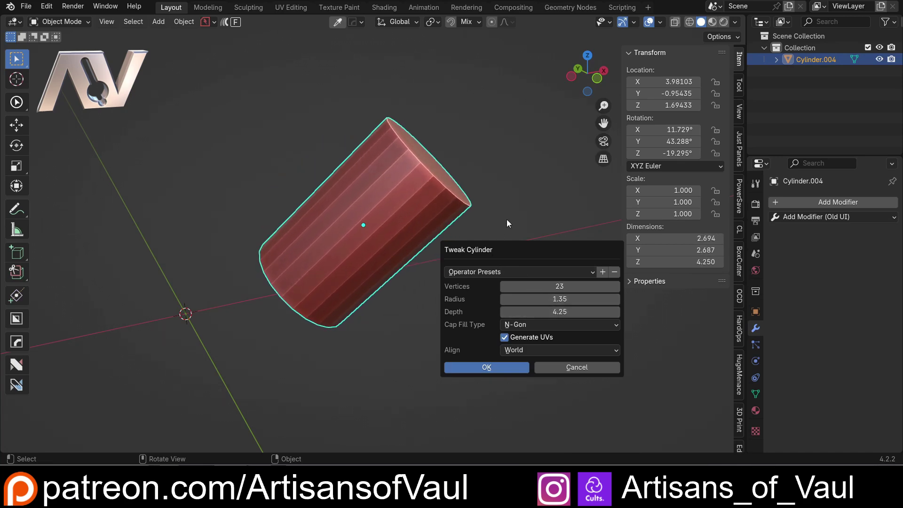
click(507, 222)
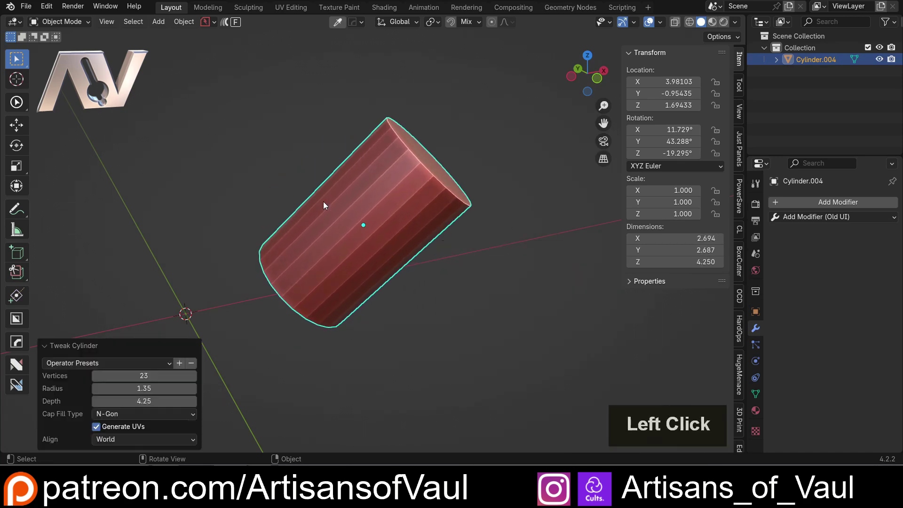
scroll(down, 3)
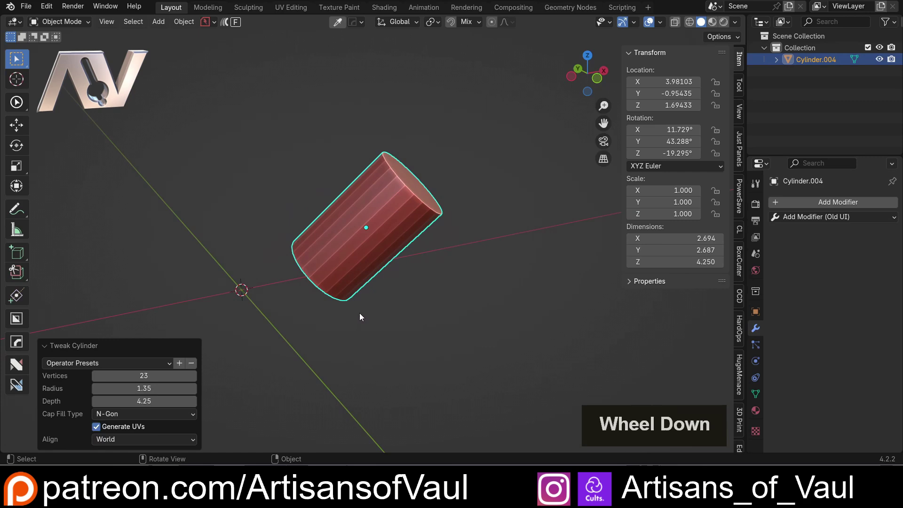
middle_click(362, 323)
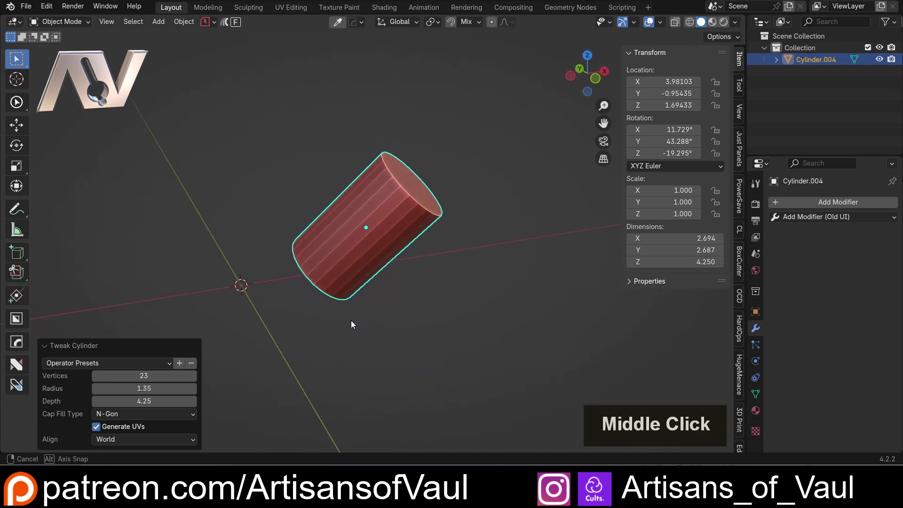
double_click(351, 267)
Delete the cylinder and add a fresh 10-sided cylinder in its place.
key(Delete)
key(shift+a)
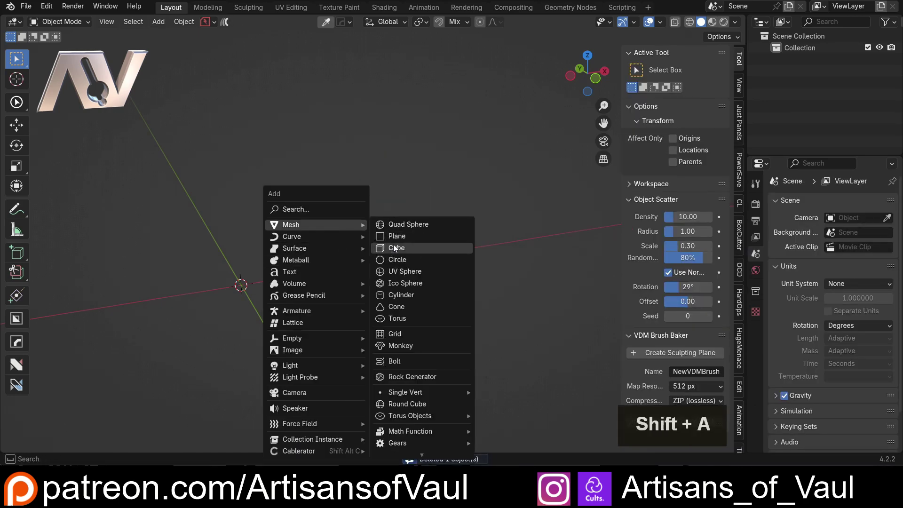
click(407, 294)
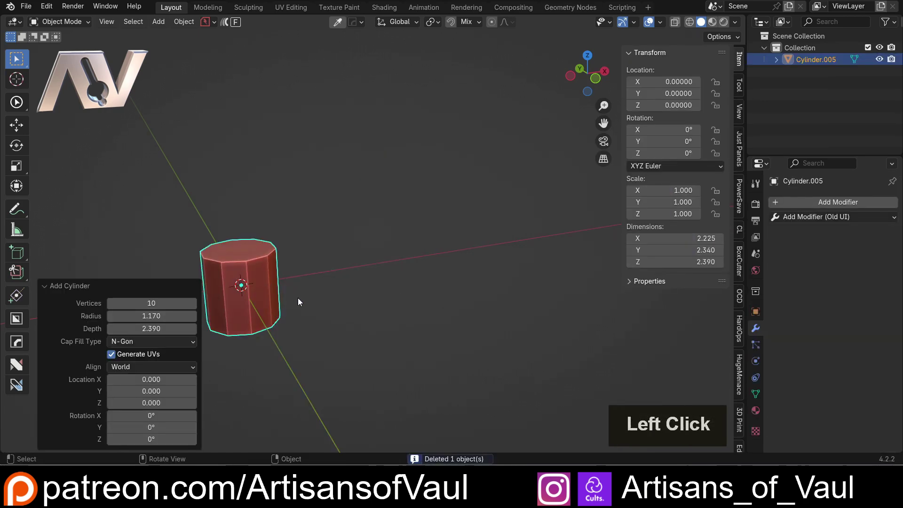
click(420, 211)
Enlarge and tilt the new cylinder, then apply its rotation and scale.
key(s)
click(498, 223)
key(r)
click(490, 287)
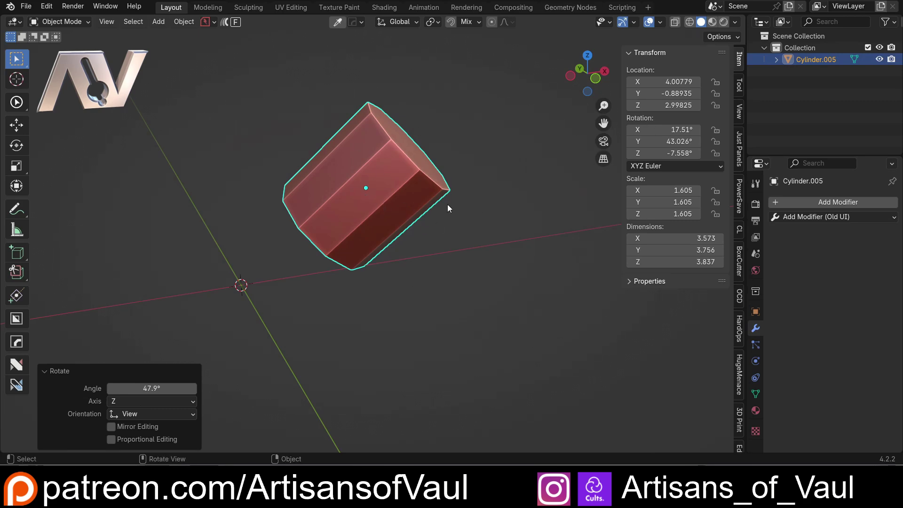
key(ctrl+a)
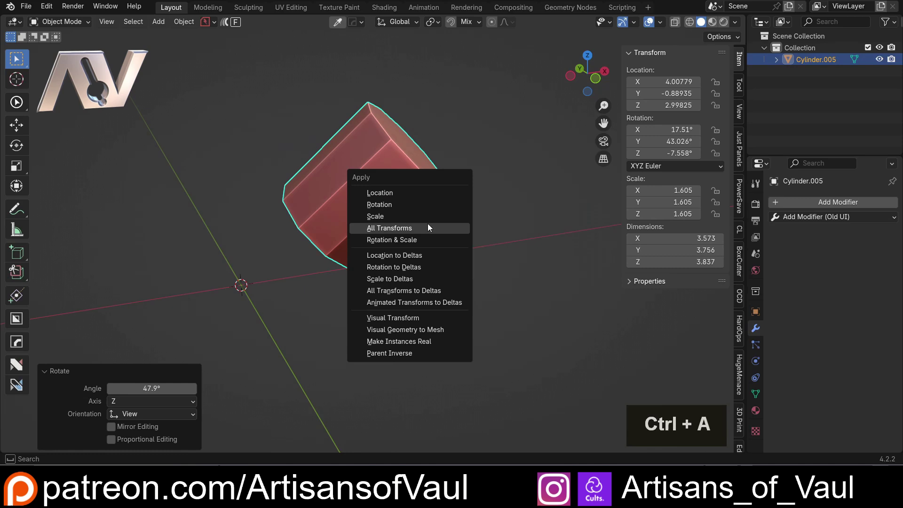
click(414, 247)
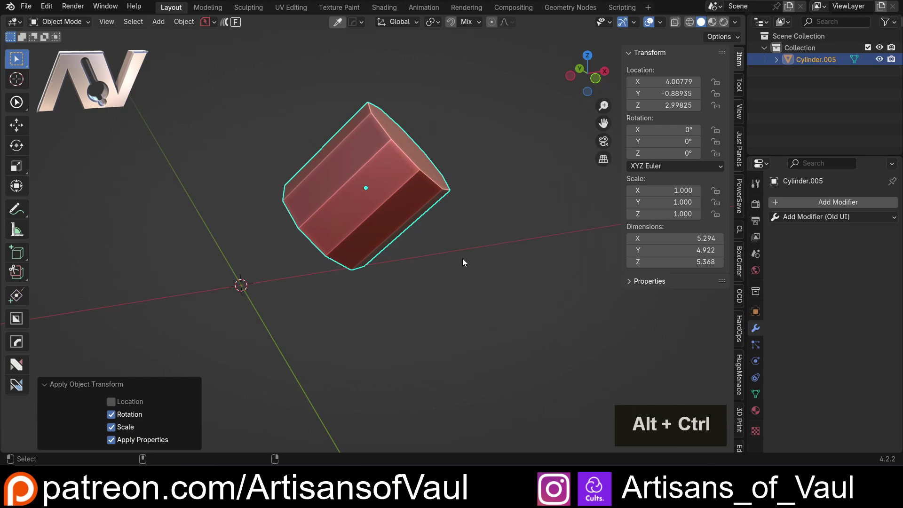
Rebuild the cylinder via RePrimitive with 22 vertices, radius 1.88 and depth 3.84 and inspect the result.
key(ctrl+alt+a)
click(467, 242)
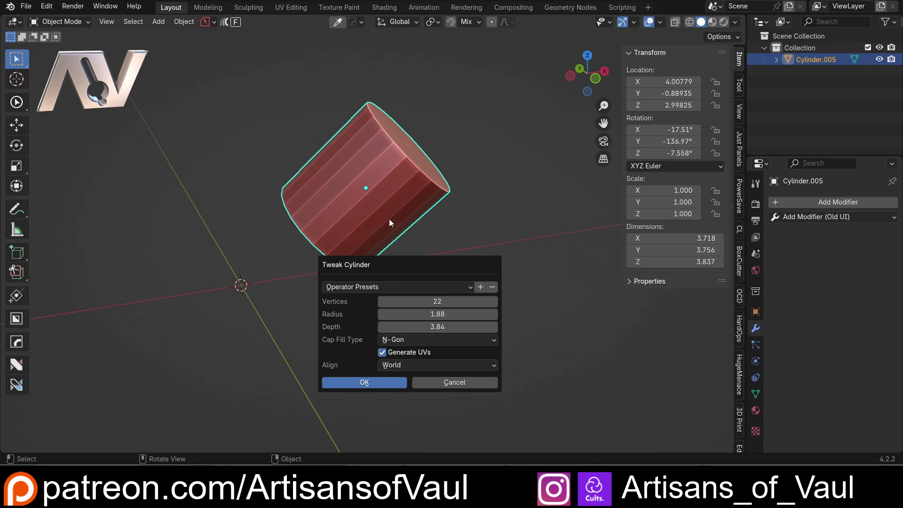
click(433, 269)
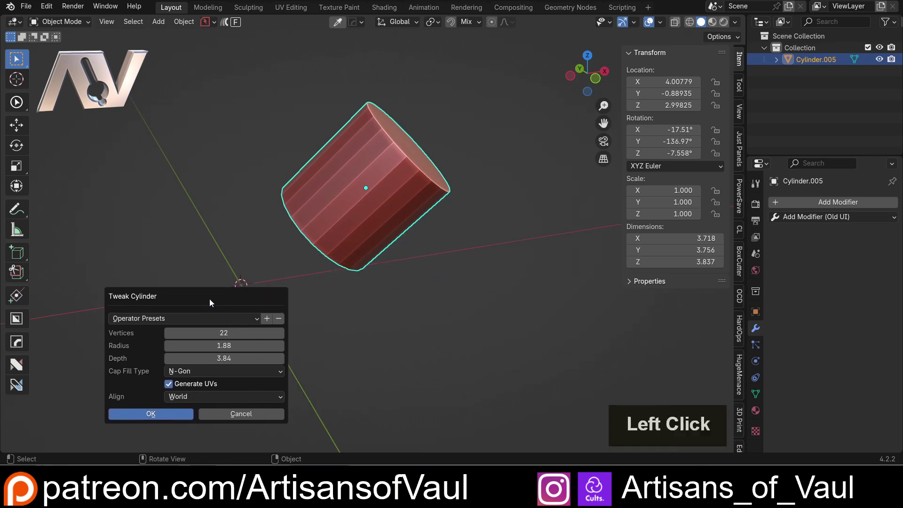
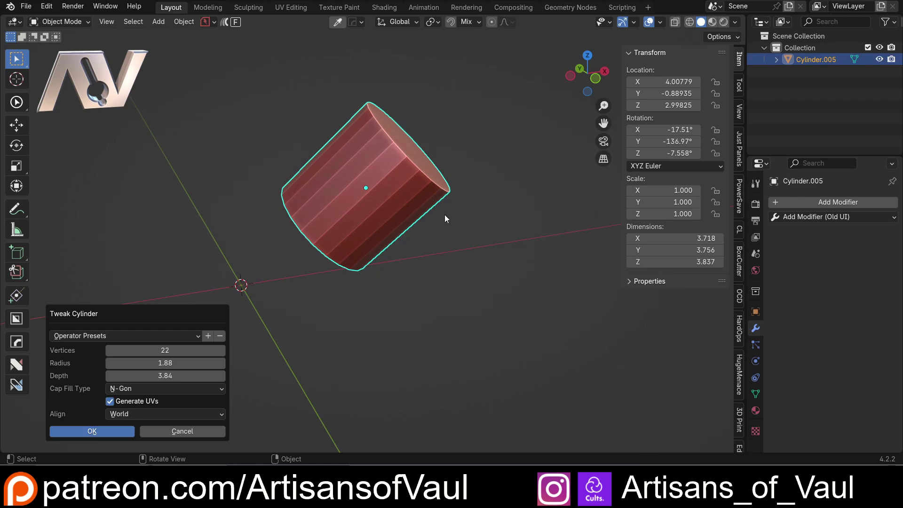
click(466, 231)
middle_click(455, 251)
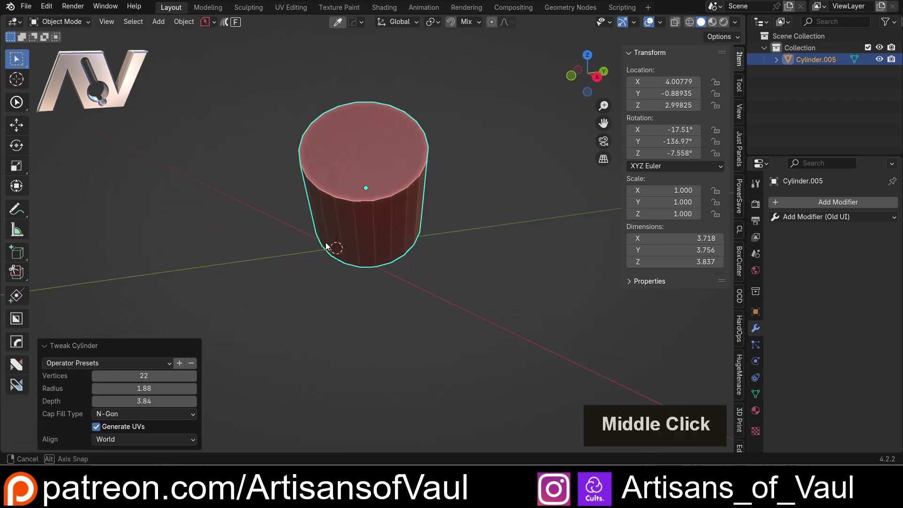
middle_click(330, 244)
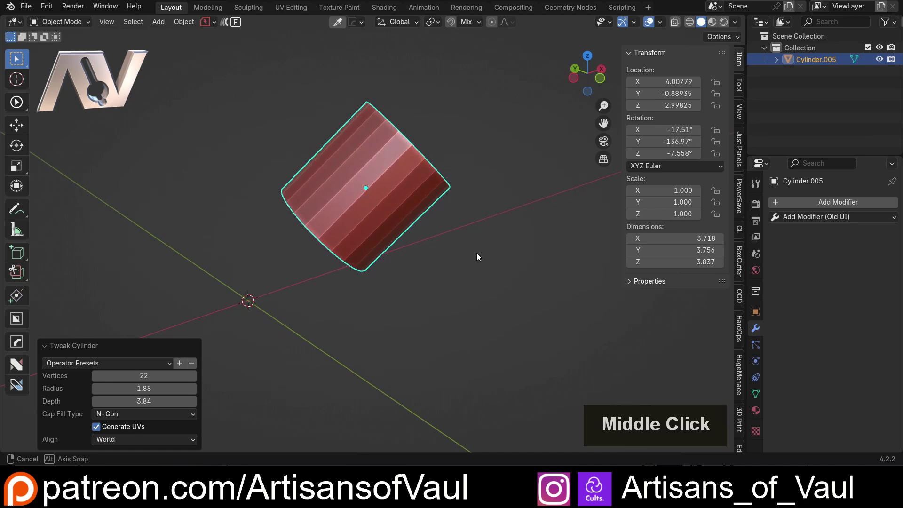
middle_click(496, 253)
middle_click(483, 272)
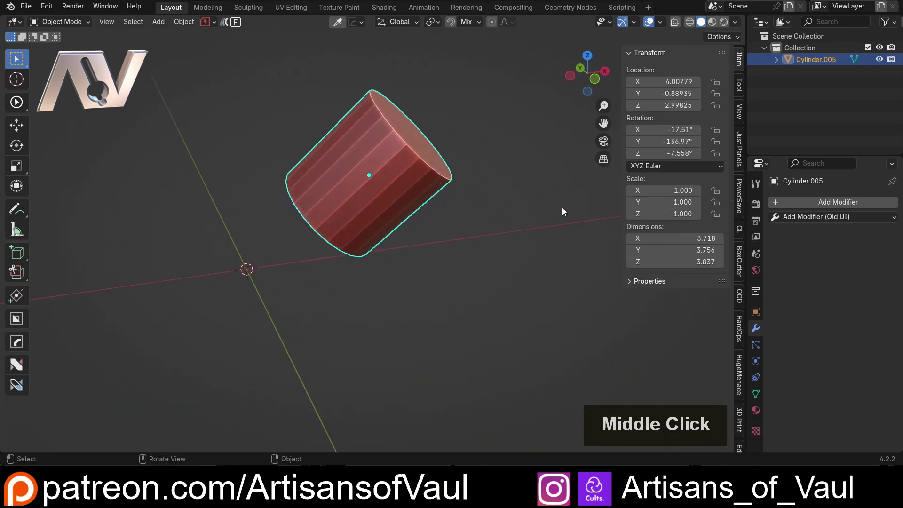
Replace the cylinder with a new one and twice tilt it then clear the rotation with Alt+R.
key(Delete)
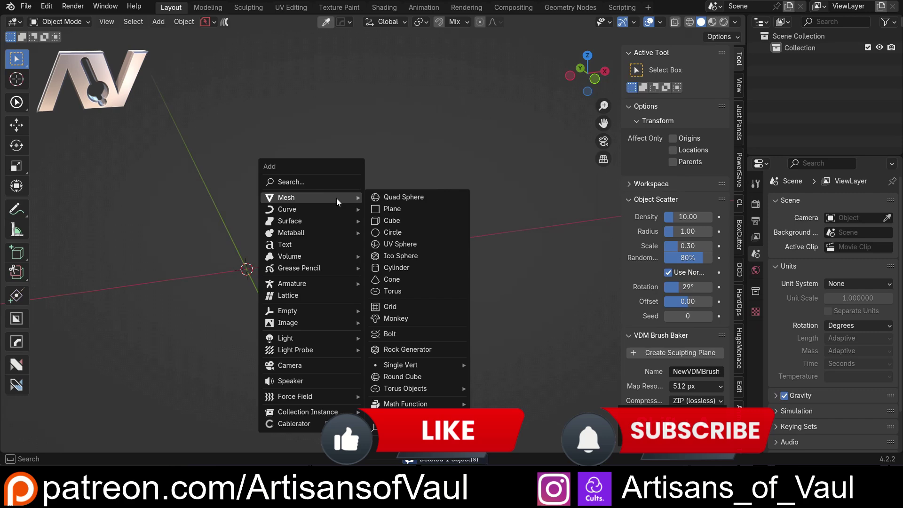
click(328, 281)
key(r)
click(459, 267)
middle_click(410, 155)
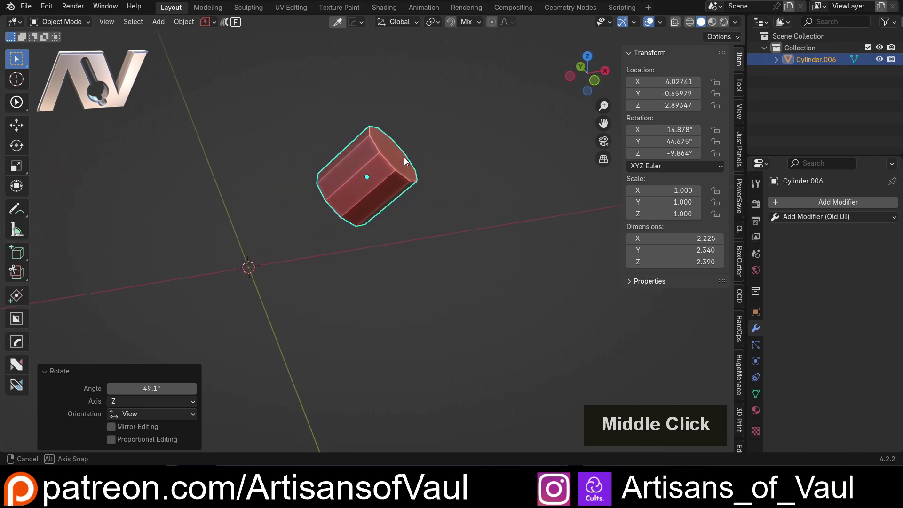
key(alt+r)
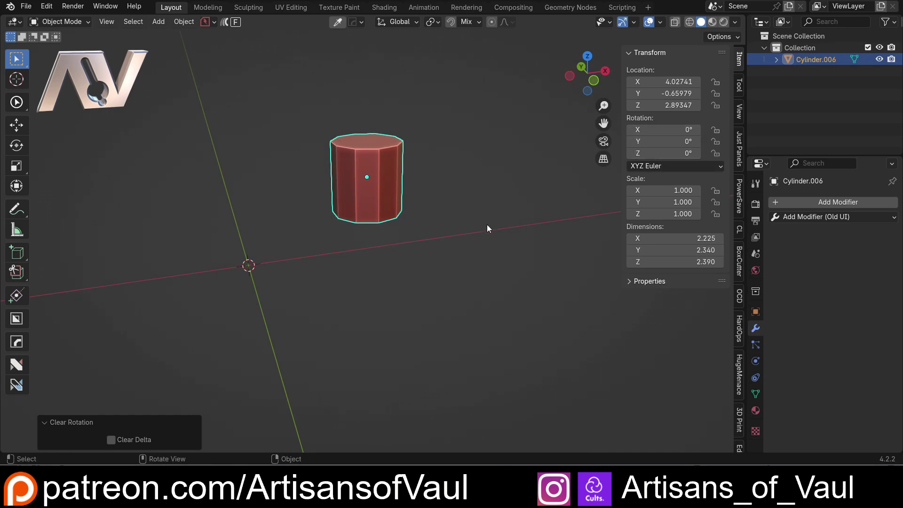
key(r)
click(496, 339)
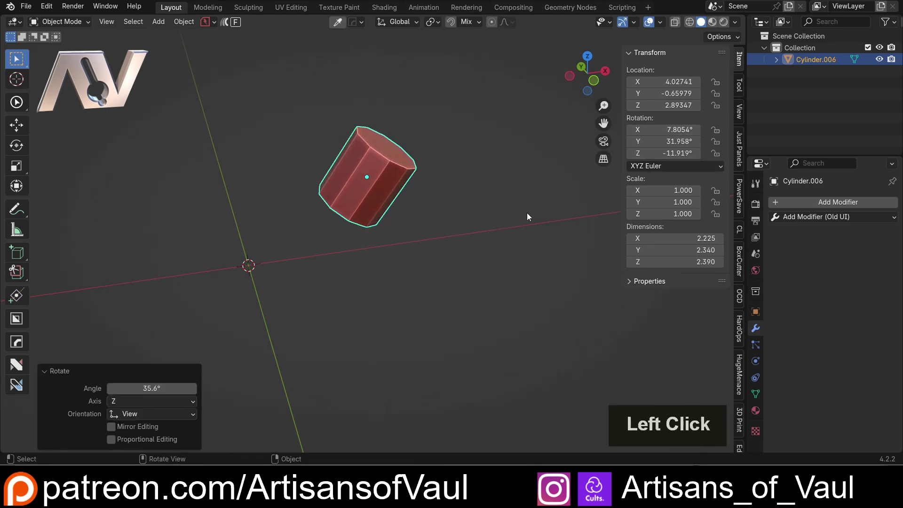
key(alt+r)
Tilt the cylinder again and apply its rotation so the values read zero and Alt+R no longer resets it.
middle_click(483, 169)
middle_click(369, 168)
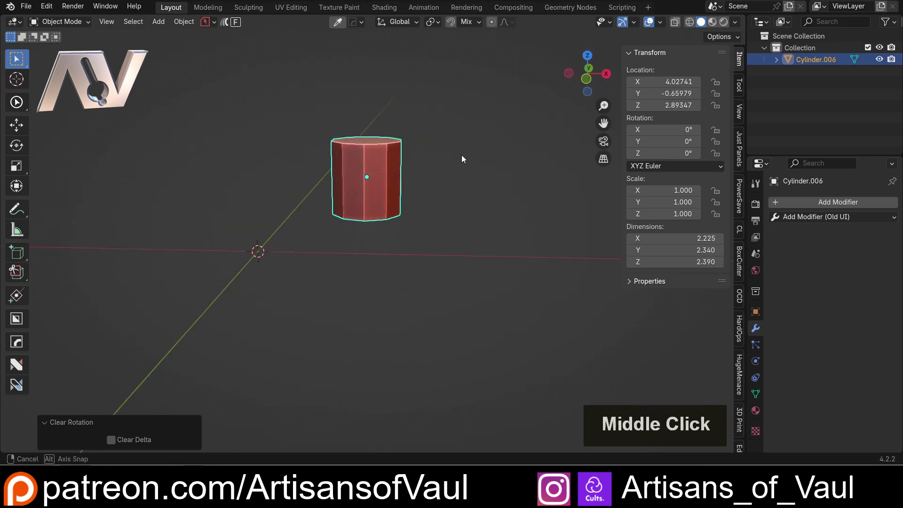
click(484, 163)
scroll(up, 3)
key(r)
click(471, 251)
key(ctrl+a)
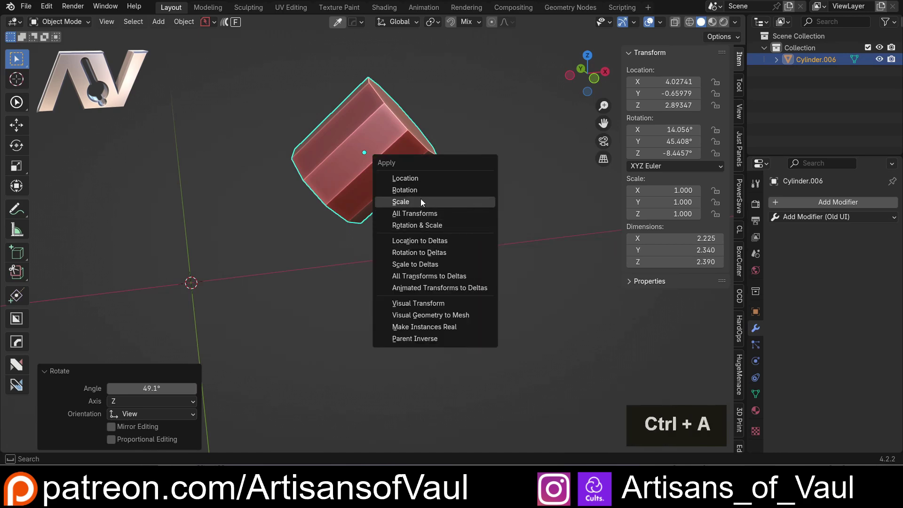
click(421, 194)
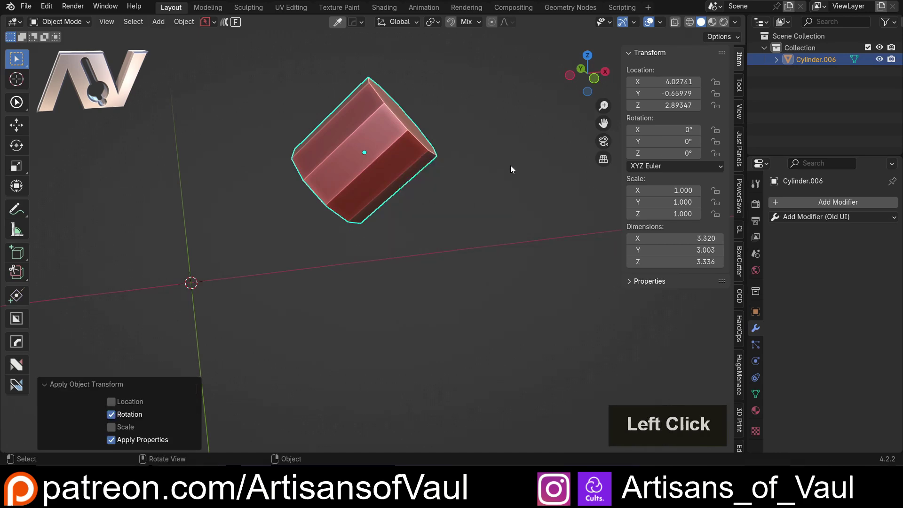
key(alt+r)
Delete the object, add a new cylinder, tilt it and apply its rotation.
scroll(down, 3)
click(475, 211)
middle_click(482, 223)
click(385, 188)
middle_click(403, 200)
key(Delete)
key(shift+a)
click(461, 246)
click(518, 178)
key(r)
click(536, 275)
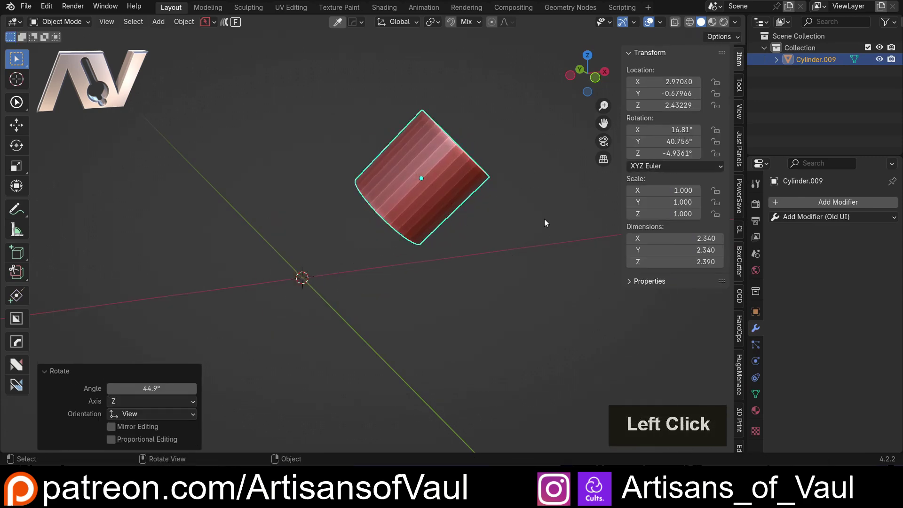
key(ctrl+a)
click(417, 218)
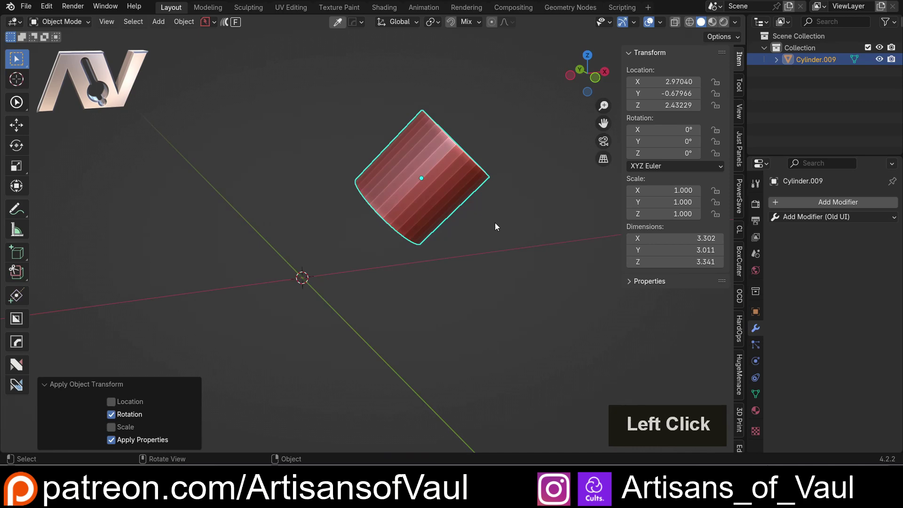
Step back to compare, then tilt the cylinder again and apply the rotation once more.
key(ctrl+alt+r)
middle_click(490, 139)
middle_click(530, 159)
key(r)
click(524, 254)
key(ctrl+a)
click(504, 197)
middle_click(446, 155)
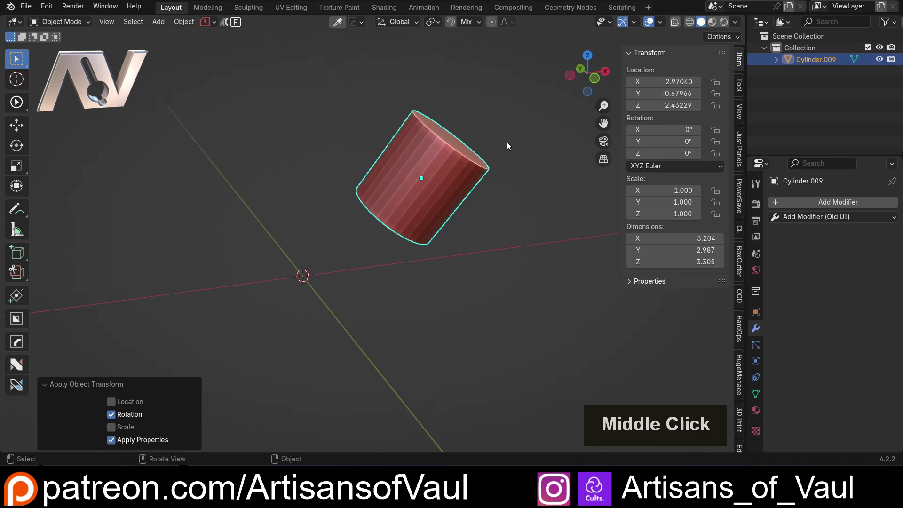
key(ctrl+alt+r)
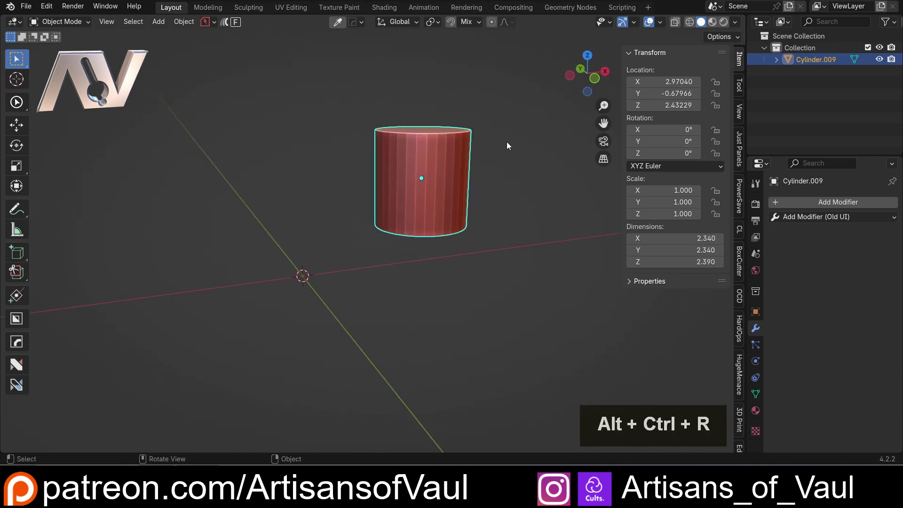
Reselect Cylinder.009, give it a final tilt and apply rotation, leaving zero rotation and larger dimensions.
click(510, 145)
middle_click(488, 167)
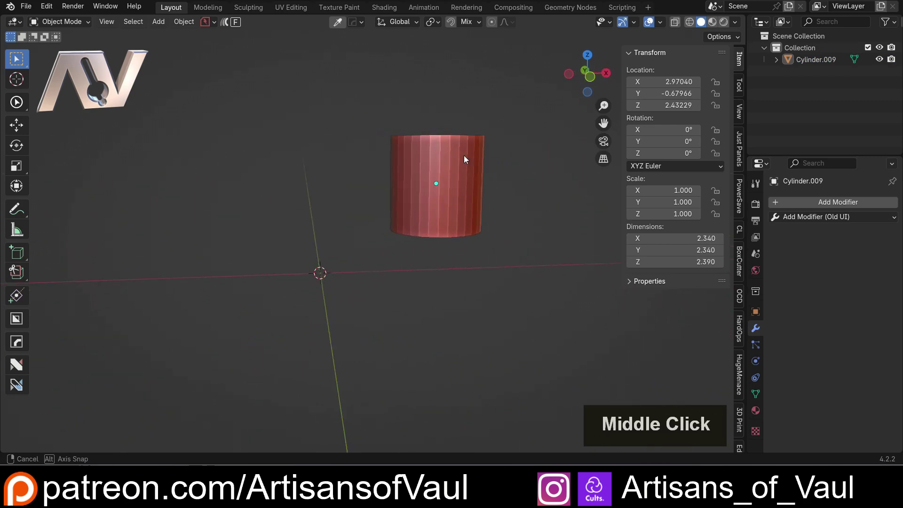
middle_click(517, 160)
middle_click(461, 180)
middle_click(456, 183)
scroll(up, 3)
middle_click(457, 183)
scroll(down, 3)
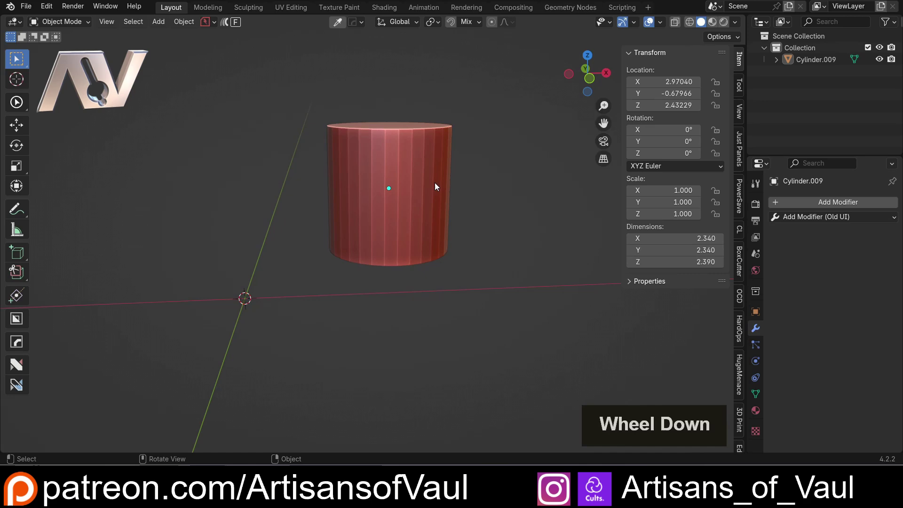
click(423, 185)
key(r)
click(515, 257)
key(ctrl+a)
click(485, 246)
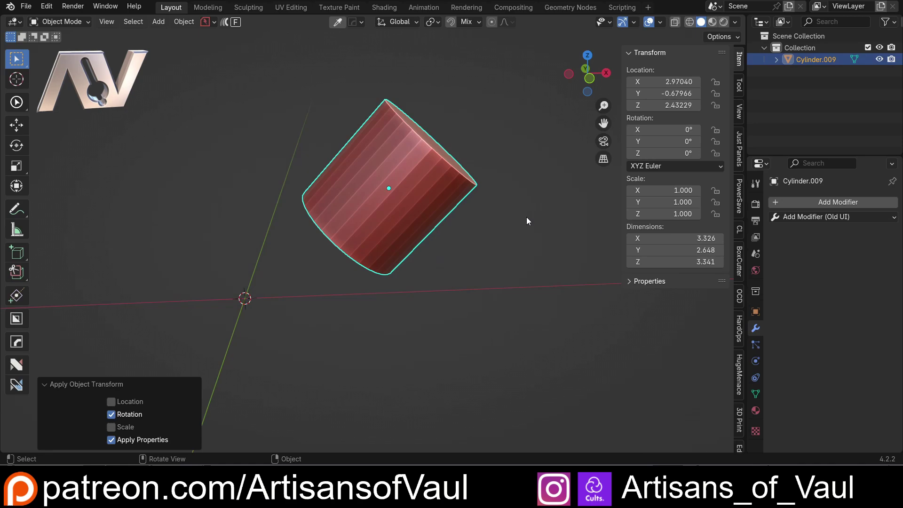
key(ctrl+alt+r)
click(480, 181)
scroll(down, 3)
click(378, 181)
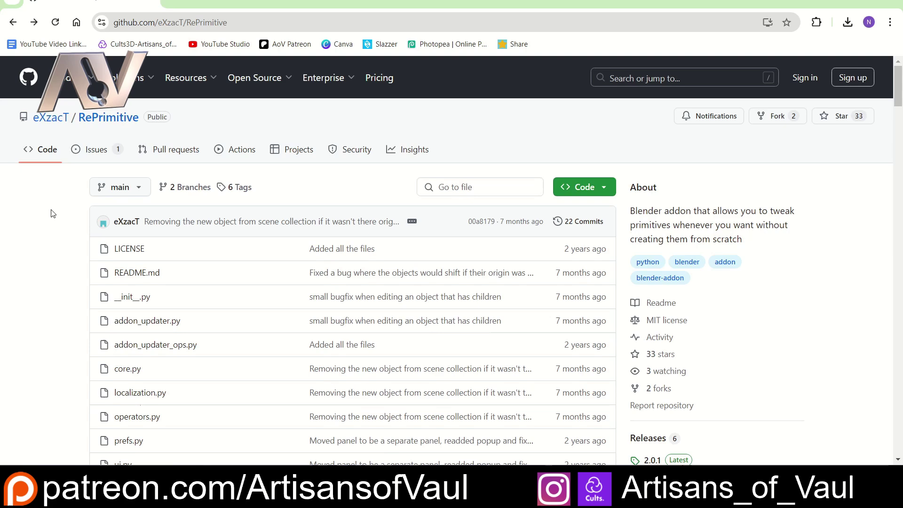
Review the RePrimitive GitHub README and Download ZIP option, then delete the remaining object in Blender.
scroll(down, 3)
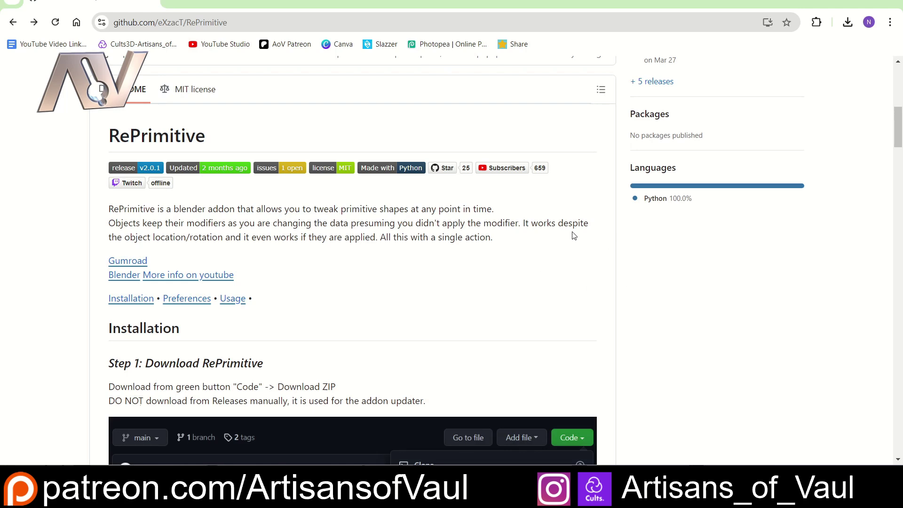
scroll(up, 3)
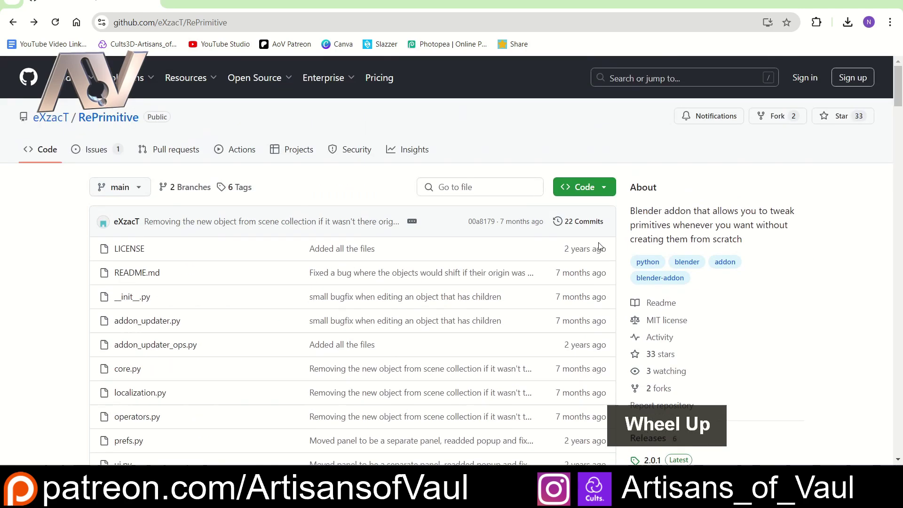
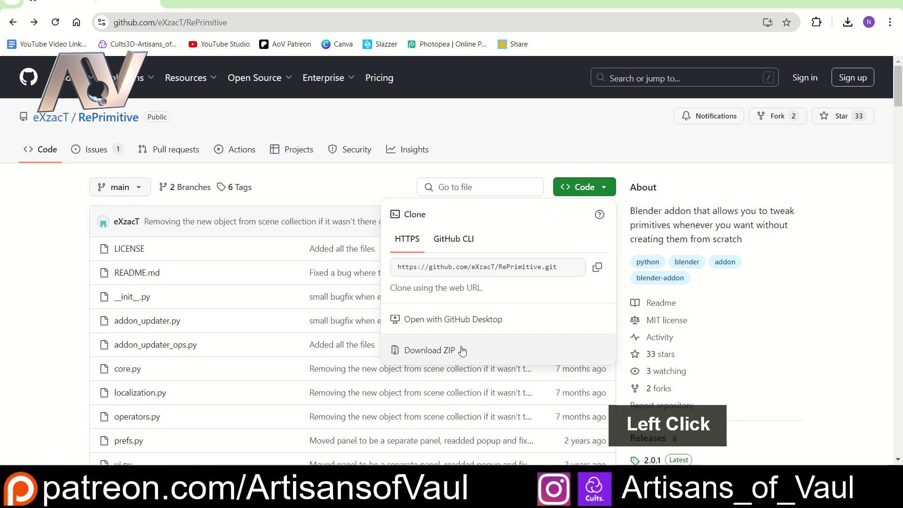
click(629, 175)
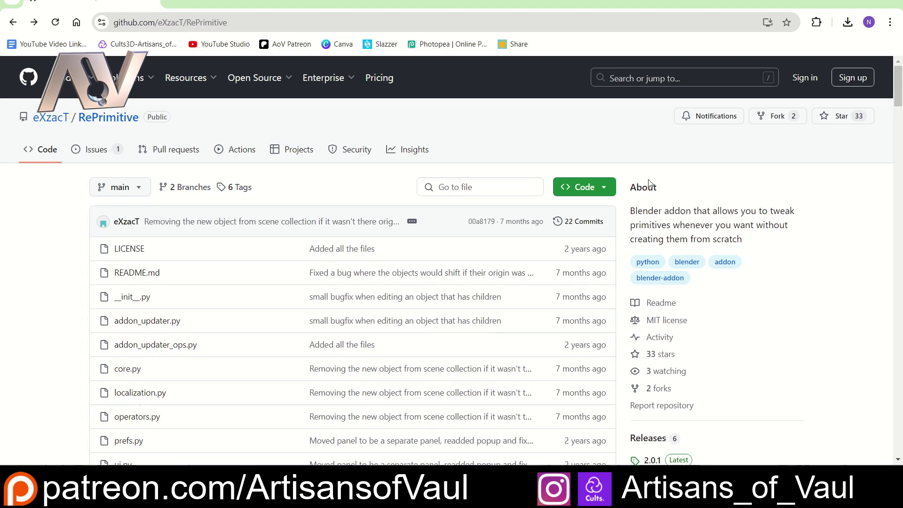
key(Delete)
Add a new cylinder, move it off the origin and tilt it.
middle_click(327, 227)
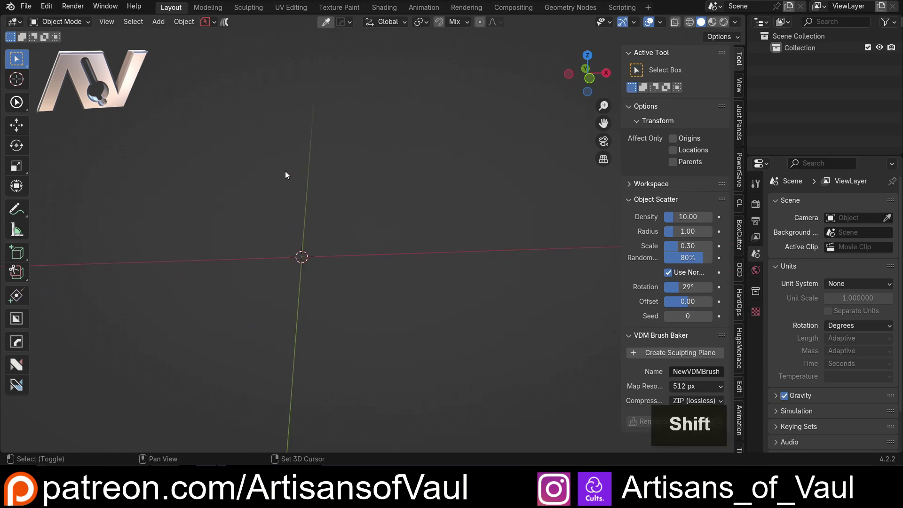
key(shift+a)
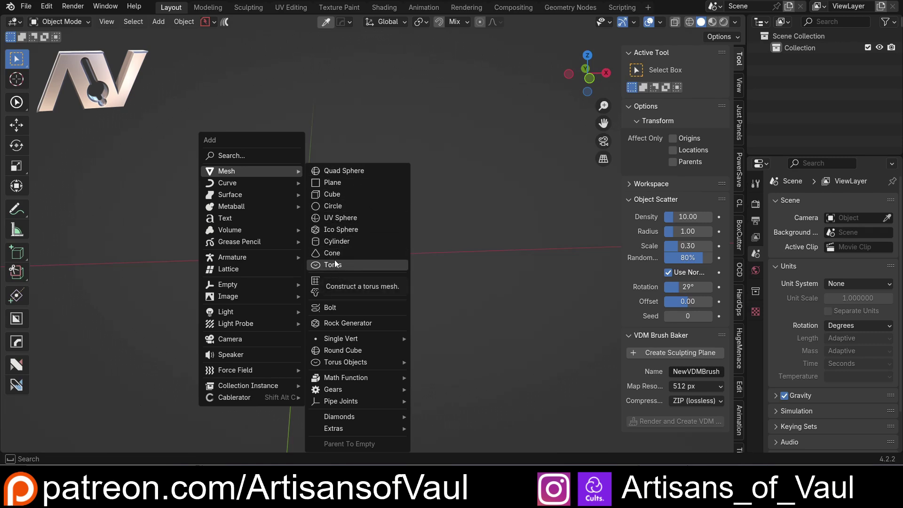
click(350, 243)
key(g)
click(487, 175)
key(r)
click(474, 255)
middle_click(487, 212)
Stretch the cylinder along its Y length and inspect the scaled result.
key(s)
key(y)
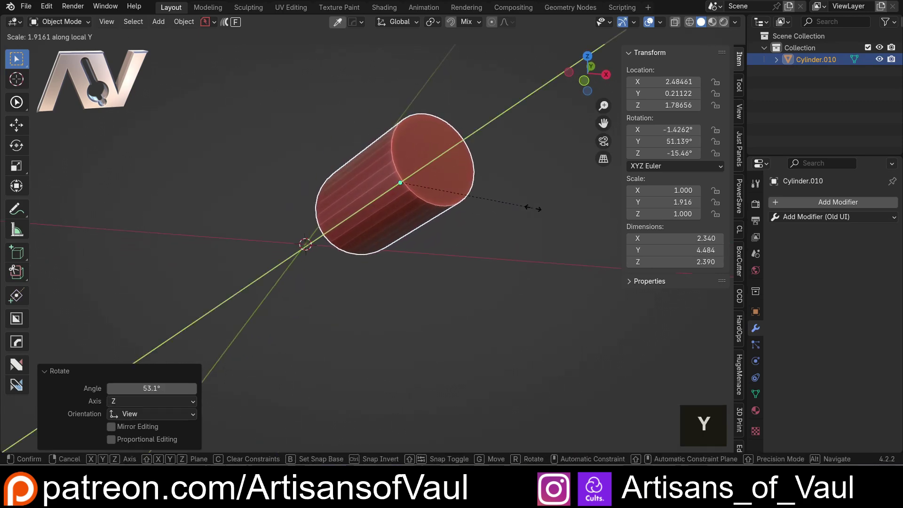
click(549, 206)
middle_click(534, 208)
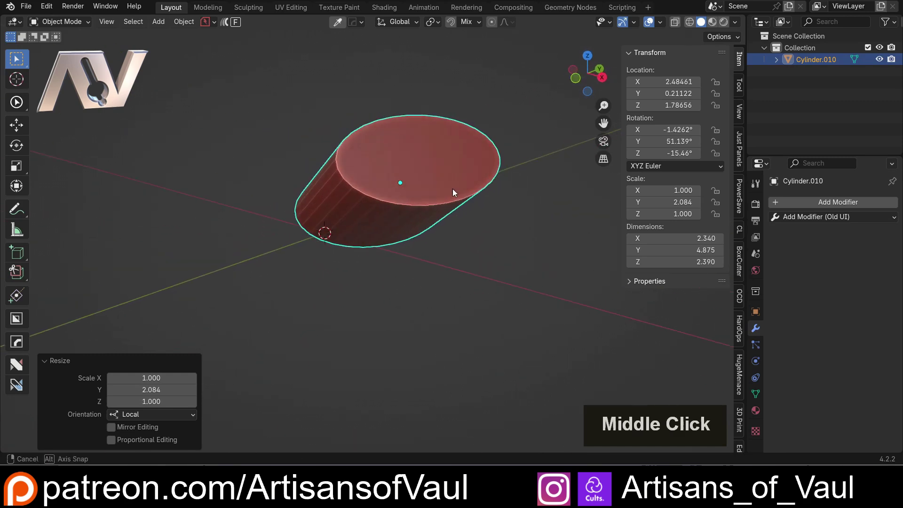
scroll(up, 3)
middle_click(463, 225)
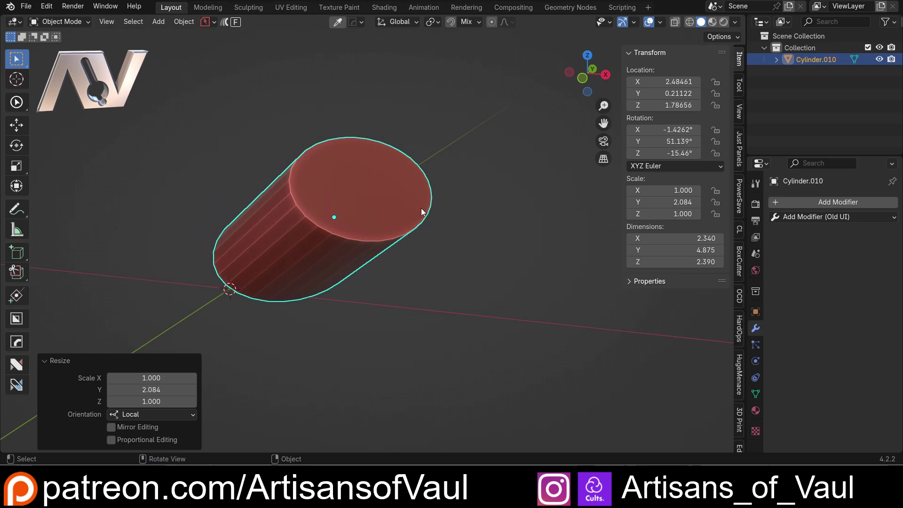
middle_click(444, 223)
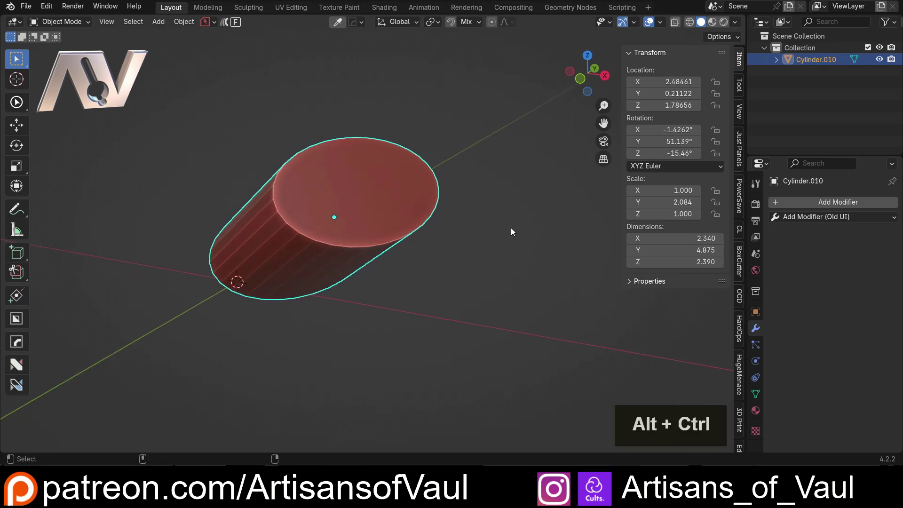
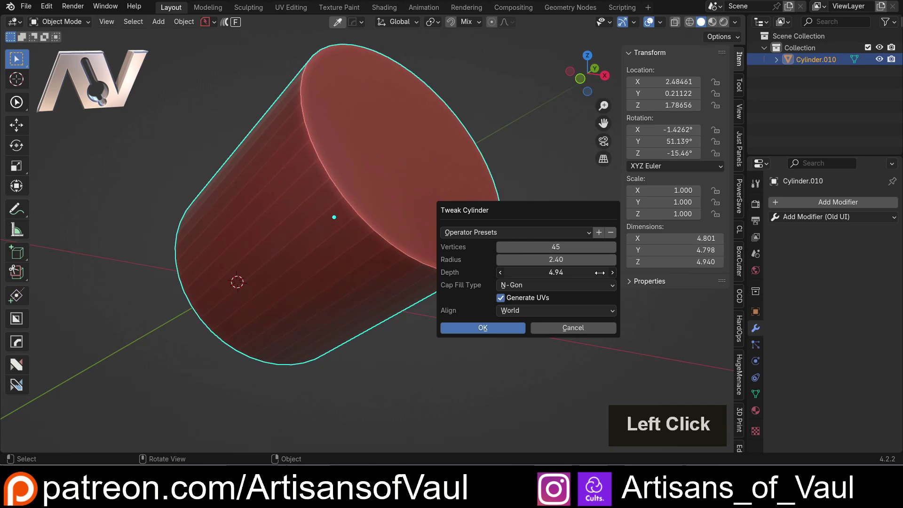
Rebuild it via Tweak Cylinder as Cylinder.010 with 45 vertices, radius 2.40, depth 6.68.
scroll(down, 3)
click(200, 152)
scroll(down, 3)
middle_click(256, 201)
middle_click(456, 205)
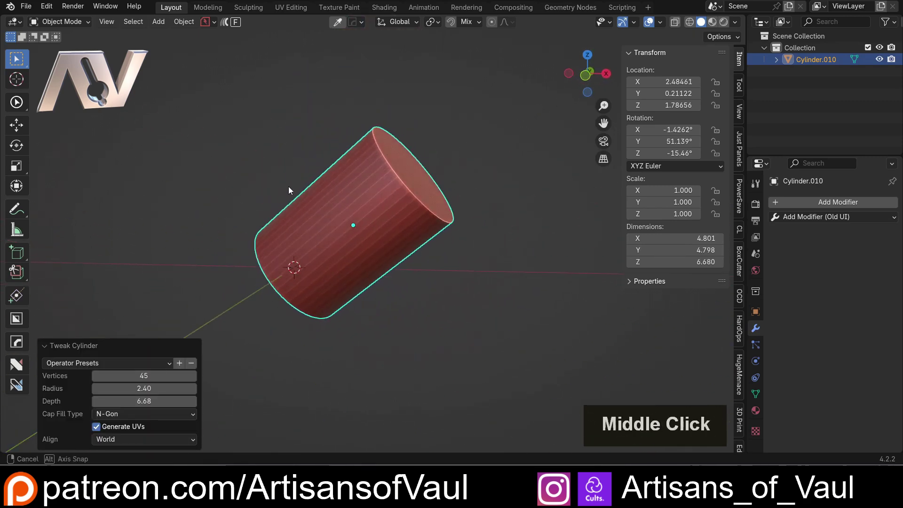
Delete the cylinder and add a fresh one, moved and tilted off the origin.
key(Delete)
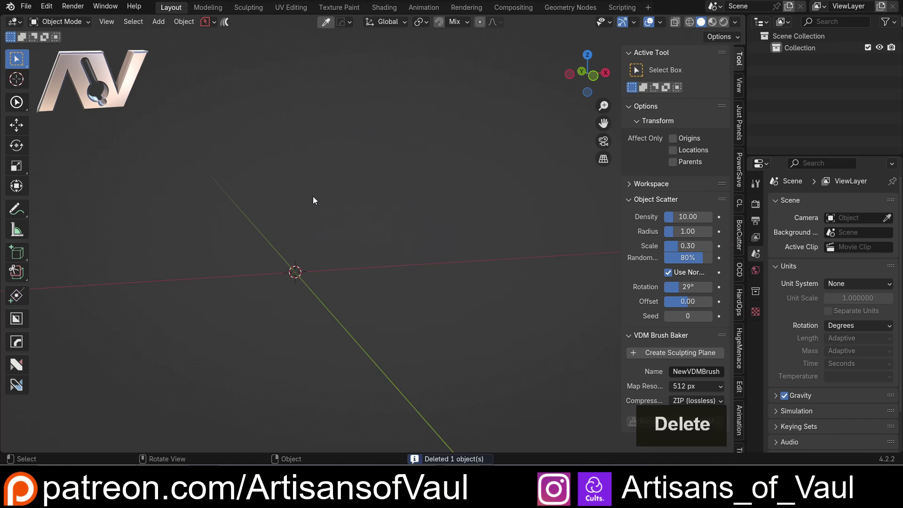
middle_click(316, 200)
key(shift+a)
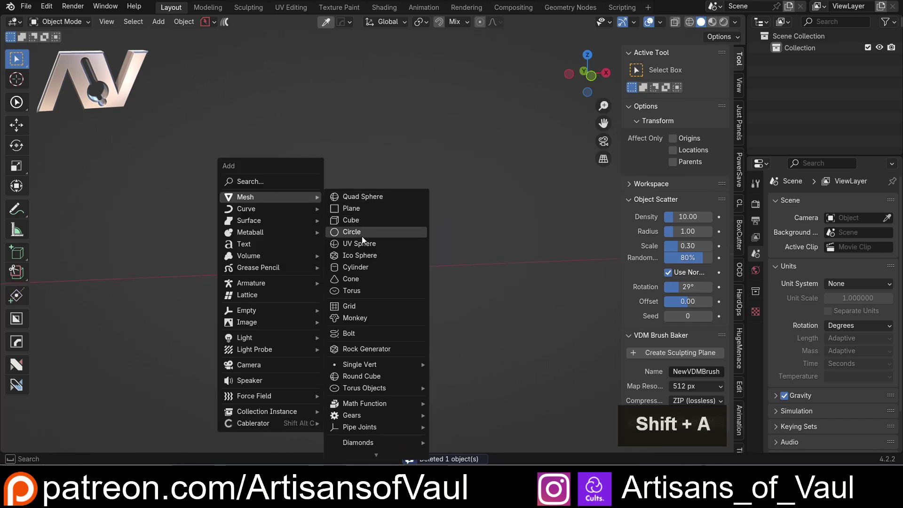
click(367, 266)
key(g)
click(425, 183)
key(r)
click(461, 242)
Scale the new cylinder along Z to lengthen it.
key(s)
key(z)
click(577, 169)
middle_click(480, 182)
middle_click(466, 196)
middle_click(440, 209)
scroll(up, 3)
Rebuild it with Tweak Cylinder to 21 vertices, radius 1.17 and depth 6.62.
key(ctrl+alt+a)
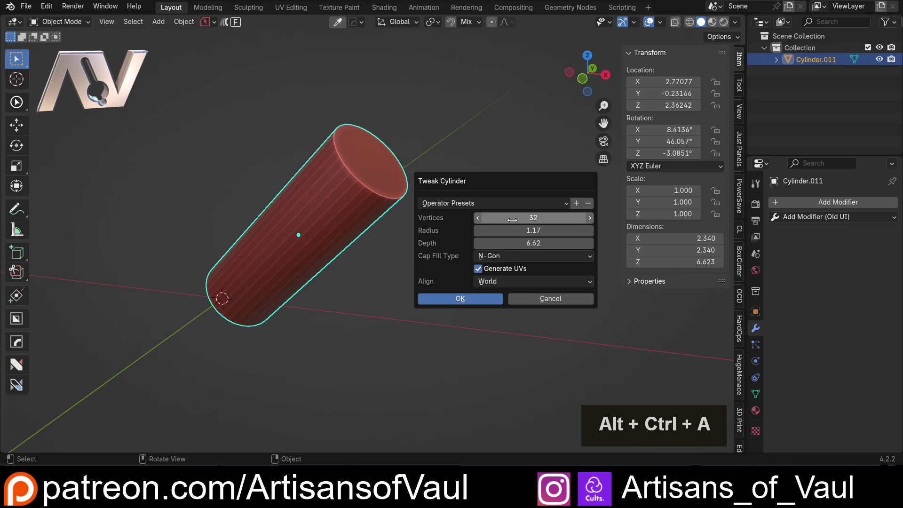
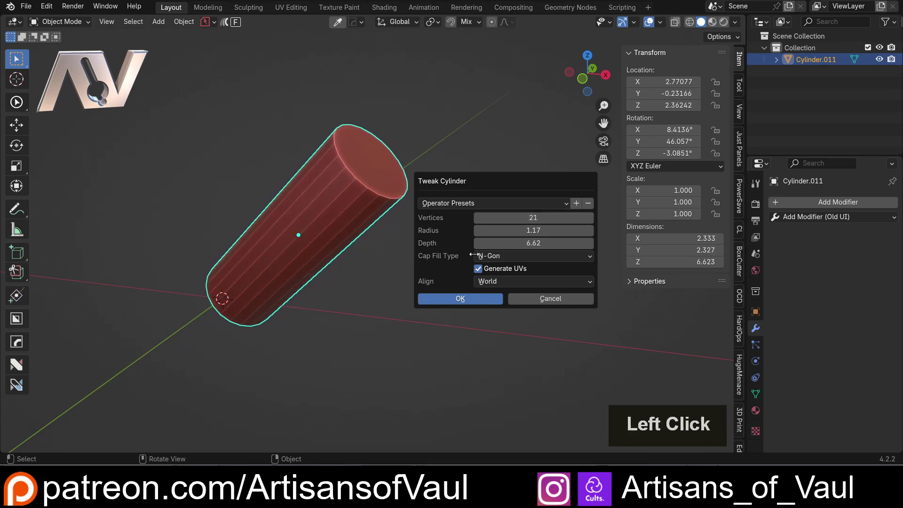
click(393, 312)
middle_click(359, 287)
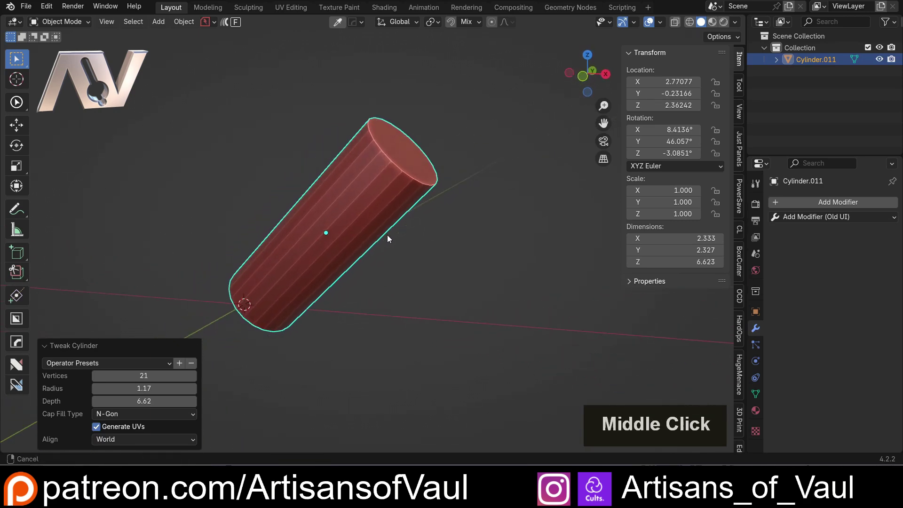
scroll(up, 3)
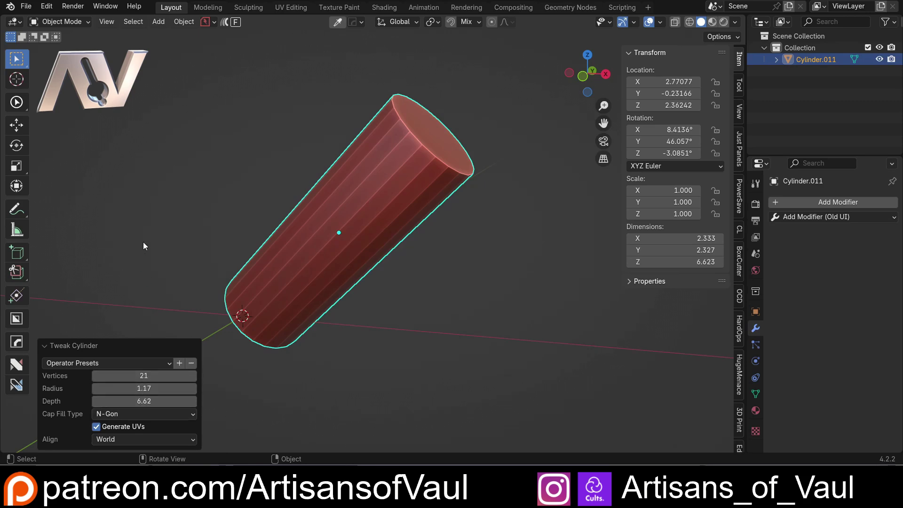
click(166, 232)
Add a test cylinder at the origin, delete it and reselect the tilted cylinder.
middle_click(215, 222)
key(shift+a)
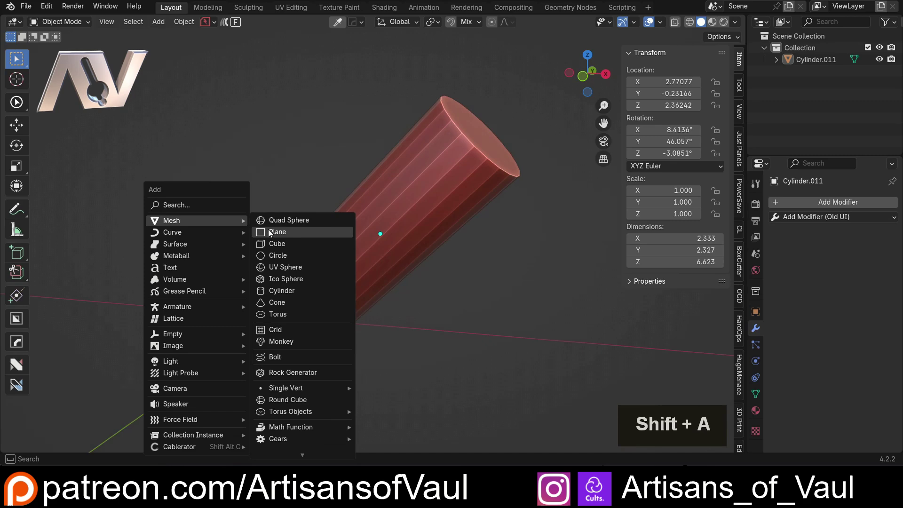
click(283, 293)
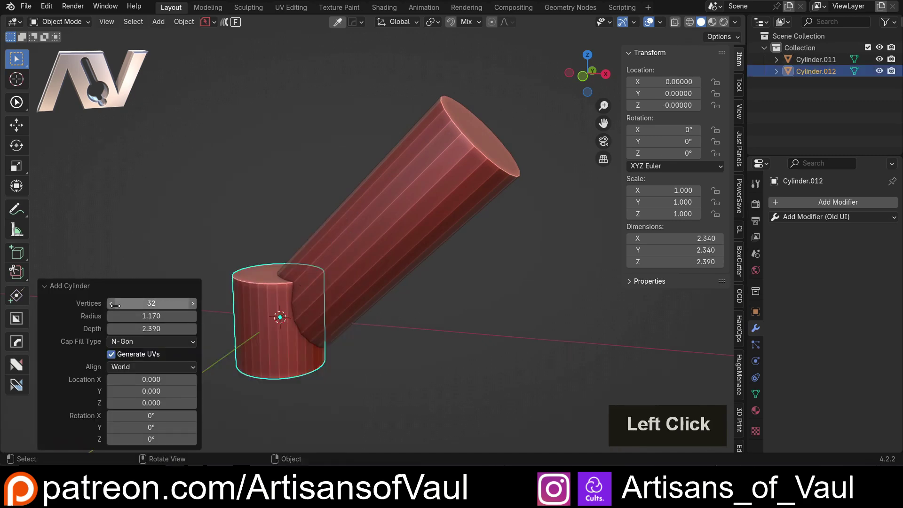
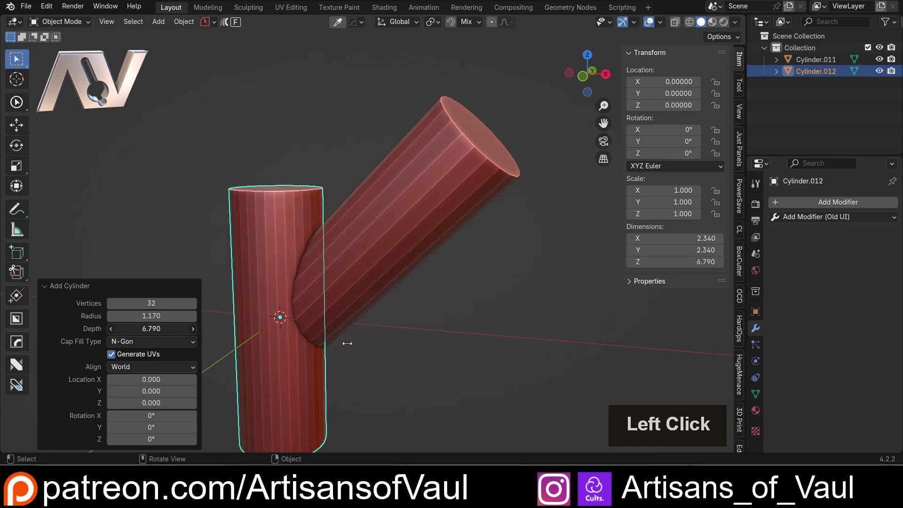
double_click(253, 243)
key(Delete)
click(377, 207)
Lengthen the tilted cylinder along local Z and rebuild it with 36 vertices, radius 1.23, depth 7.36.
middle_click(492, 261)
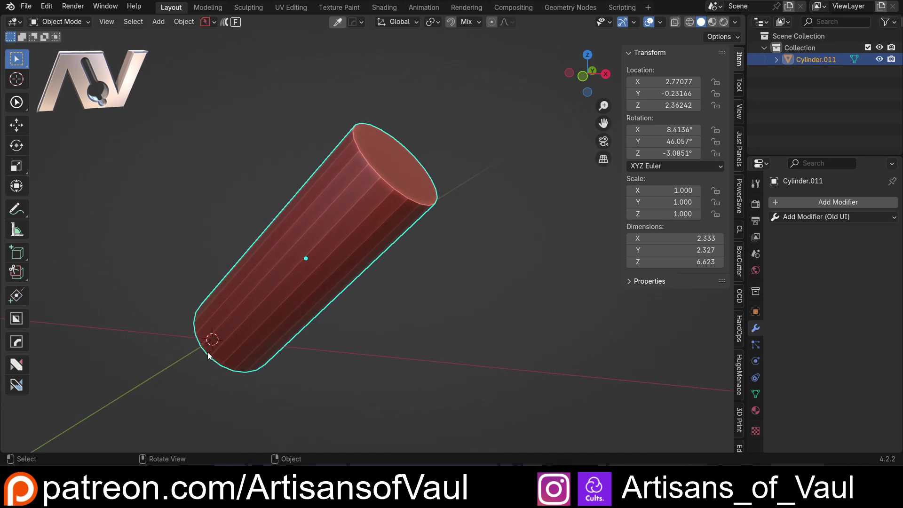
middle_click(251, 356)
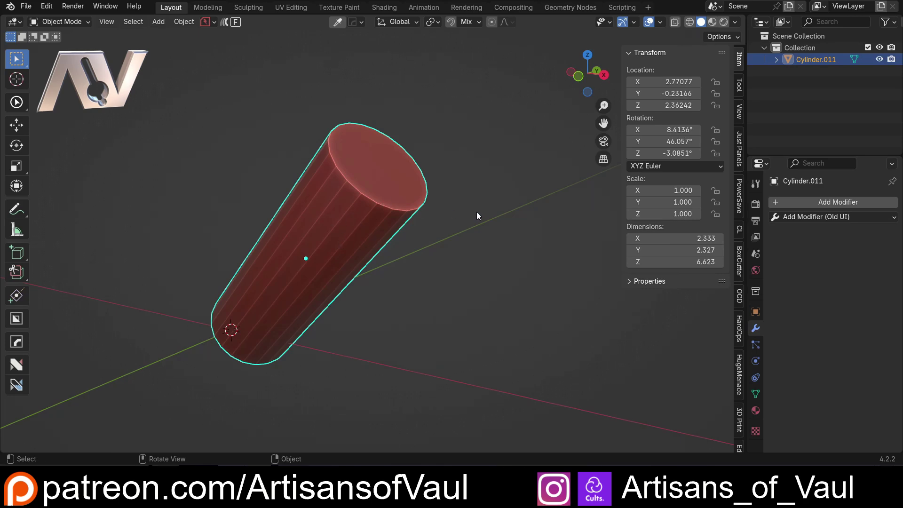
key(z)
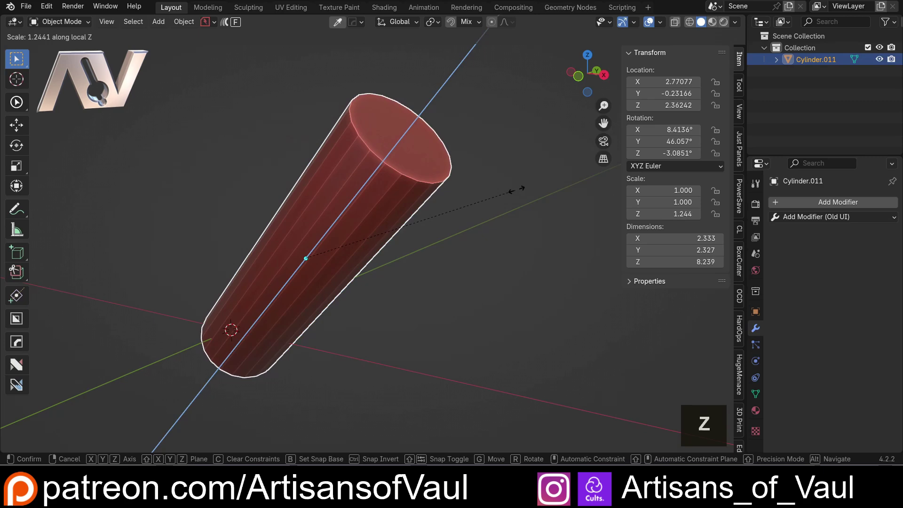
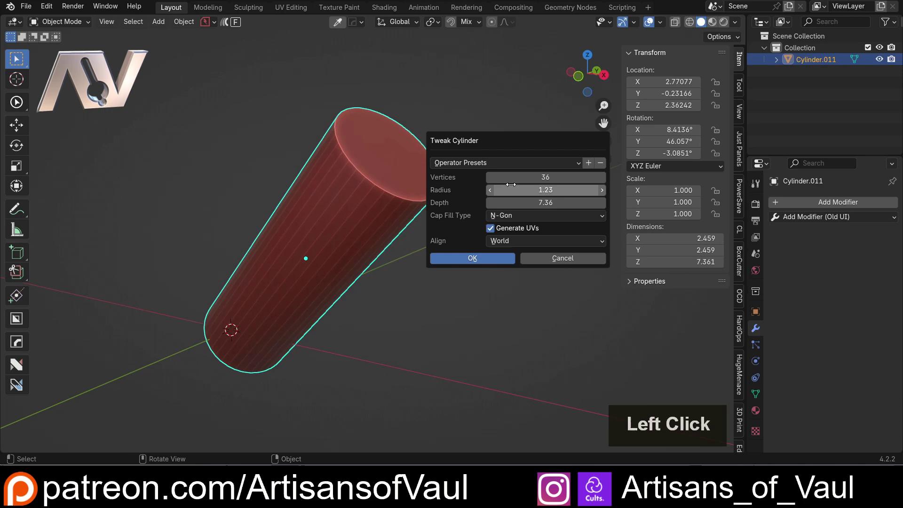
click(297, 216)
middle_click(349, 221)
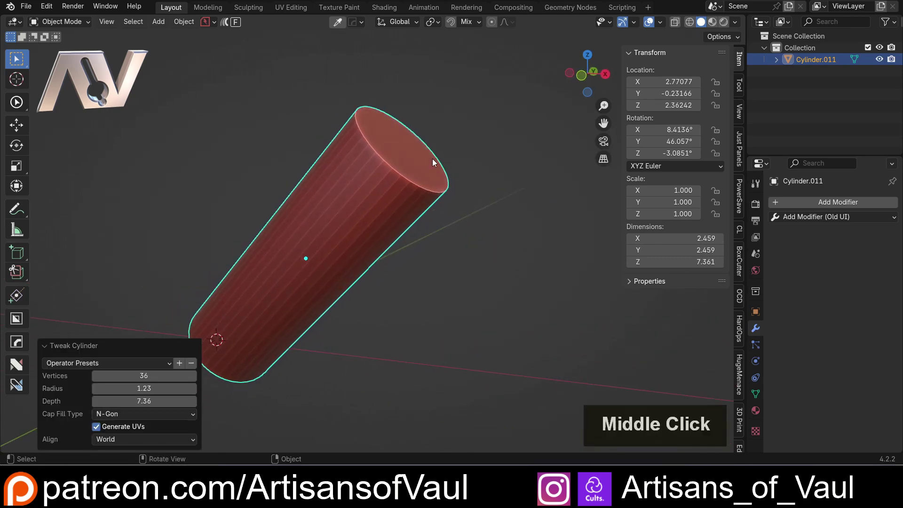
Edge-slide the top rim in Edit Mode, then rebuild the cylinder with 38 vertices and depth 7.45.
key(Tab)
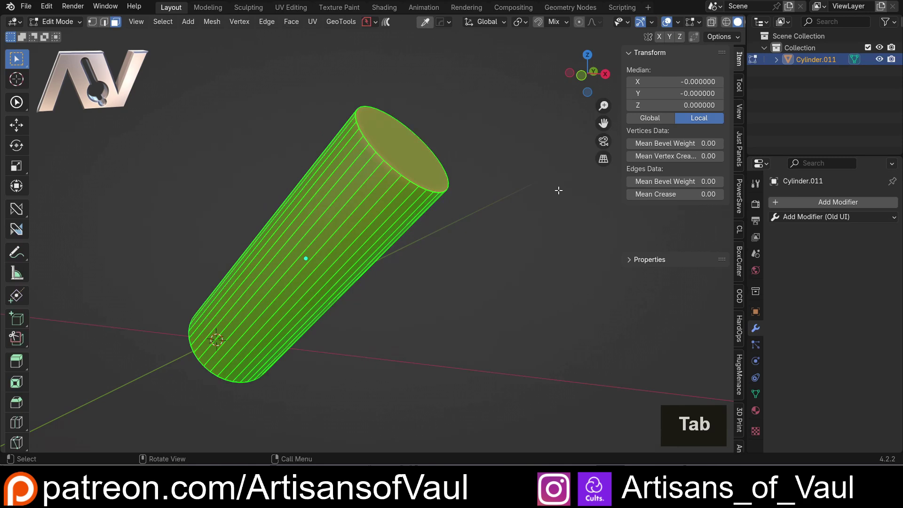
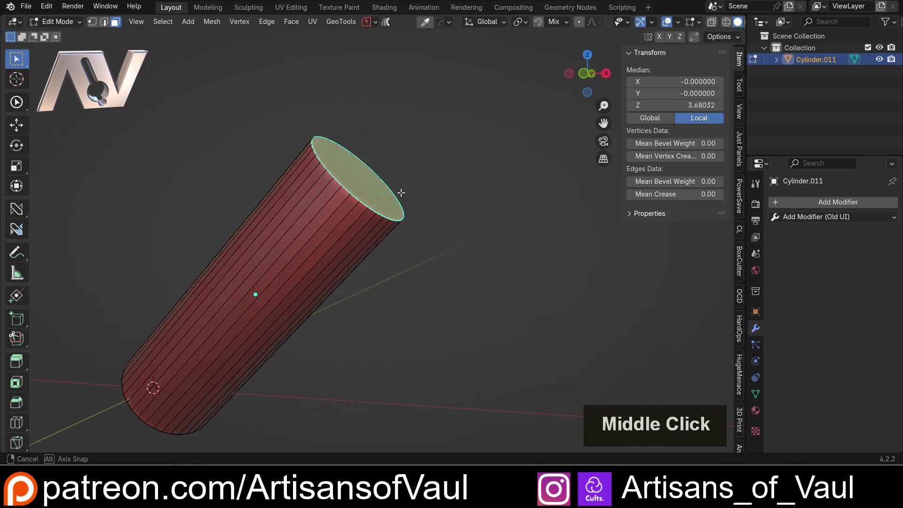
key(g)
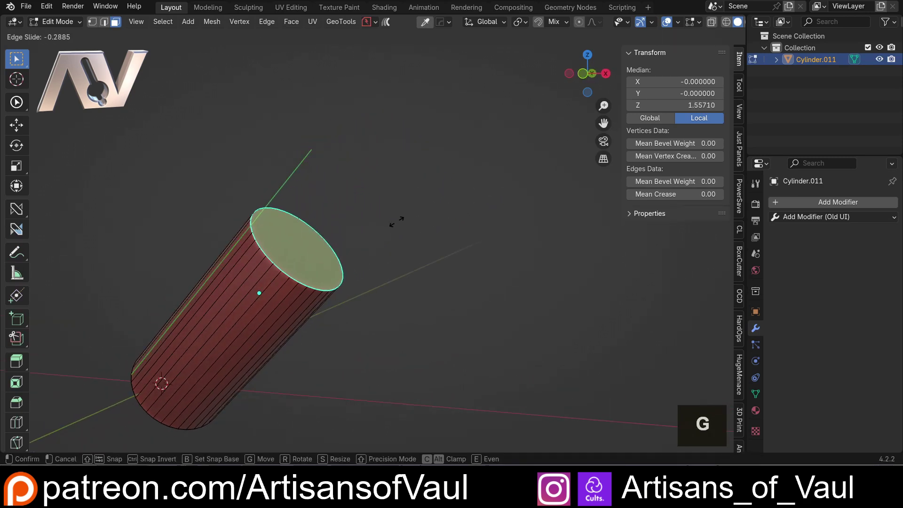
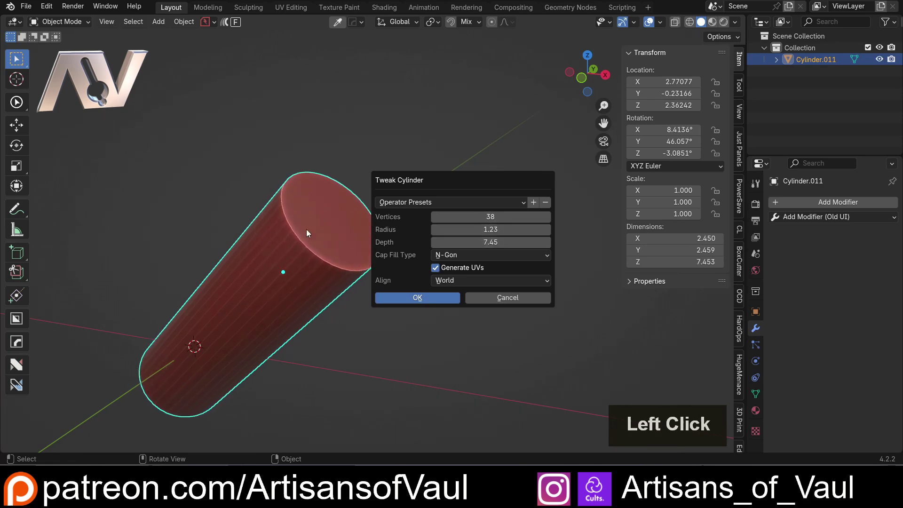
scroll(down, 3)
click(325, 237)
middle_click(301, 247)
middle_click(398, 170)
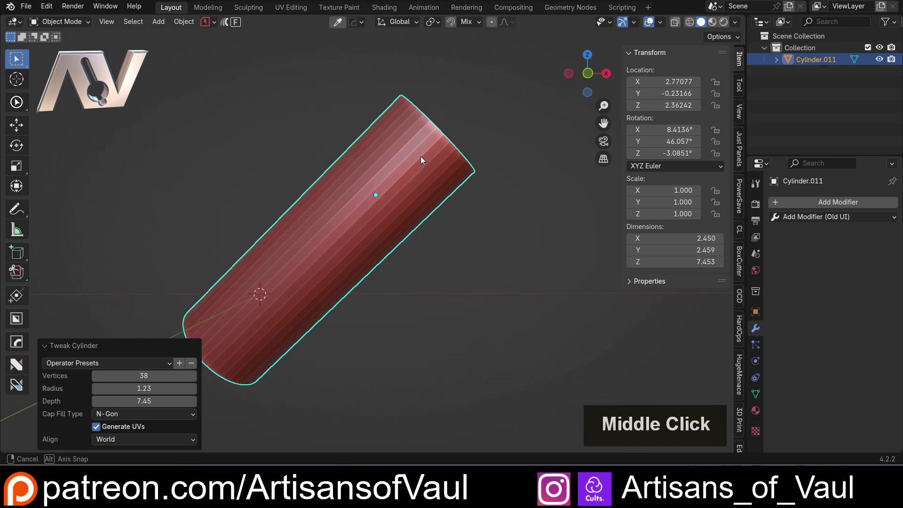
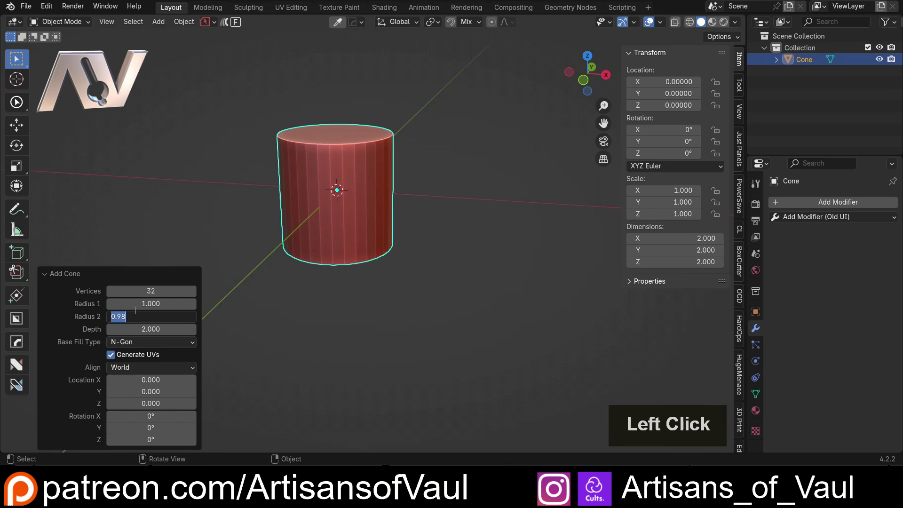
Set the cone's top radius to 1 to match the bottom and bring up Tweak Cone.
key(1)
key(Return)
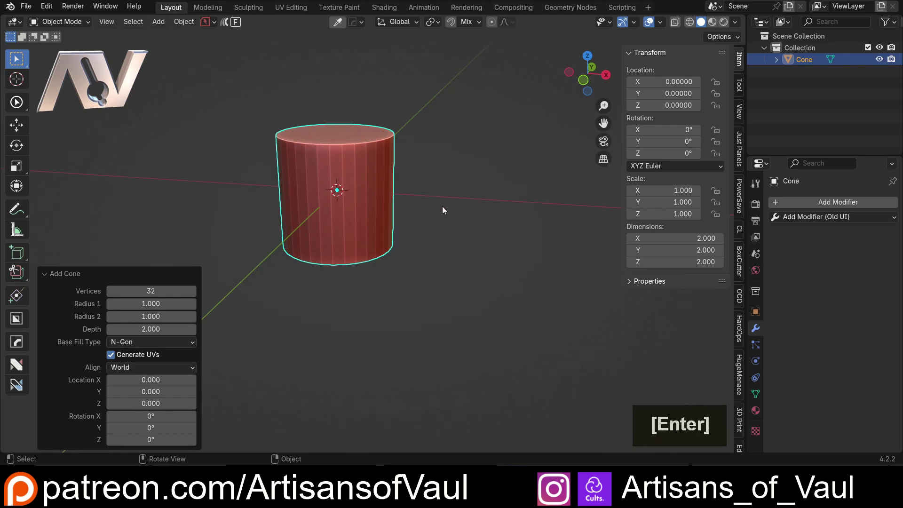
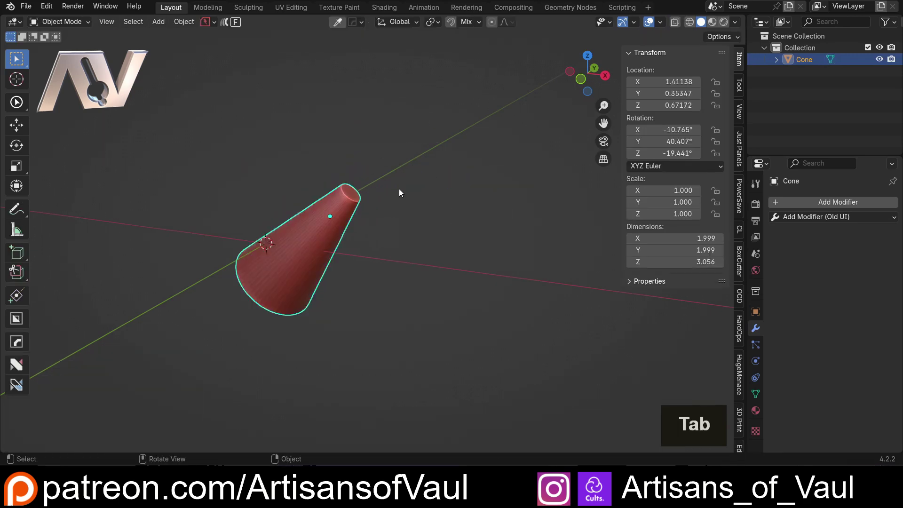
key(ctrl+alt+a)
click(421, 171)
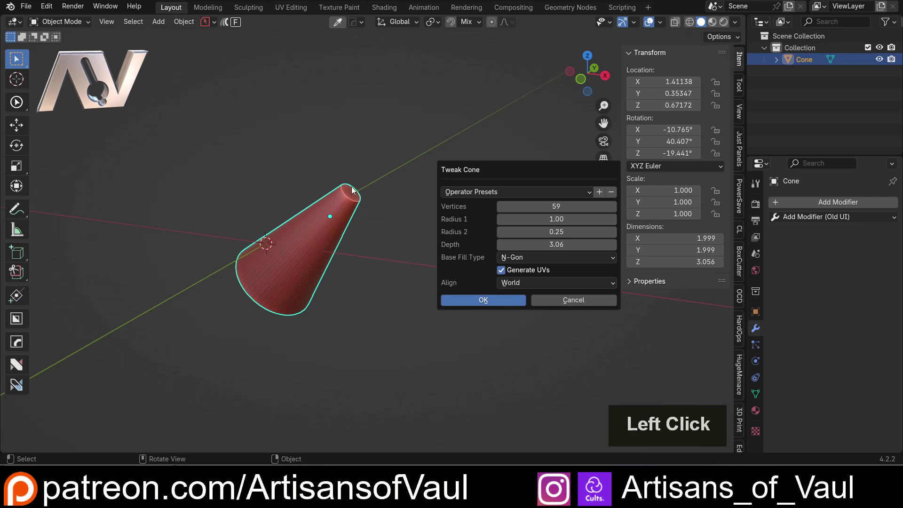
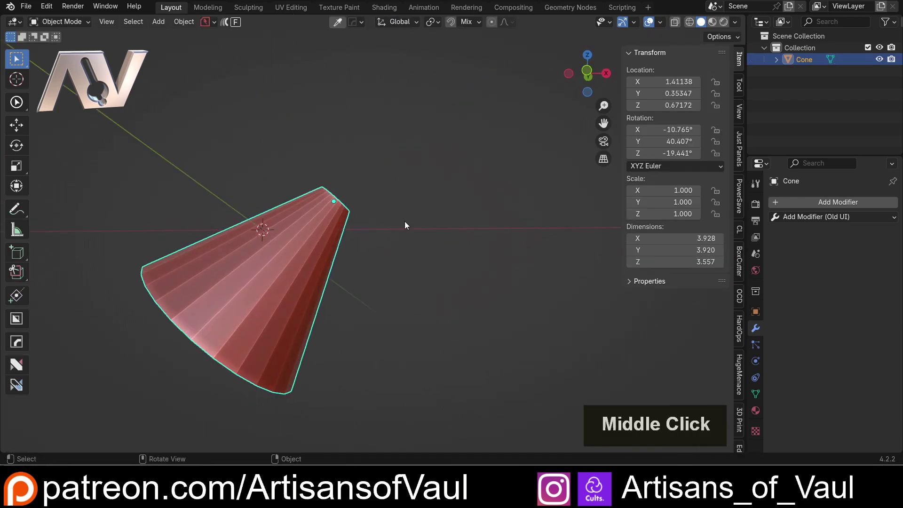
Rebuild the tilted cone with 51 vertices, radius 1.97, top radius 0.40 and depth 3.56.
key(ctrl+alt+a)
click(388, 222)
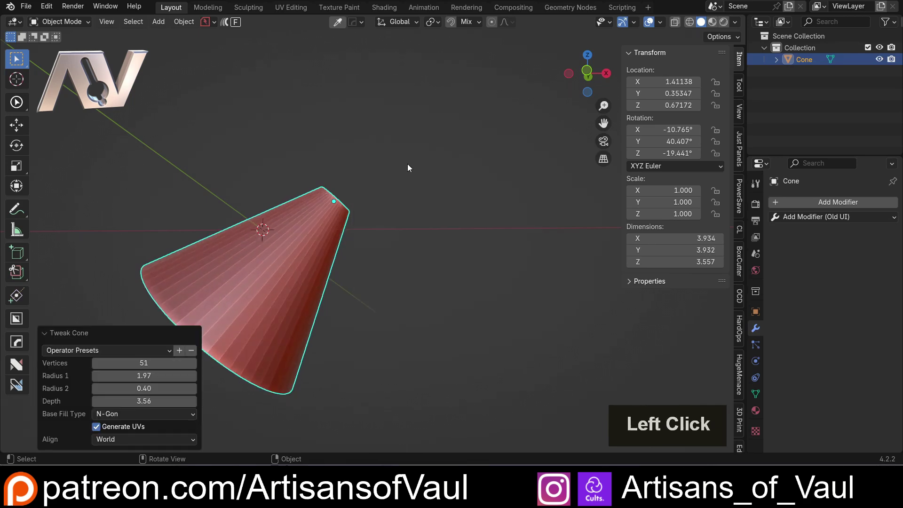
middle_click(390, 173)
scroll(down, 3)
middle_click(307, 242)
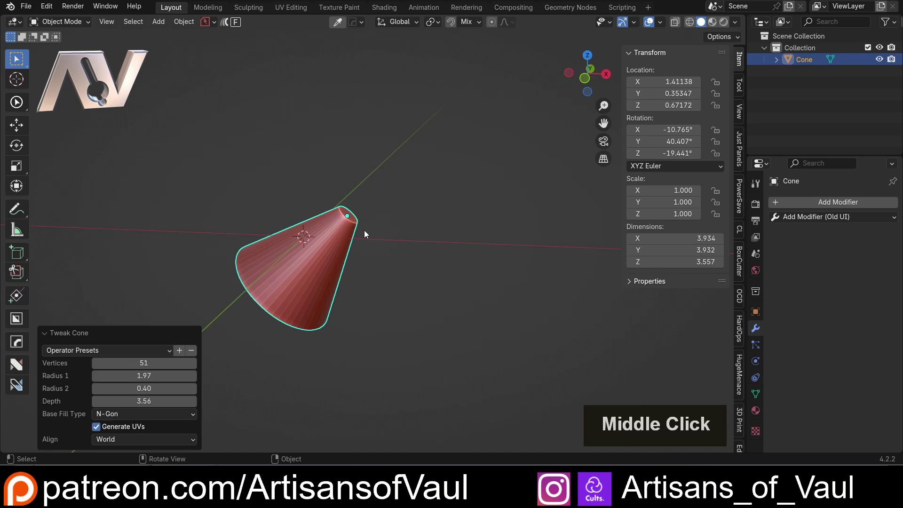
Delete the cone, add a tilted cylinder and give it a Bevel modifier.
key(Delete)
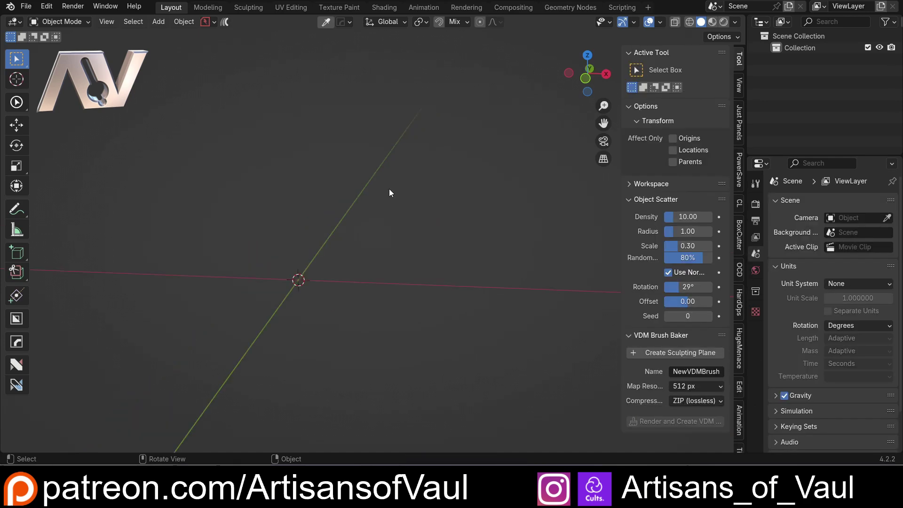
key(shift+a)
click(410, 269)
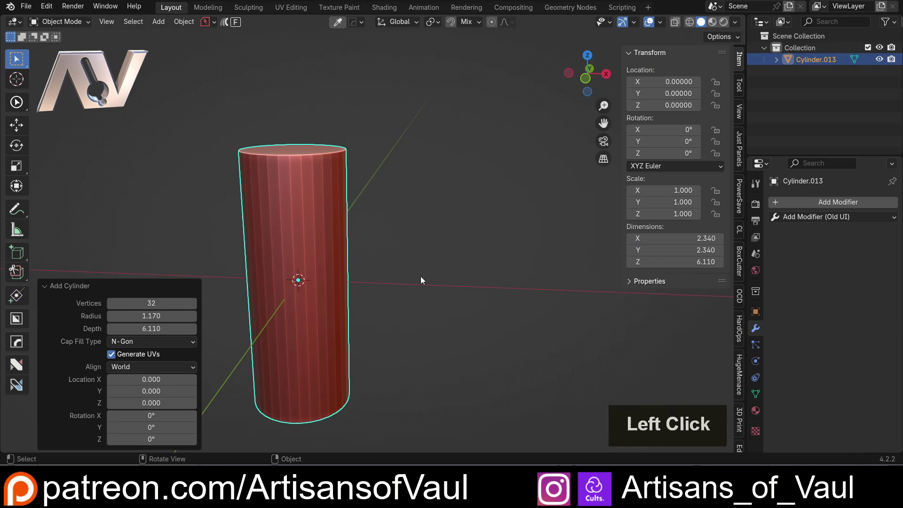
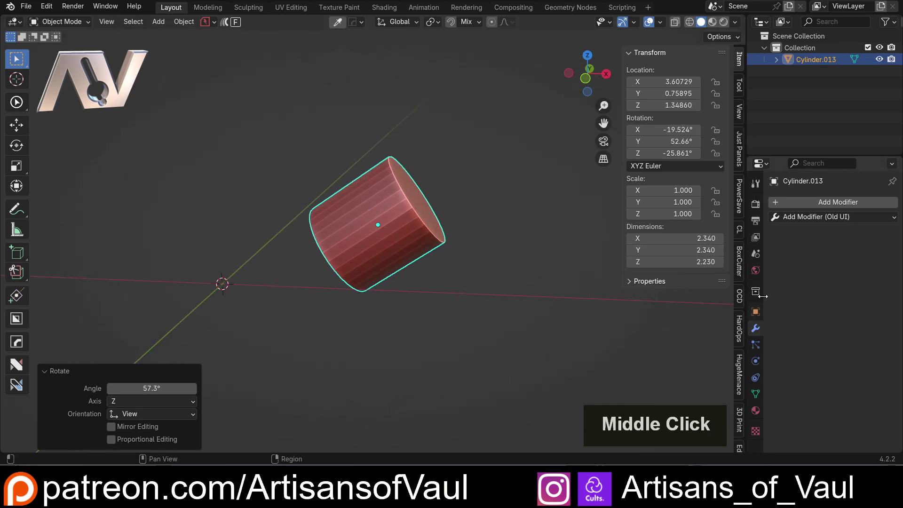
click(799, 223)
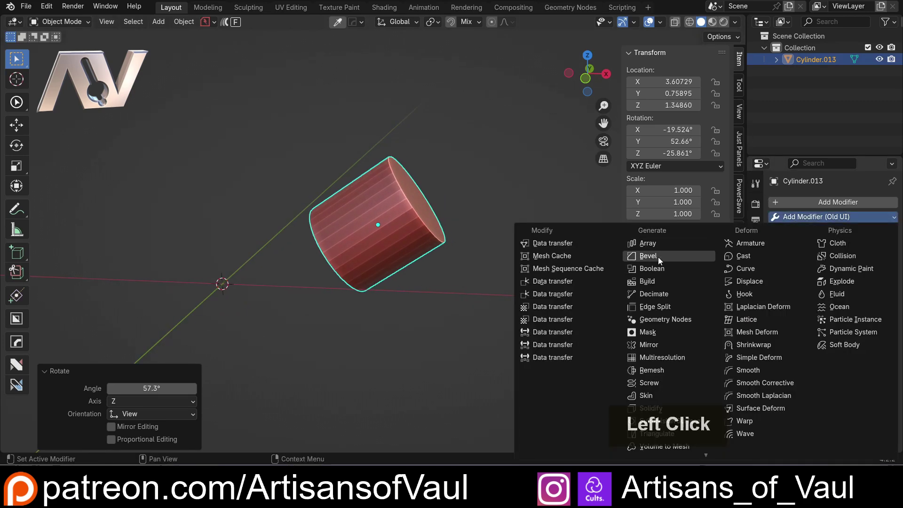
scroll(up, 3)
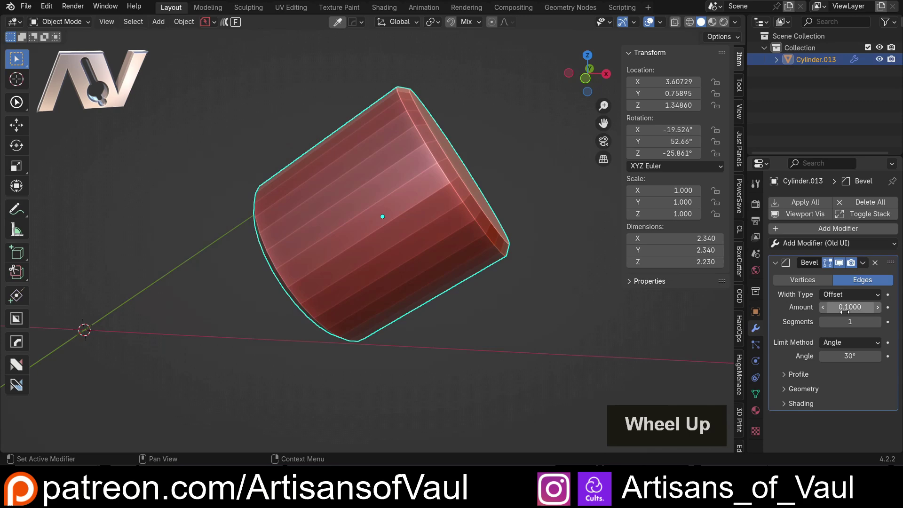
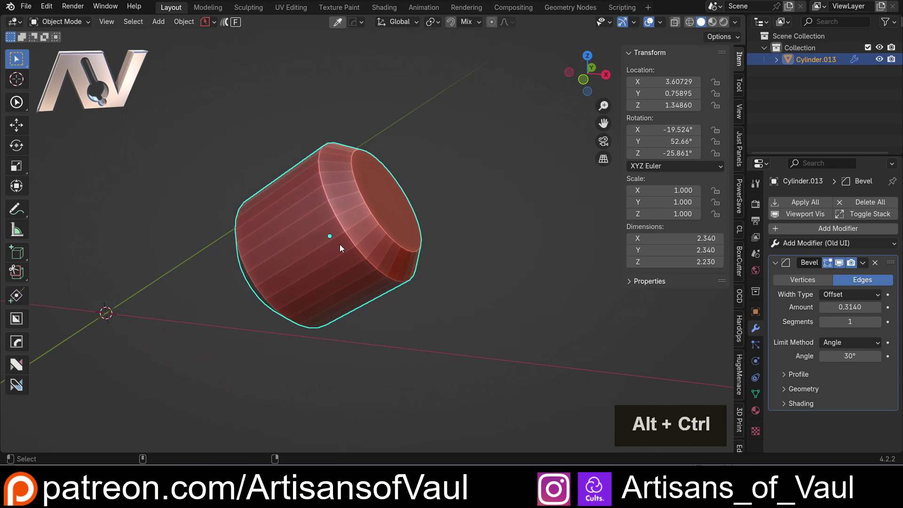
Re-edit the beveled cylinder to 30 vertices, radius 1.59 and depth 4.54.
key(ctrl+alt+a)
click(346, 227)
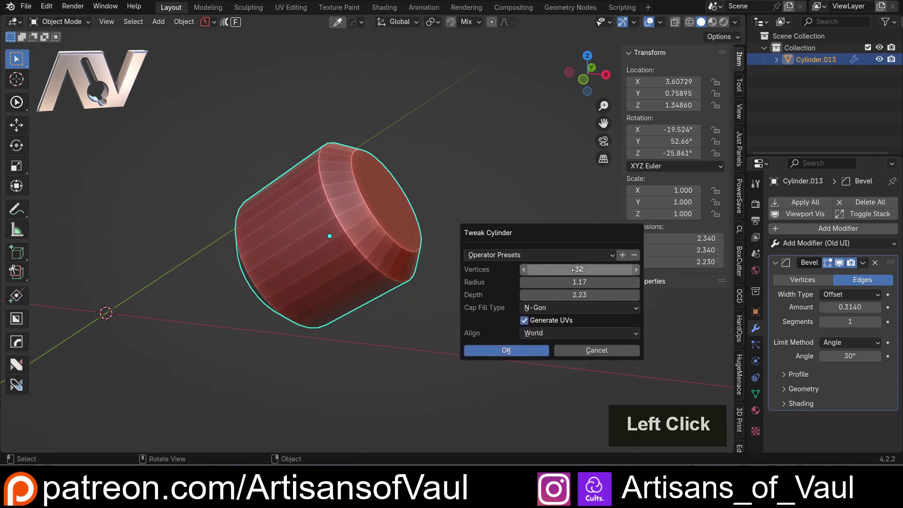
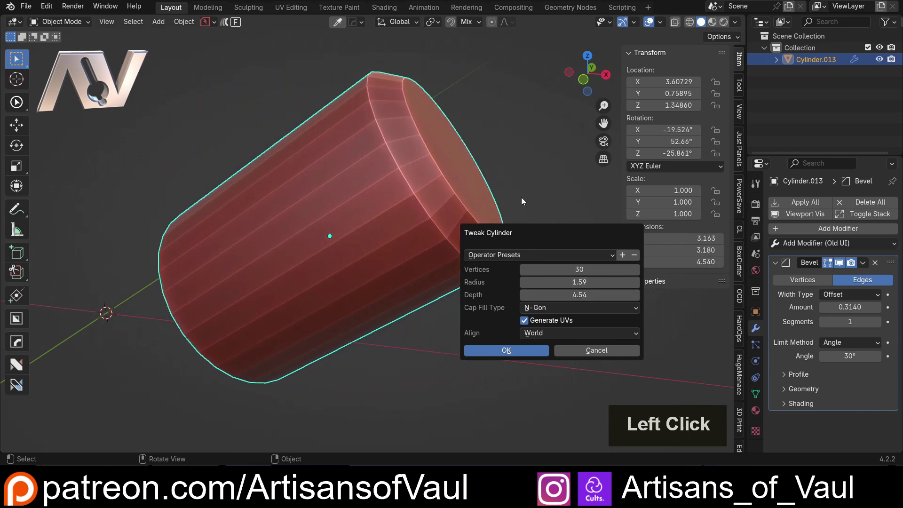
scroll(down, 3)
middle_click(426, 290)
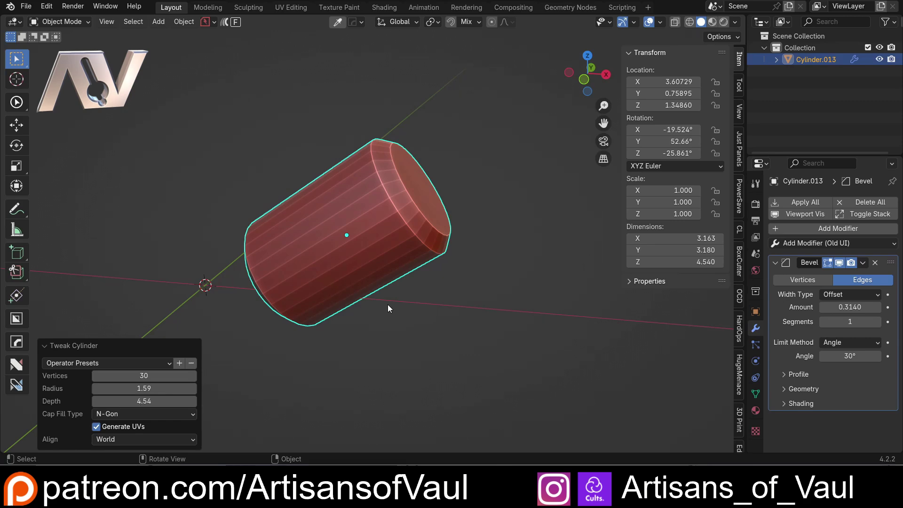
Replace the cylinder with a new tilted one and give it a HardOps bevel.
key(Delete)
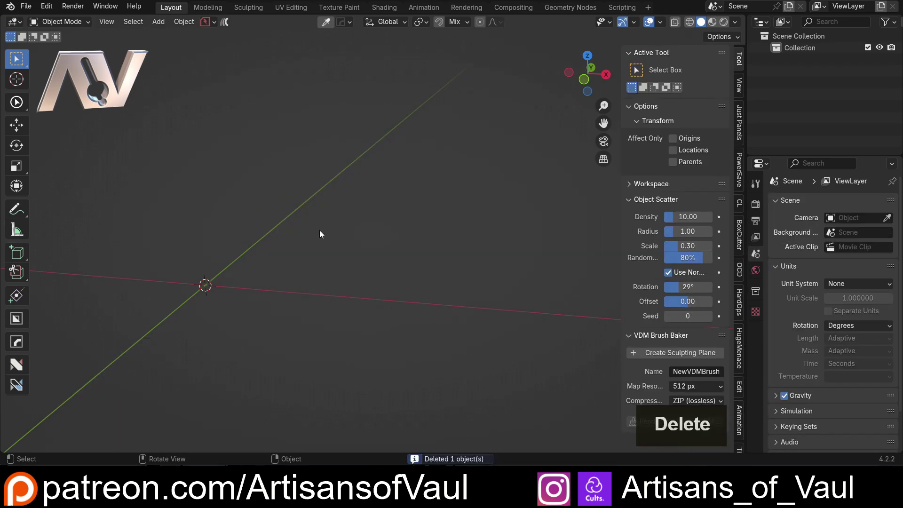
key(shift+a)
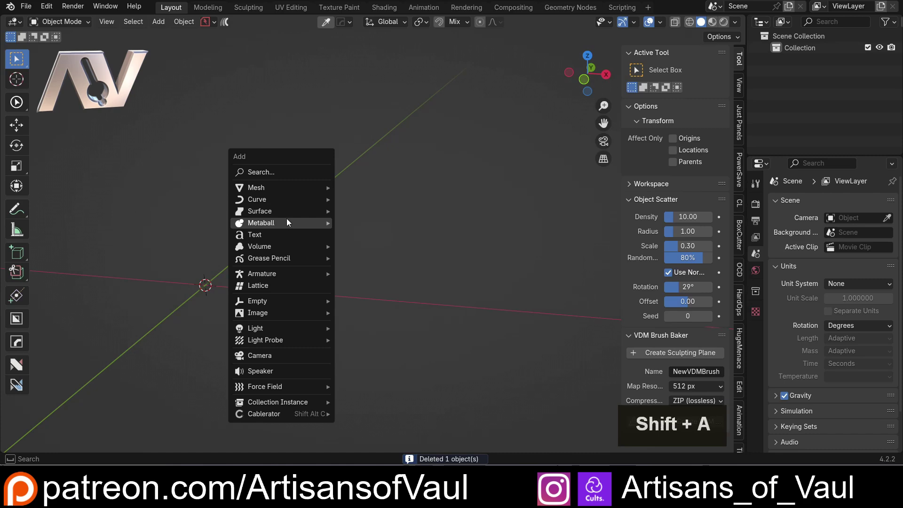
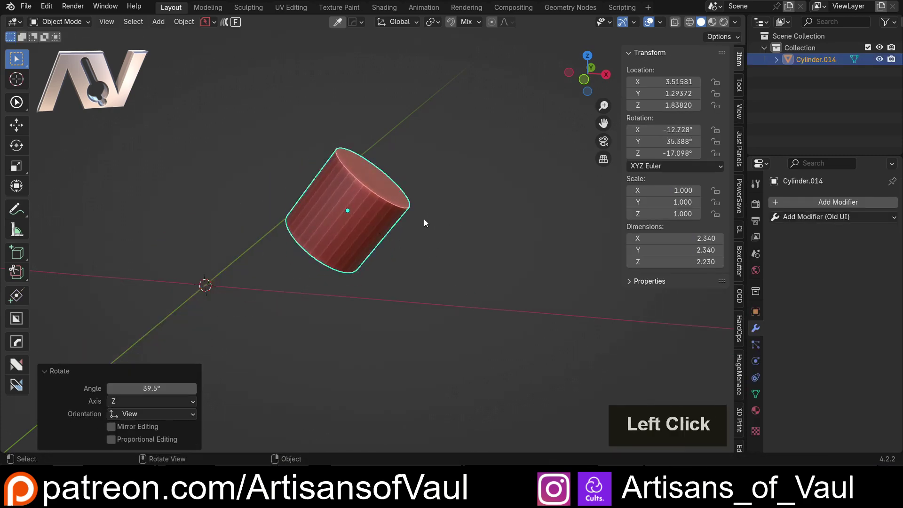
key(q)
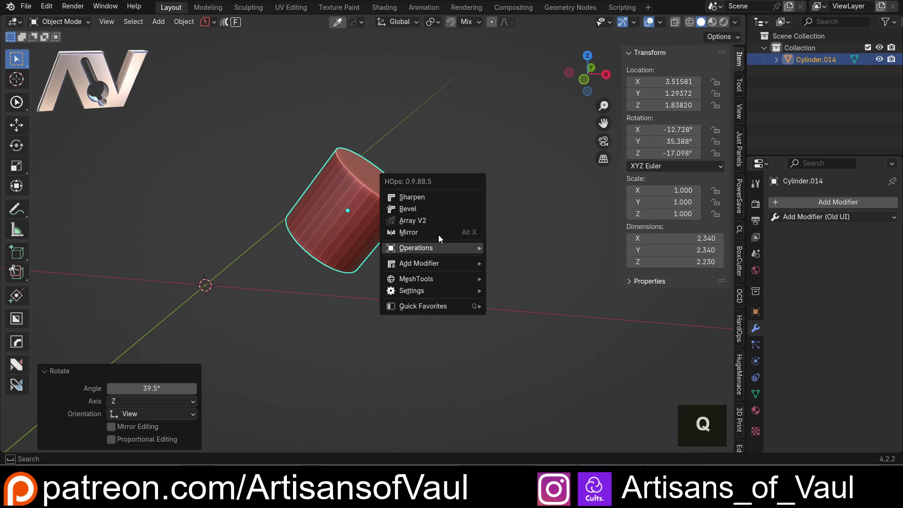
click(437, 211)
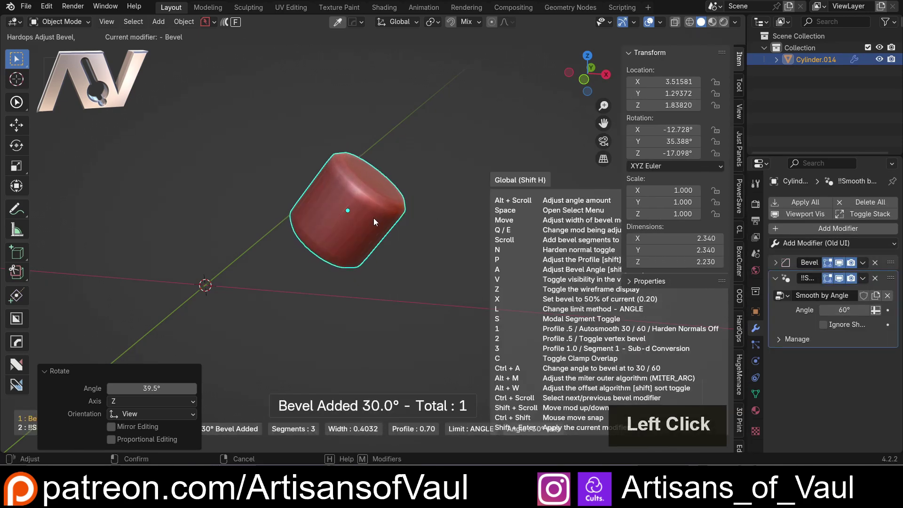
scroll(down, 3)
click(375, 222)
Set the cylinder to flat shading and re-edit it to 41 vertices, yielding unbeveled Cylinder.015.
right_click(374, 222)
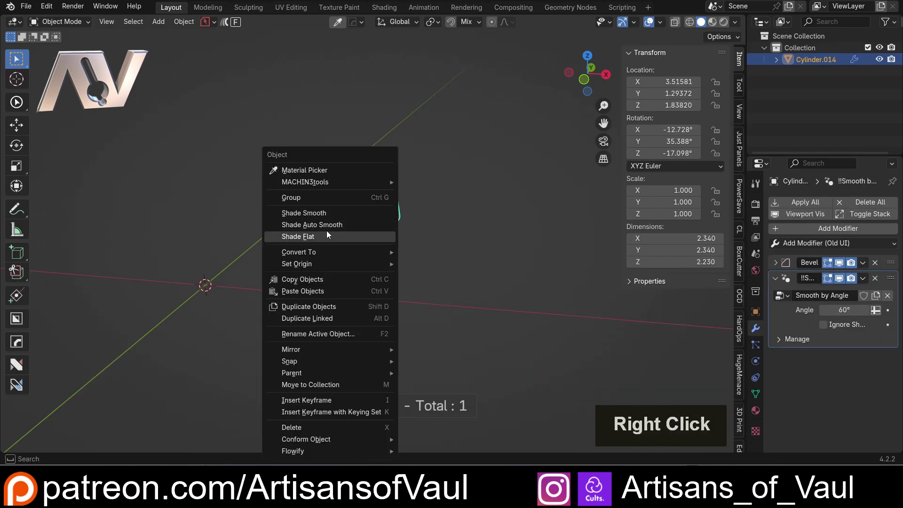
click(323, 239)
double_click(424, 231)
scroll(up, 3)
click(337, 203)
middle_click(454, 209)
middle_click(449, 232)
click(778, 266)
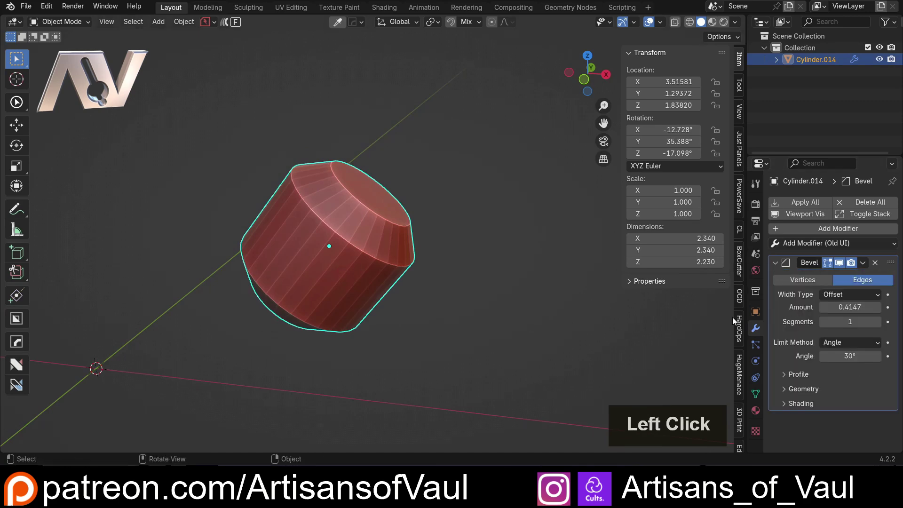
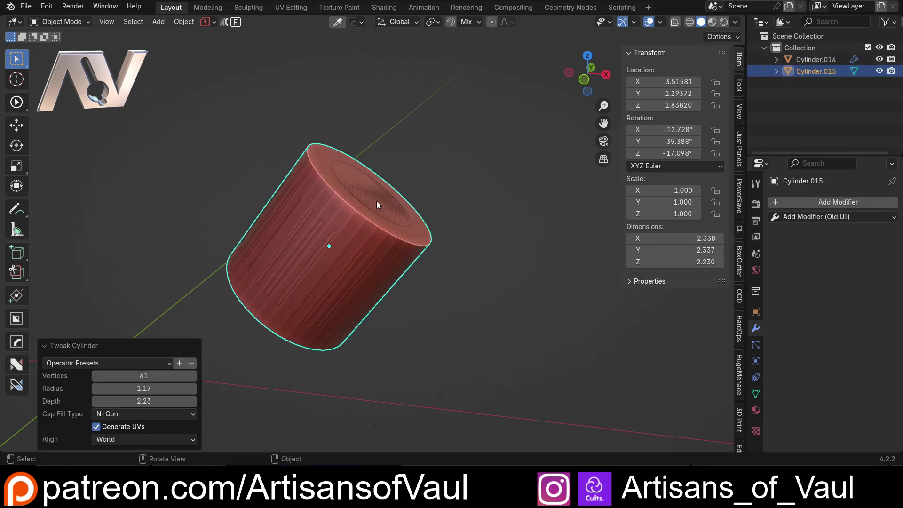
Select and move the re-edited cylinder aside from the original to compare them.
click(357, 190)
double_click(357, 190)
click(368, 199)
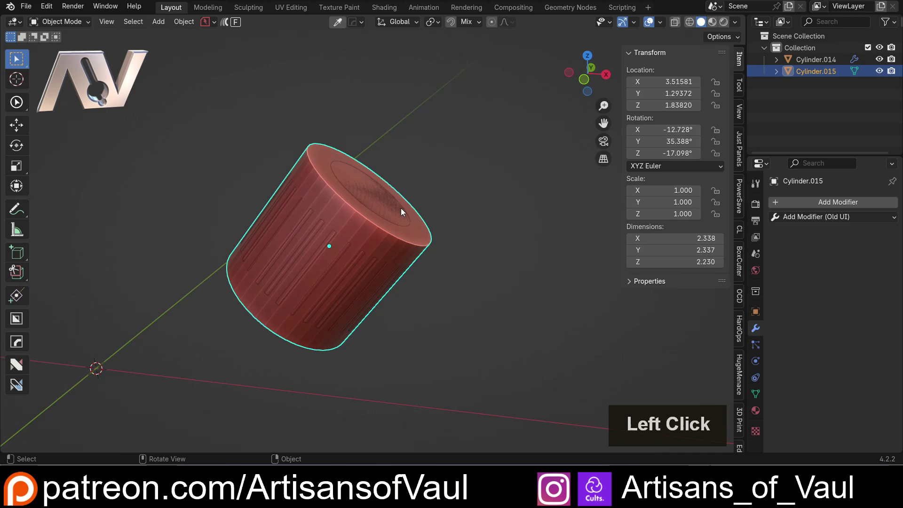
key(g)
key(Escape)
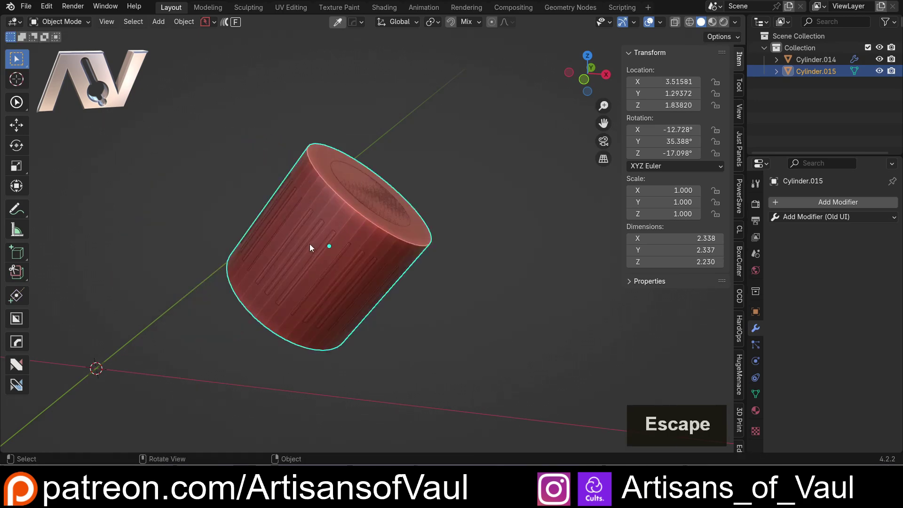
click(304, 252)
key(g)
click(592, 268)
scroll(down, 3)
middle_click(432, 216)
click(447, 168)
middle_click(421, 174)
scroll(up, 3)
middle_click(375, 199)
Copy the Bevel modifier from Cylinder.014 onto the other cylinder and set them side by side.
click(415, 140)
click(446, 224)
key(ctrl+c)
click(424, 277)
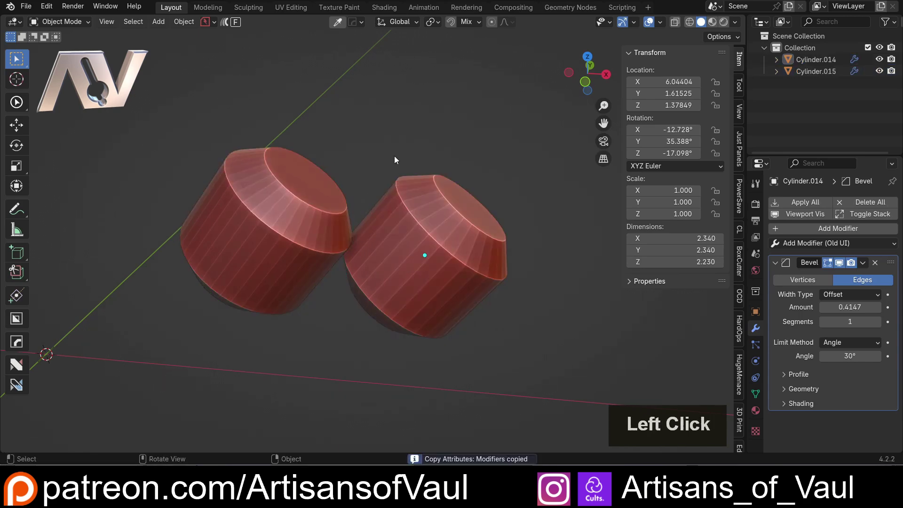
scroll(down, 3)
middle_click(367, 188)
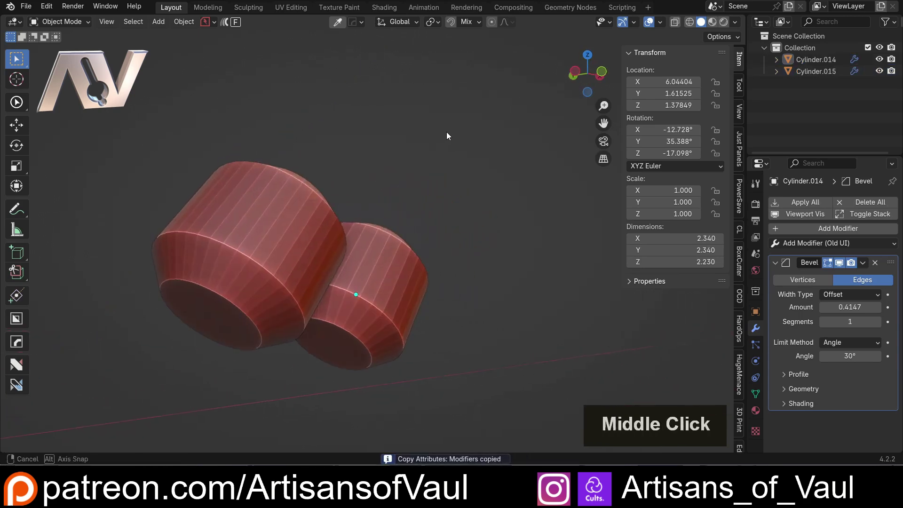
click(397, 168)
middle_click(357, 187)
Delete both cylinders and add a new one, moved and tilted off the origin.
click(239, 127)
key(Delete)
key(shift+a)
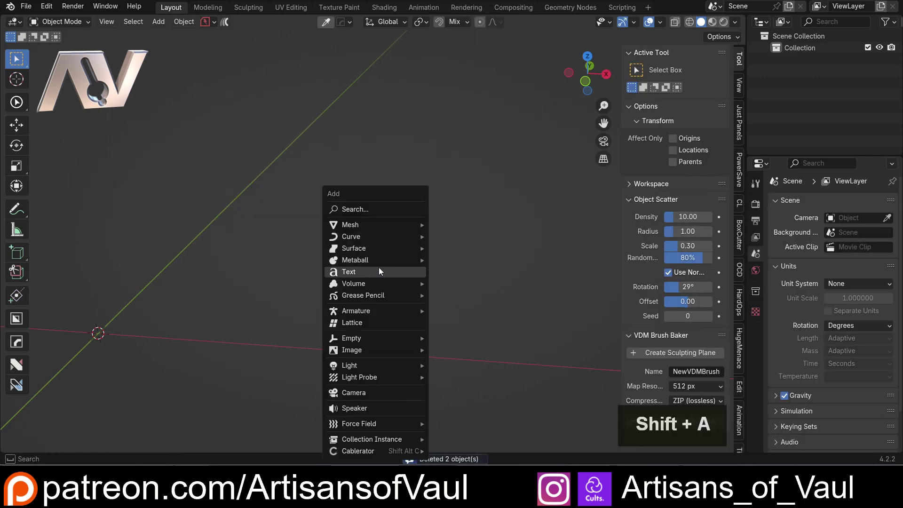
click(461, 295)
key(g)
click(576, 193)
key(r)
click(483, 286)
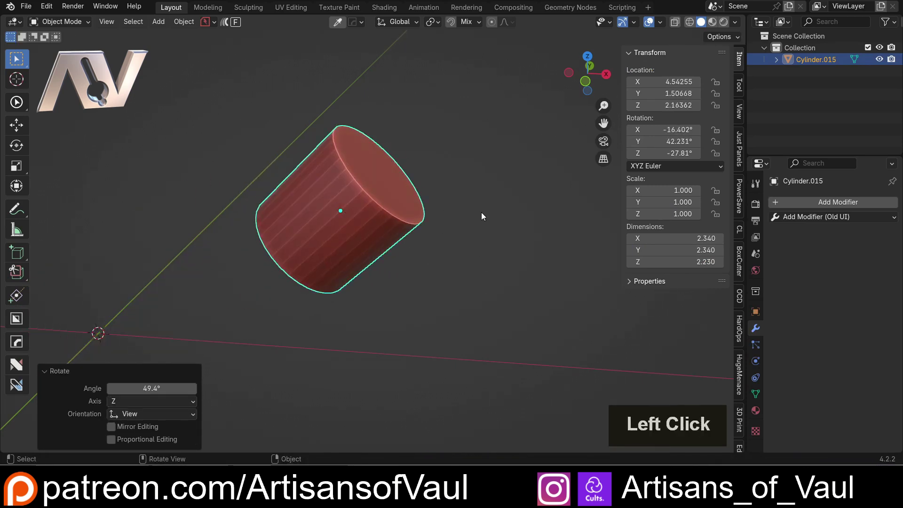
Add an ND bevel, then re-edit the cylinder to 35 vertices keeping its modifiers.
key(shift+2)
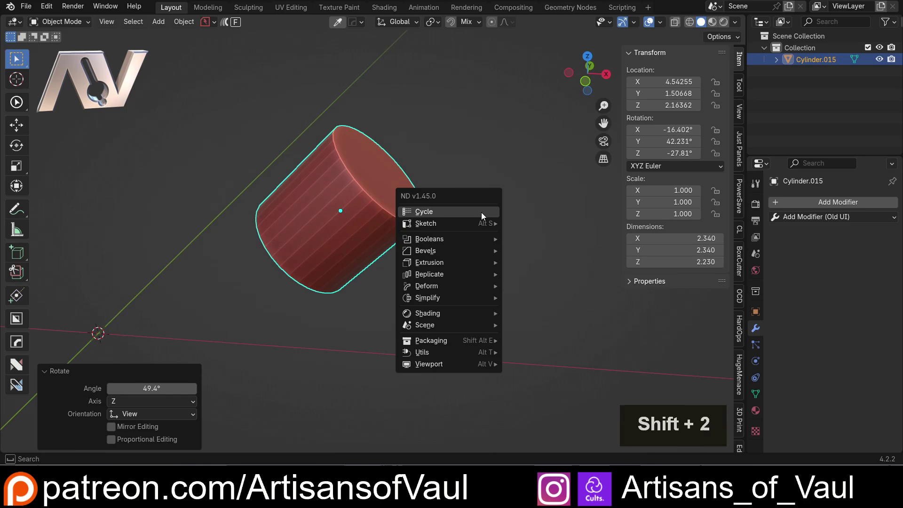
click(459, 255)
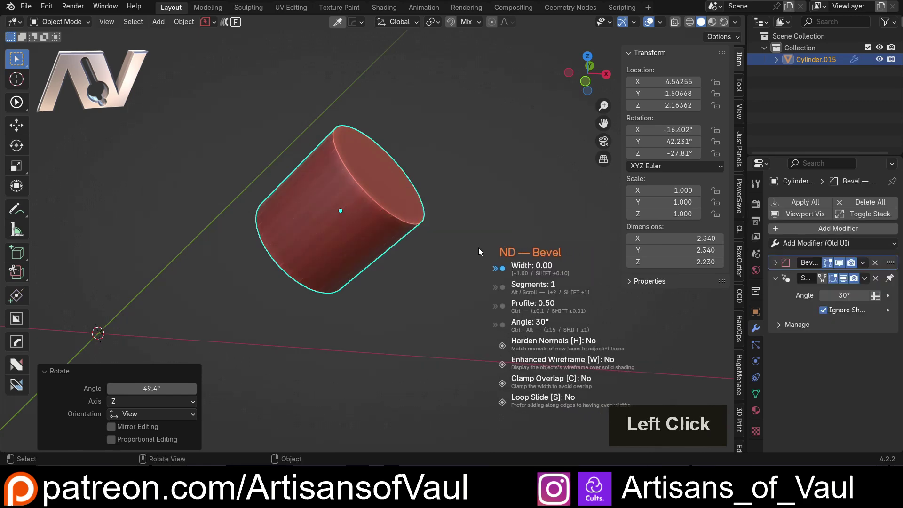
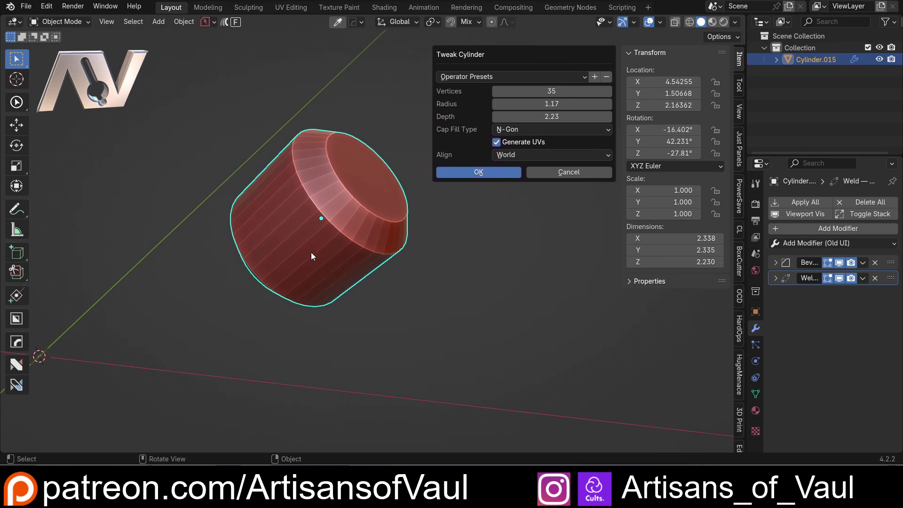
middle_click(366, 285)
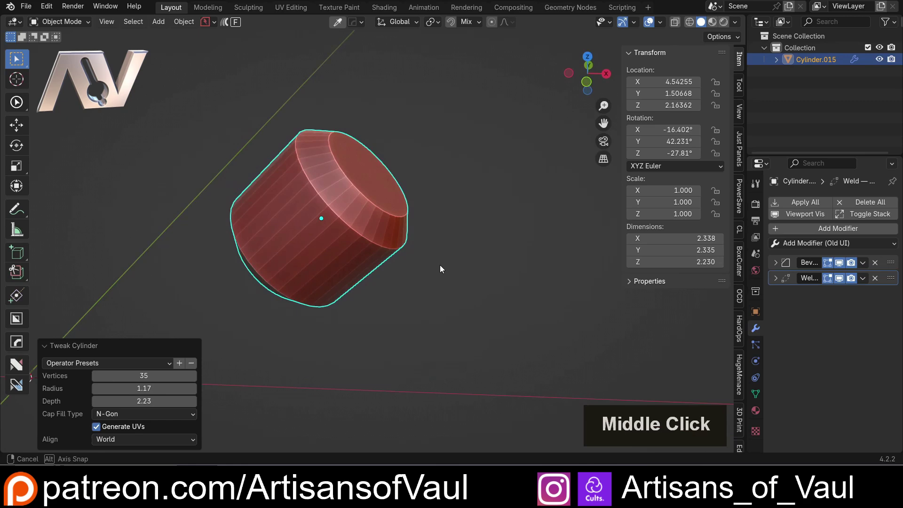
click(437, 277)
Delete the 35-vertex beveled Cylinder.015, leaving the scene empty.
double_click(338, 234)
key(Delete)
scroll(down, 3)
middle_click(285, 239)
middle_click(262, 232)
Add a cube and scale it on X/Y into a wide, flat box beneath the cylinder.
middle_click(296, 194)
key(shift+a)
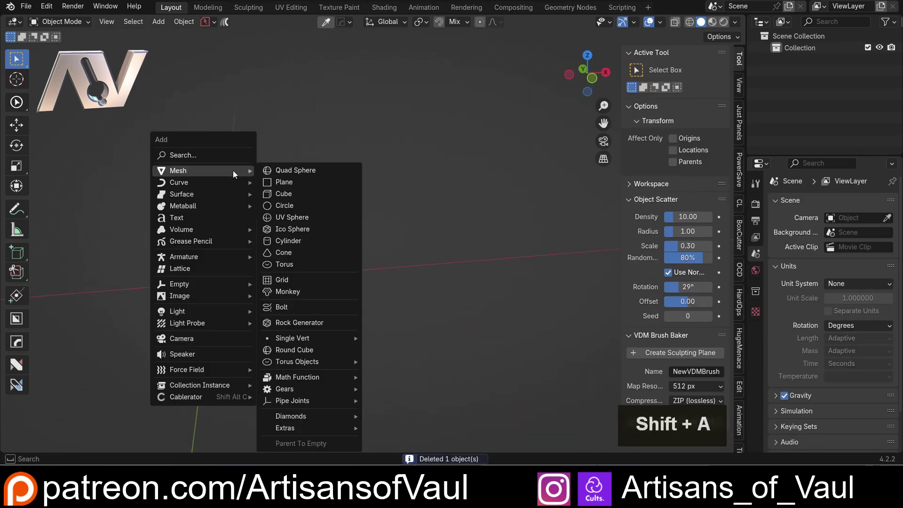
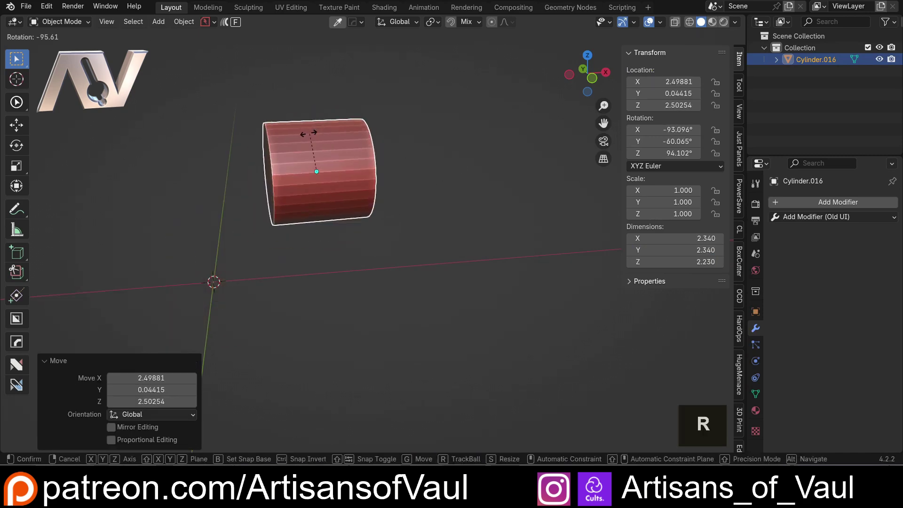
click(350, 159)
key(shift+a)
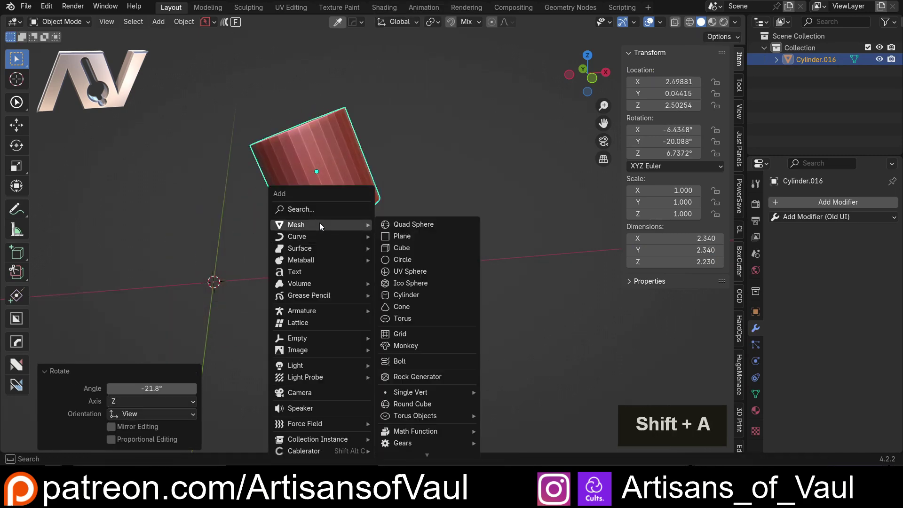
click(372, 270)
key(s)
key(shift+z)
click(137, 336)
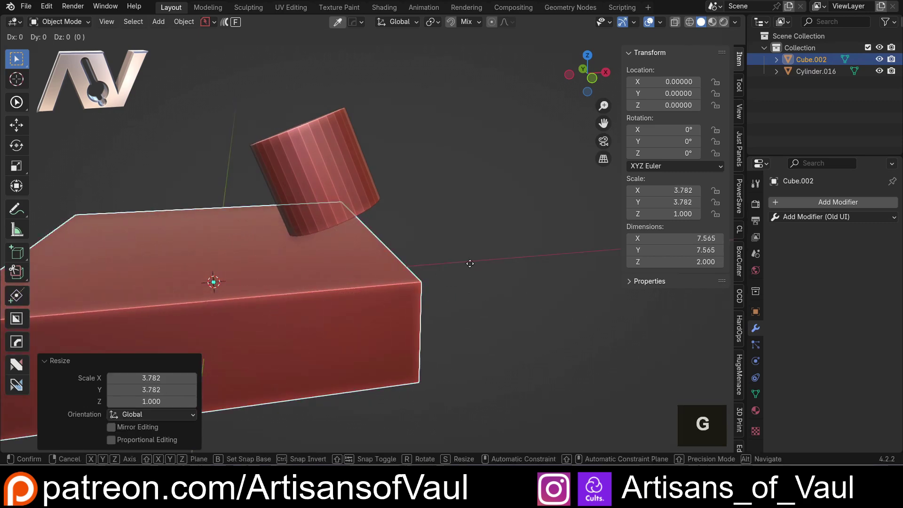
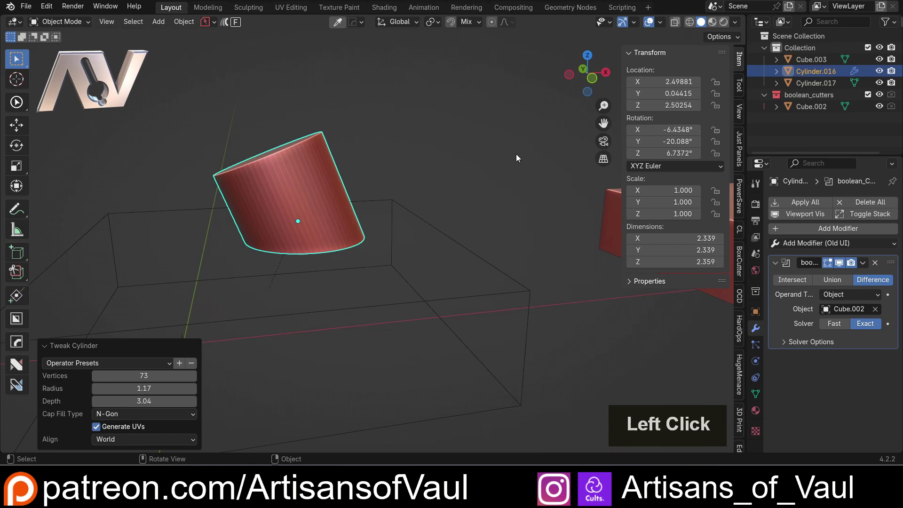
Duplicate the tilted cylinder and move the copy along X beside the box.
scroll(down, 3)
middle_click(512, 198)
middle_click(456, 205)
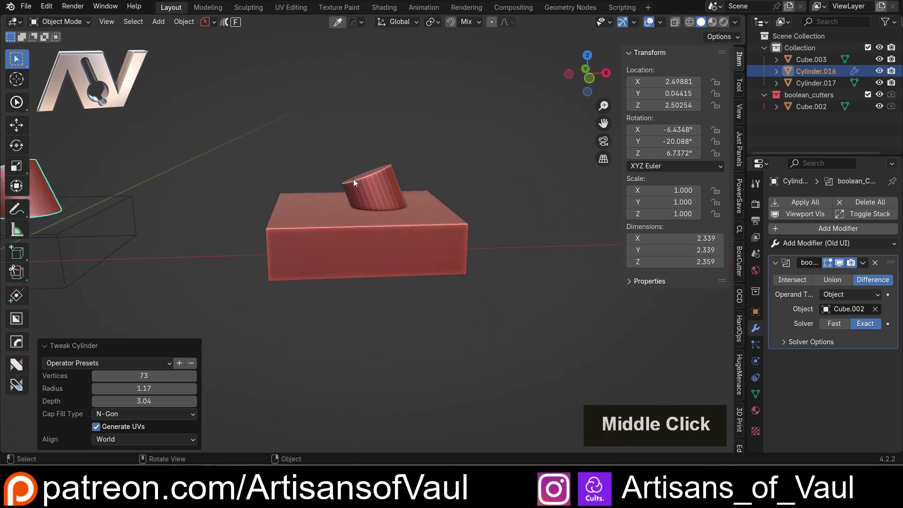
middle_click(393, 204)
middle_click(415, 202)
key(m)
key(shift+d)
key(y)
key(x)
click(302, 202)
middle_click(275, 180)
middle_click(337, 182)
Box-cut the copied Cylinder.018 with an angled cutting box.
scroll(up, 3)
middle_click(360, 193)
click(387, 151)
middle_click(261, 184)
key(alt+w)
click(228, 171)
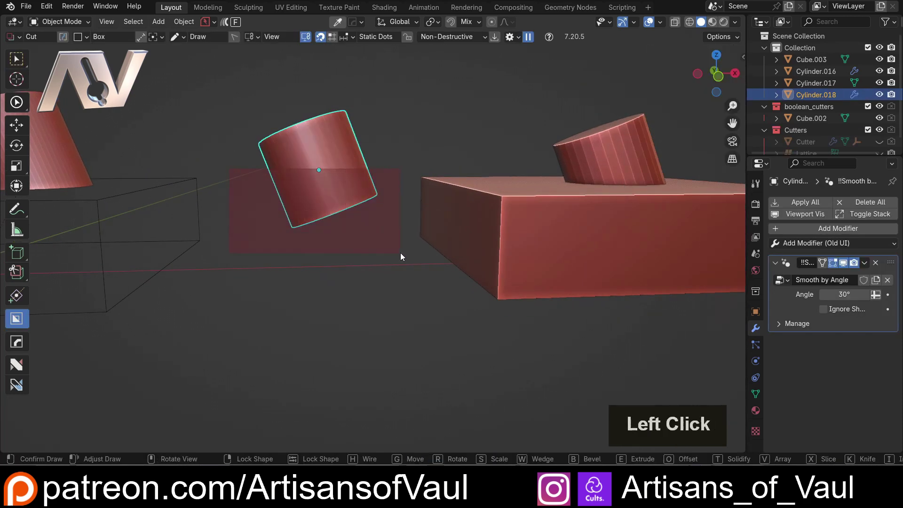
double_click(404, 256)
click(368, 139)
double_click(341, 147)
middle_click(370, 126)
middle_click(363, 146)
Rebuild the cut cylinder as a new plain cylinder with RePrimitive's Tweak Cylinder.
key(ctrl+alt+a)
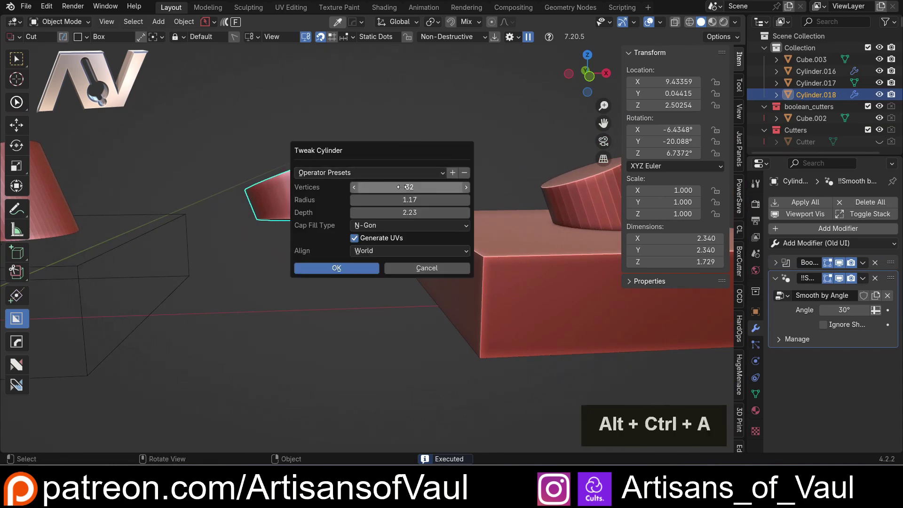
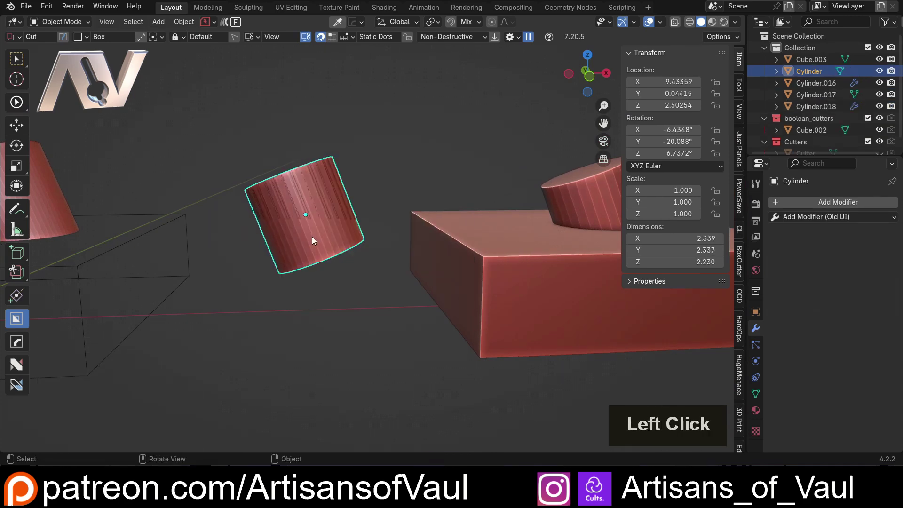
key(g)
key(Escape)
click(304, 235)
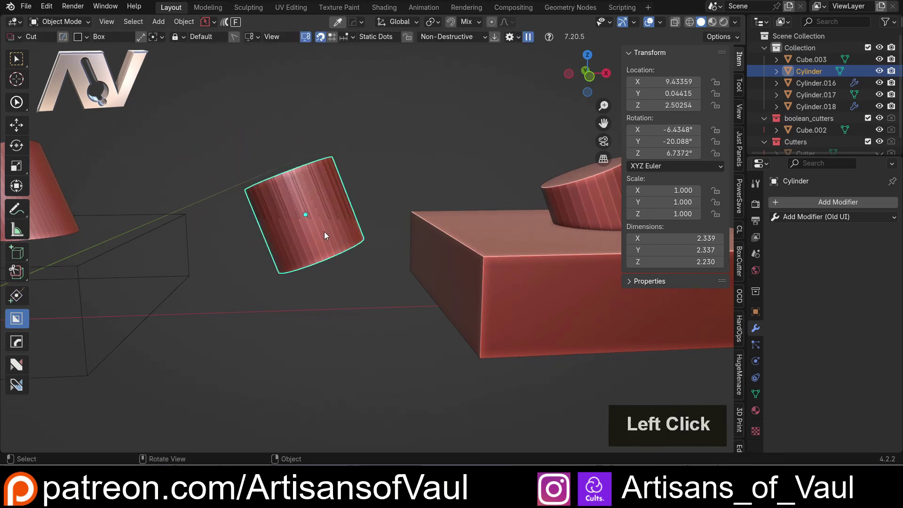
Copy the cut cylinder's modifiers onto the rebuilt Cylinder so it appears cut too.
click(816, 110)
click(807, 112)
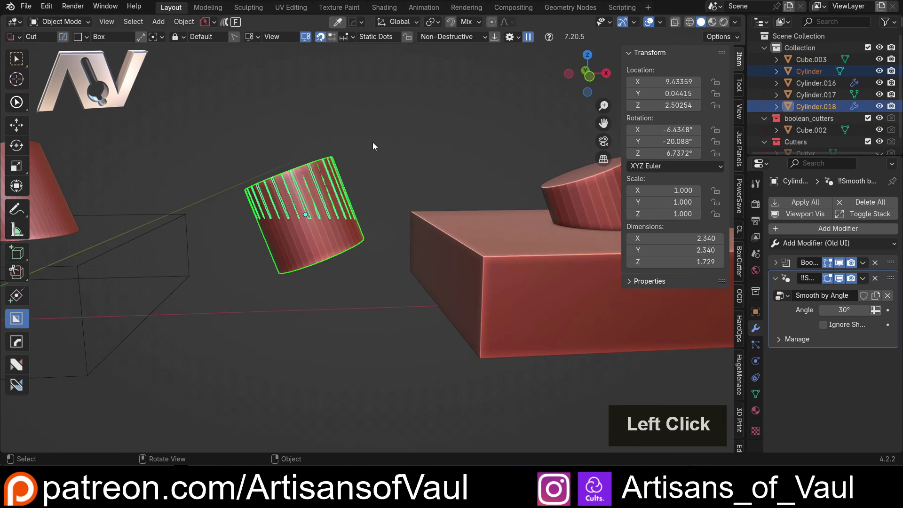
key(ctrl+c)
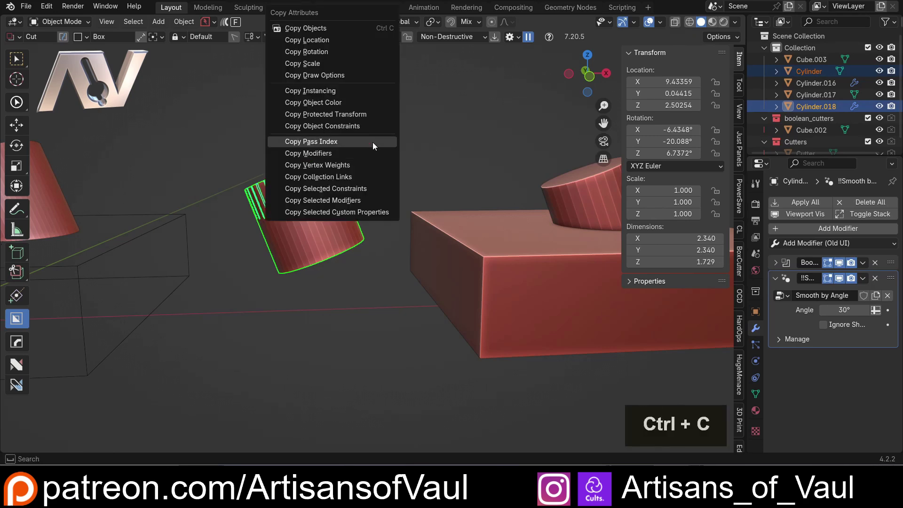
click(356, 155)
middle_click(378, 193)
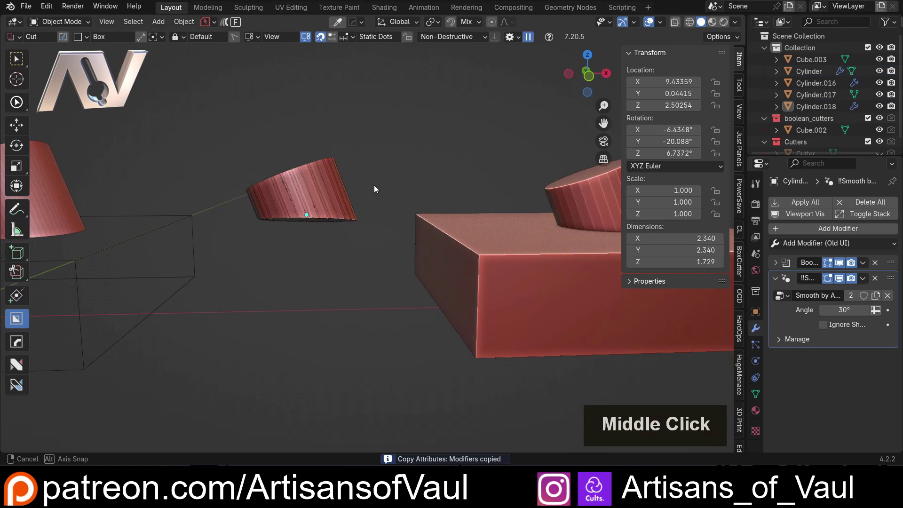
key(w)
scroll(down, 3)
middle_click(390, 177)
middle_click(326, 182)
middle_click(307, 186)
scroll(up, 3)
click(377, 275)
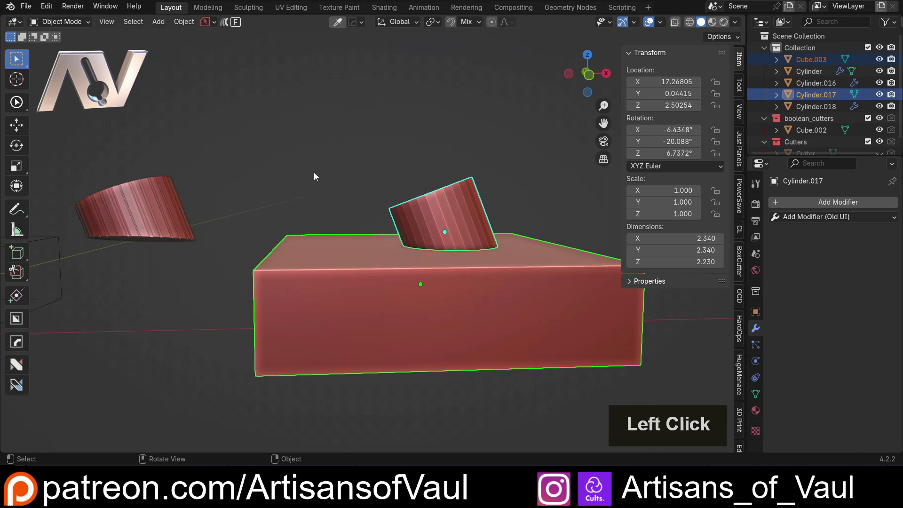
Apply an ND Difference boolean cutting Cylinder.017 with the box.
key(shift+2)
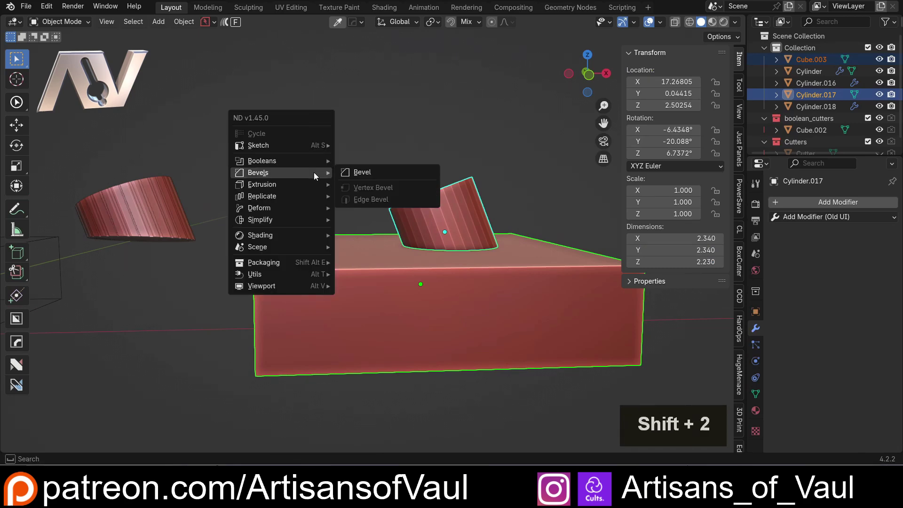
click(380, 161)
double_click(379, 161)
click(425, 205)
middle_click(372, 178)
middle_click(346, 180)
Rebuild Cylinder.017 with Tweak Cylinder at 69 vertices, radius 1.17, depth 2.23.
key(ctrl+alt+a)
click(445, 161)
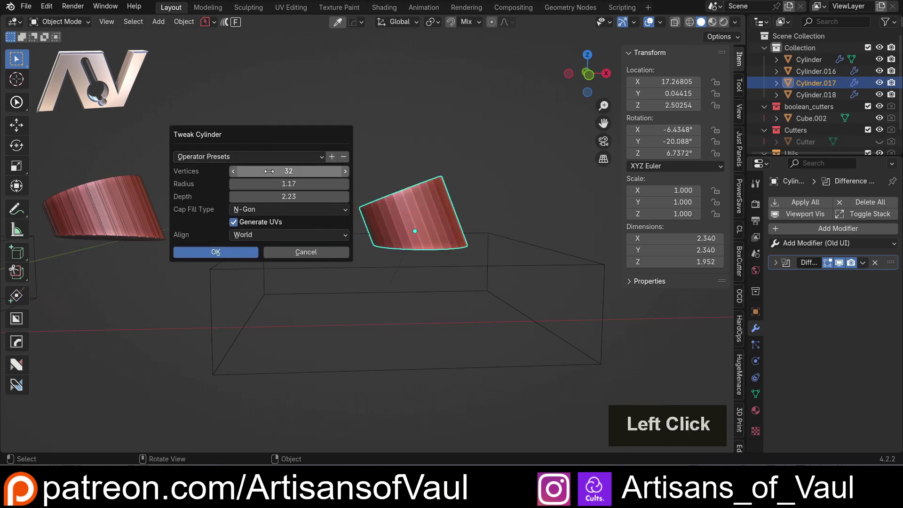
middle_click(185, 149)
scroll(down, 3)
middle_click(186, 175)
middle_click(325, 166)
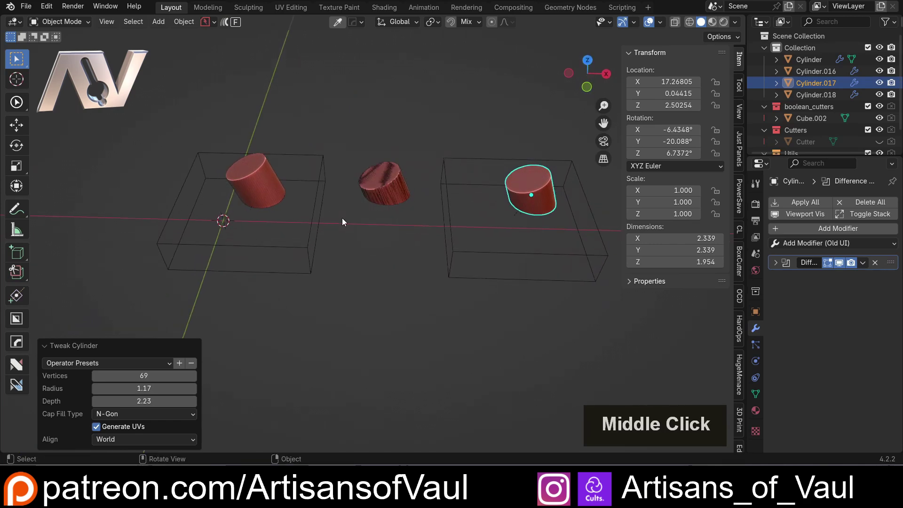
click(233, 164)
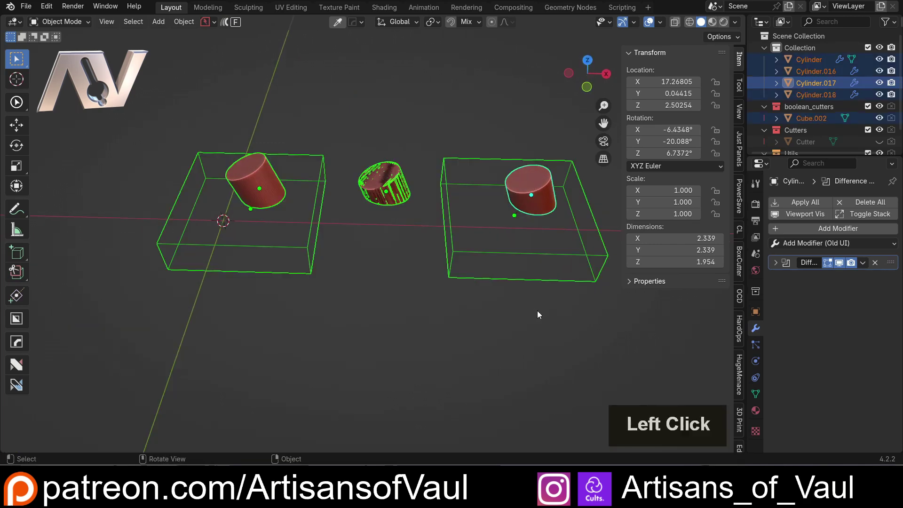
Delete everything and add a new cylinder tilted by a free rotation.
key(Delete)
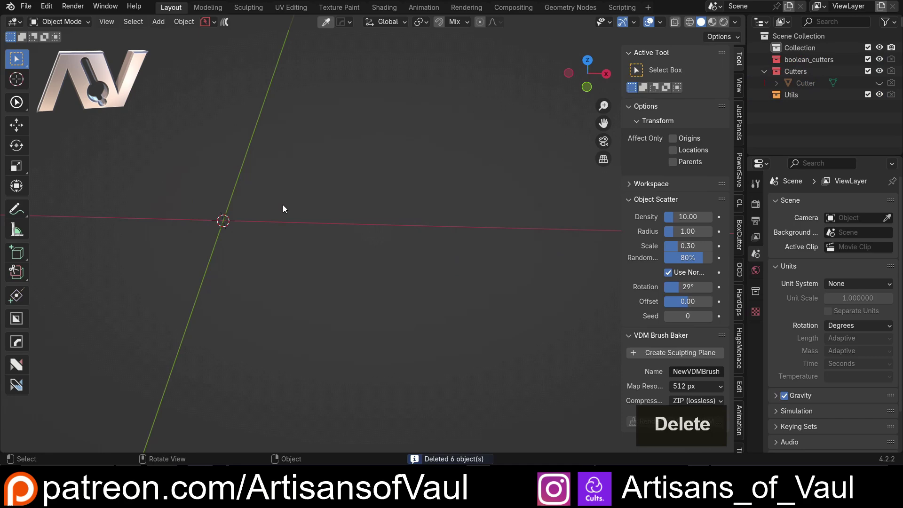
middle_click(277, 174)
middle_click(323, 165)
scroll(up, 3)
key(shift+a)
click(389, 234)
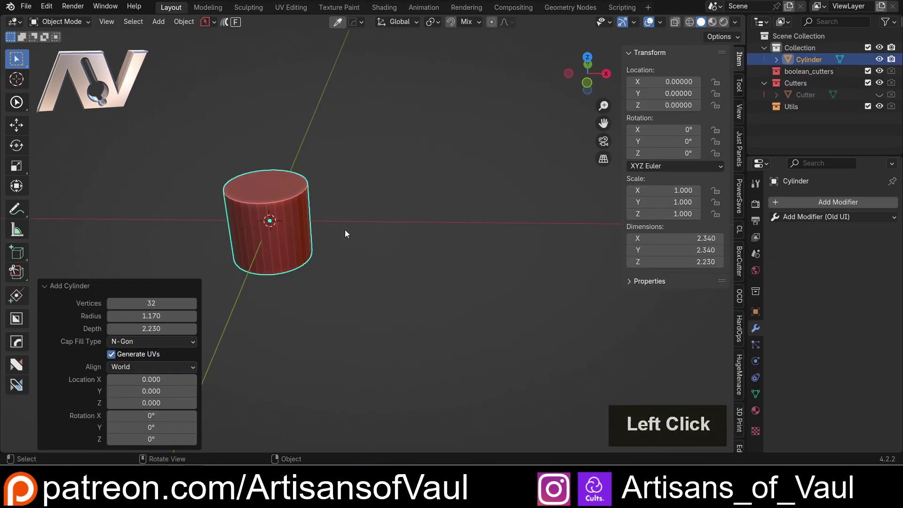
key(g)
click(508, 159)
key(r)
scroll(up, 3)
middle_click(399, 138)
Add a weight-limited Bevel (0.274) and give the top rim edges bevel weight 1.
click(796, 219)
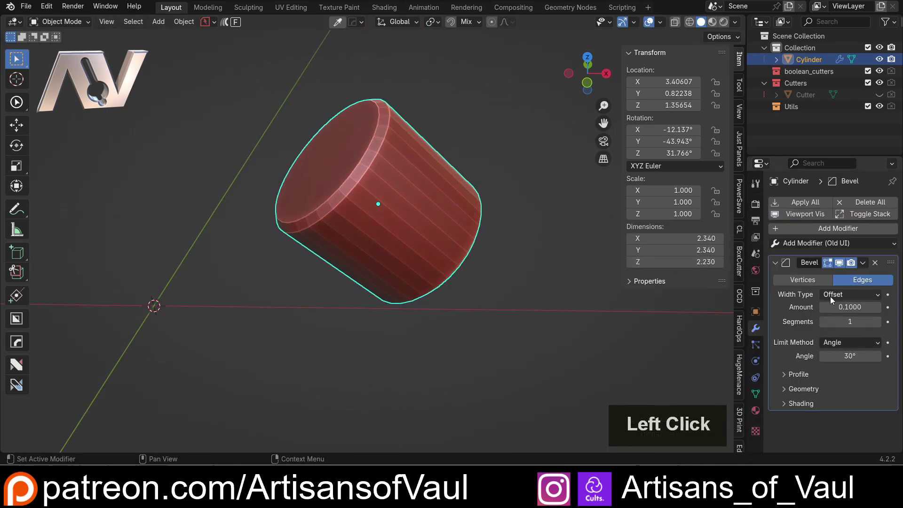
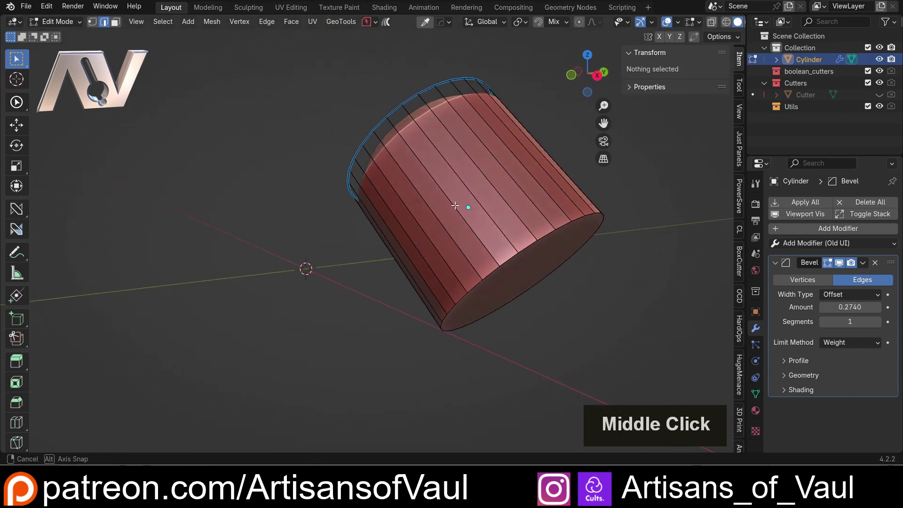
key(Tab)
Rebuild the cylinder at 46 vertices and check the rim's Mean Bevel Weight reads 0.00.
middle_click(484, 167)
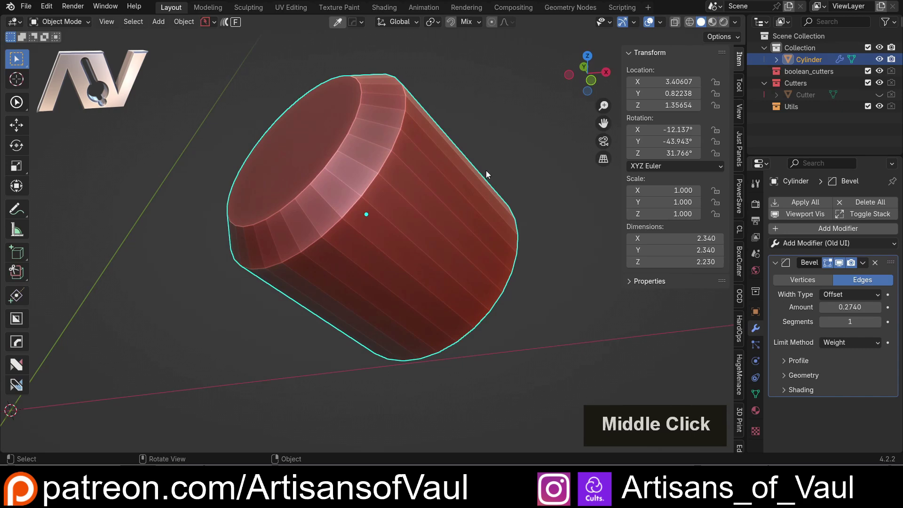
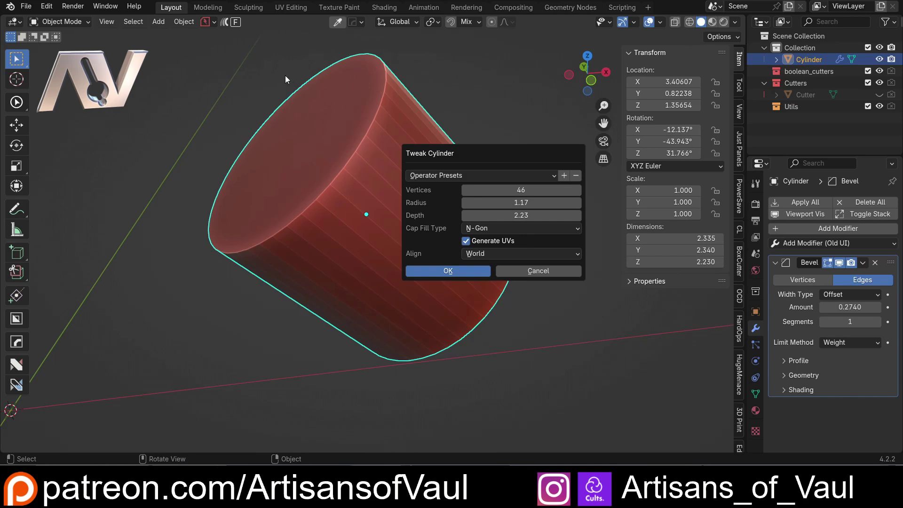
click(477, 117)
key(Tab)
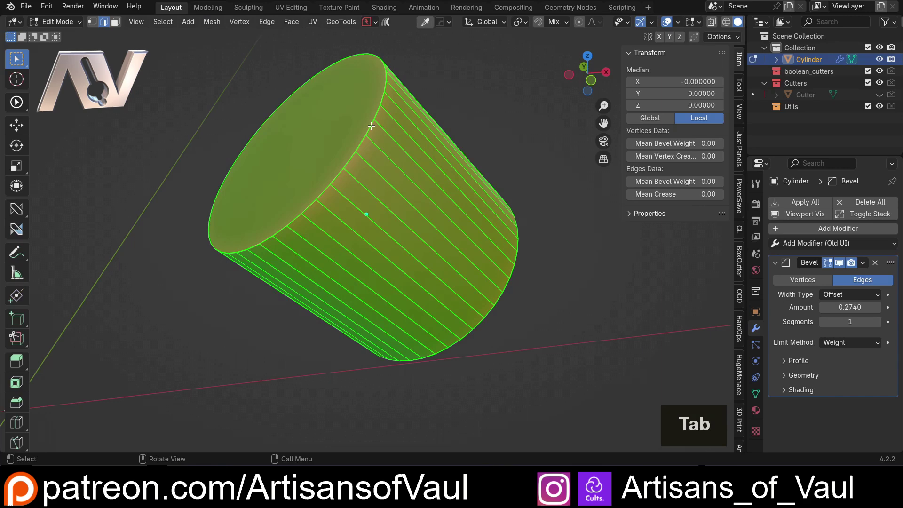
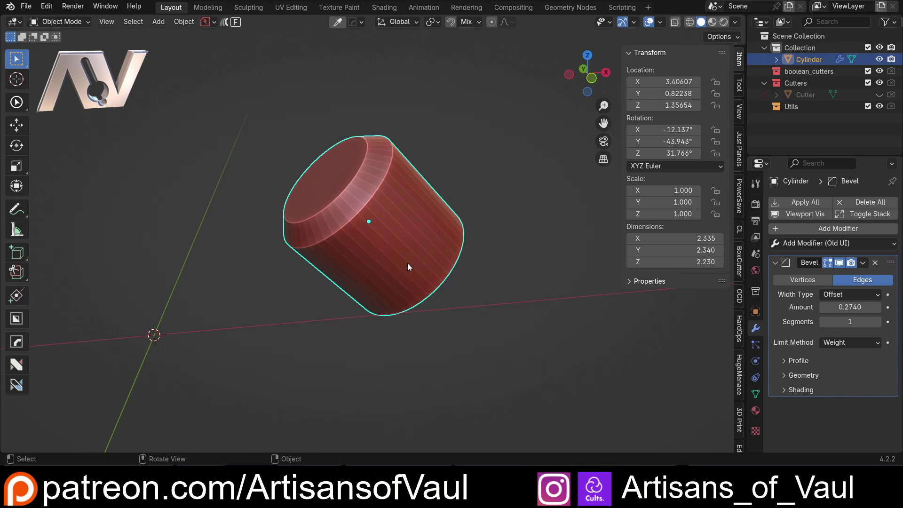
Delete the weight-bevelled cylinder, leaving the scene empty.
key(Delete)
middle_click(263, 269)
middle_click(296, 247)
middle_click(317, 237)
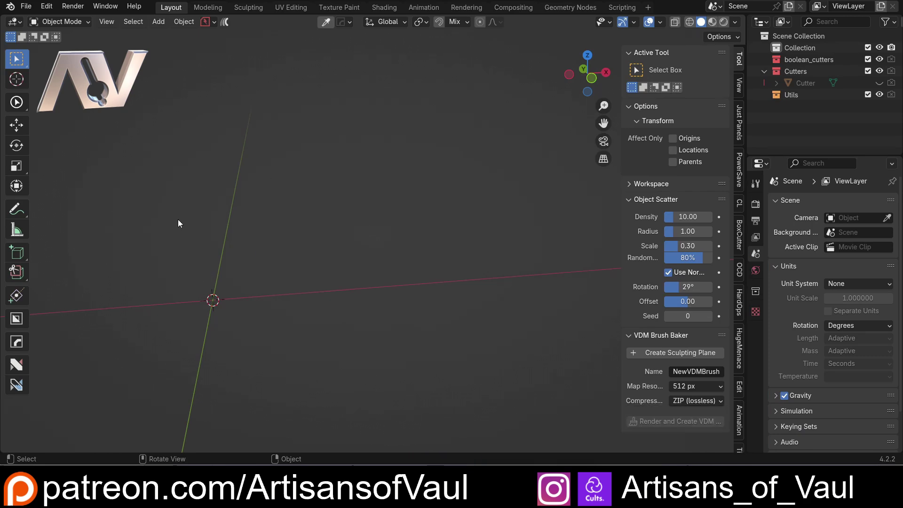
Add a cylinder rotated 180° on Y and rebuild it with 12, then 63 vertices.
key(shift+a)
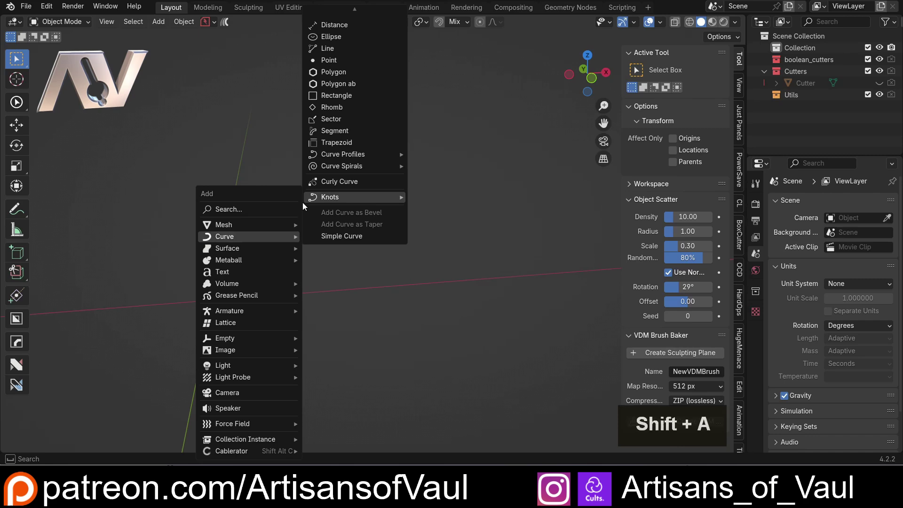
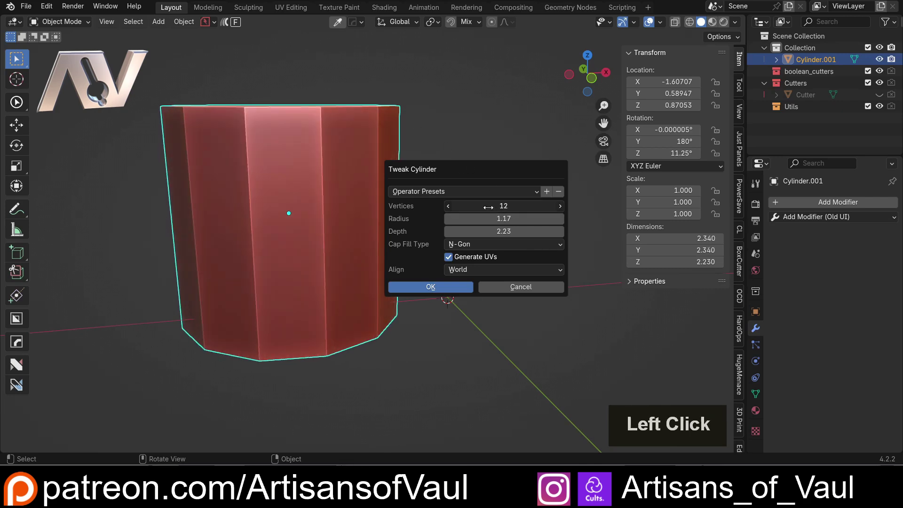
scroll(down, 3)
middle_click(387, 181)
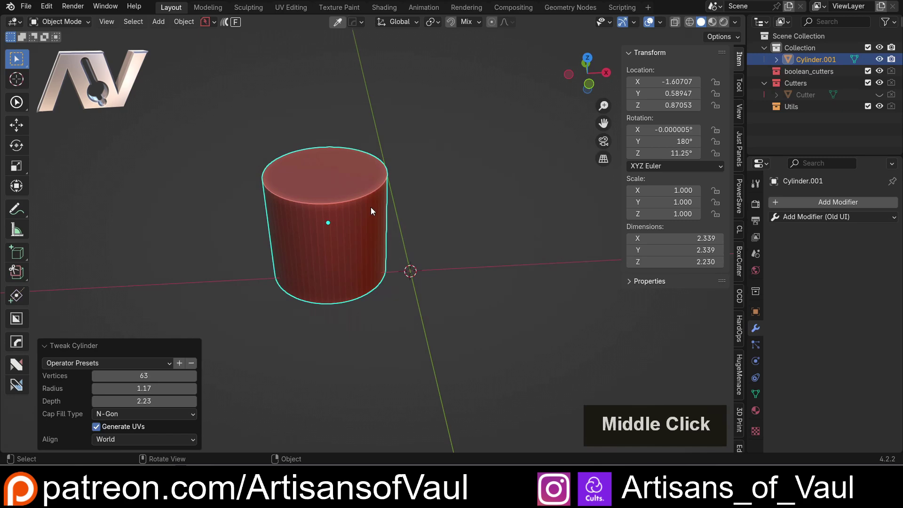